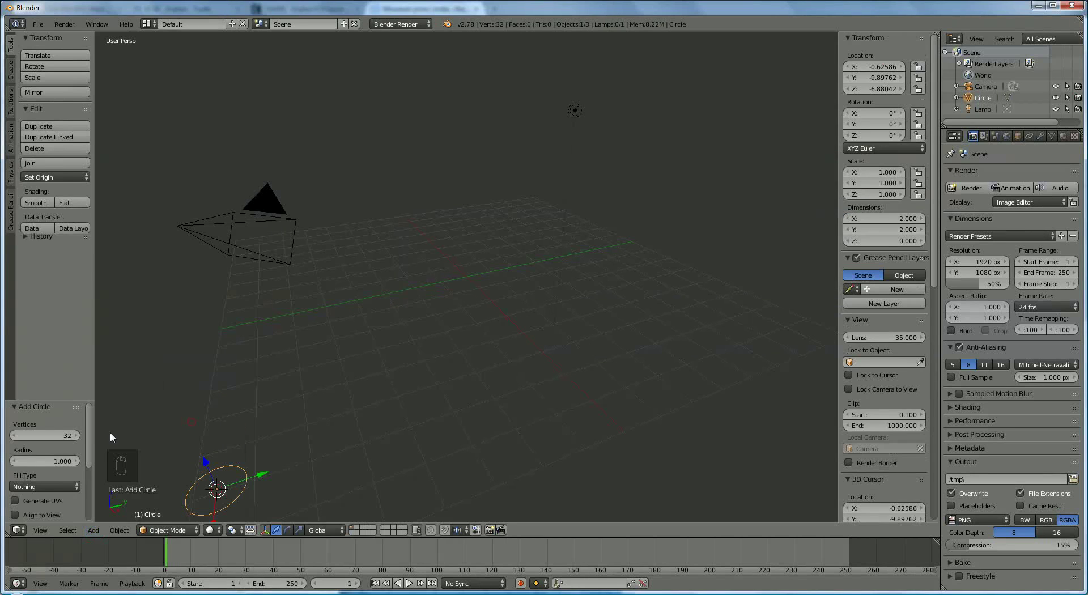
# Set the circle to 30 vertices at the origin and join two rim vertices with an edge (F).
pyautogui.moveTo(45, 442); pyautogui.dragTo(41, 431)
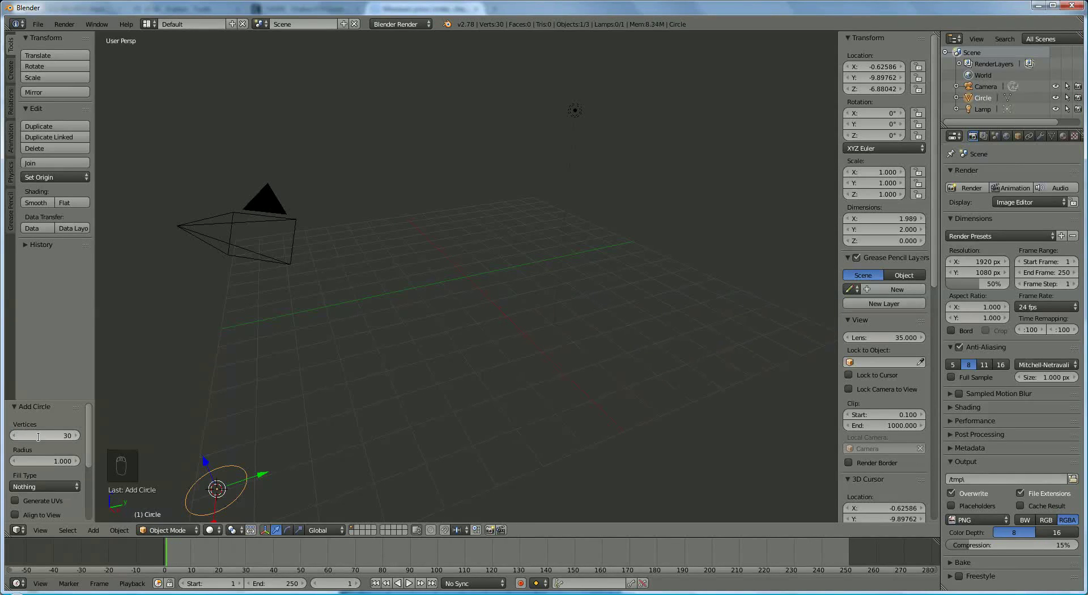
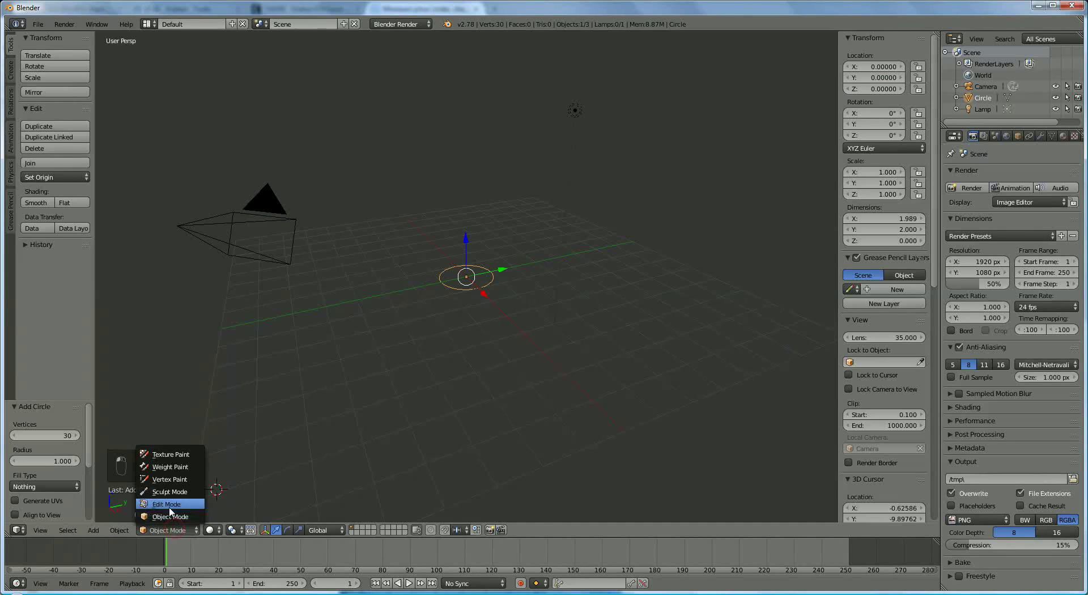
pyautogui.click(492, 289)
pyautogui.moveTo(493, 288); pyautogui.dragTo(497, 273)
pyautogui.moveTo(497, 274); pyautogui.dragTo(455, 318)
pyautogui.moveTo(395, 321); pyautogui.dragTo(540, 330)
pyautogui.press('f')
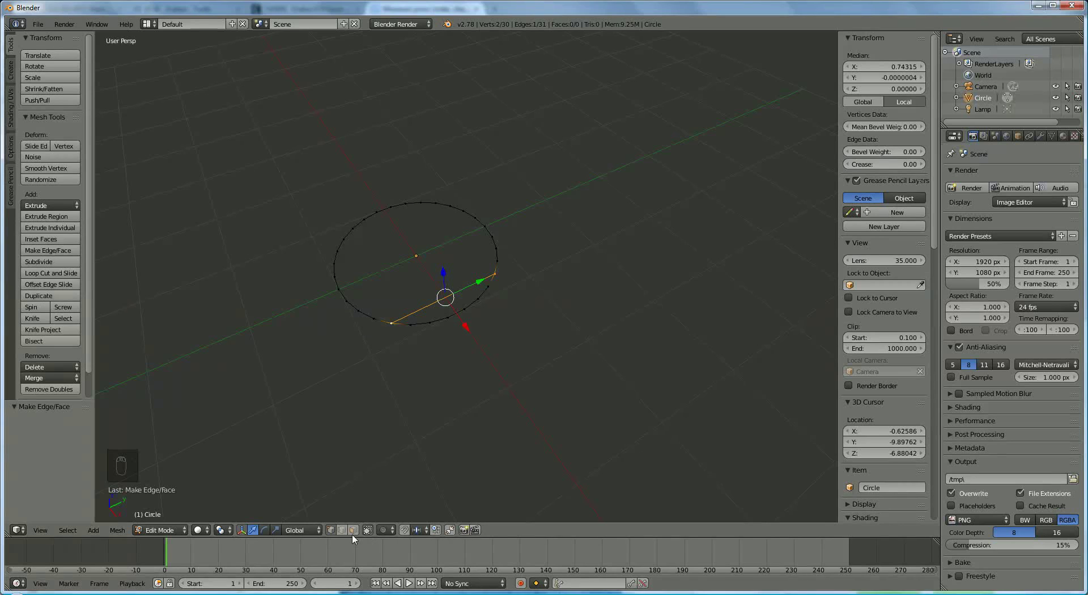
# In edge select mode, fill the larger half of the divided circle with a face.
pyautogui.moveTo(344, 534); pyautogui.dragTo(347, 536)
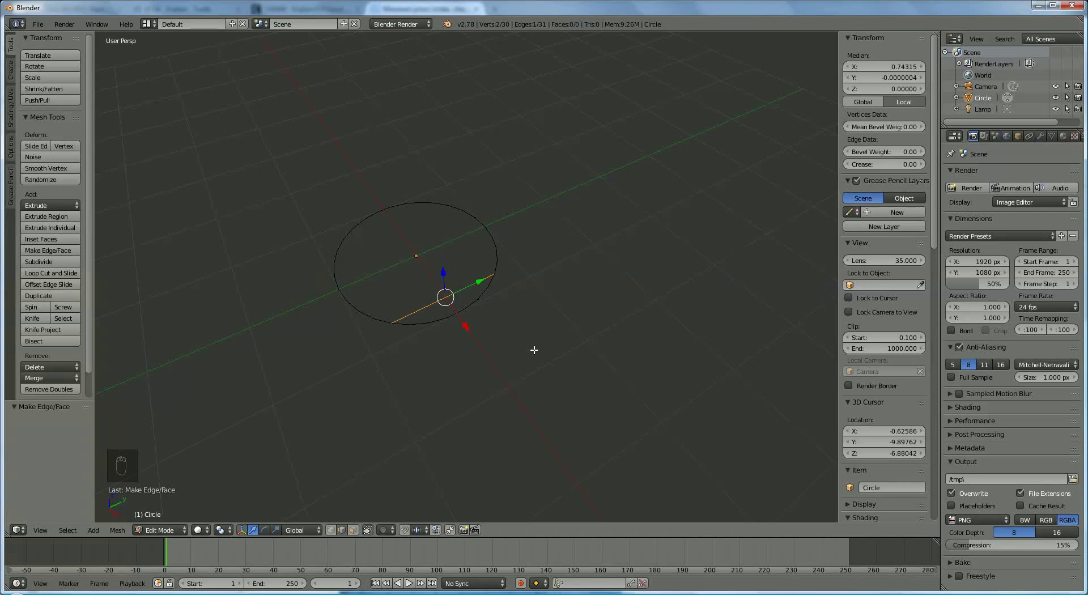
pyautogui.press('a')
pyautogui.press('a')
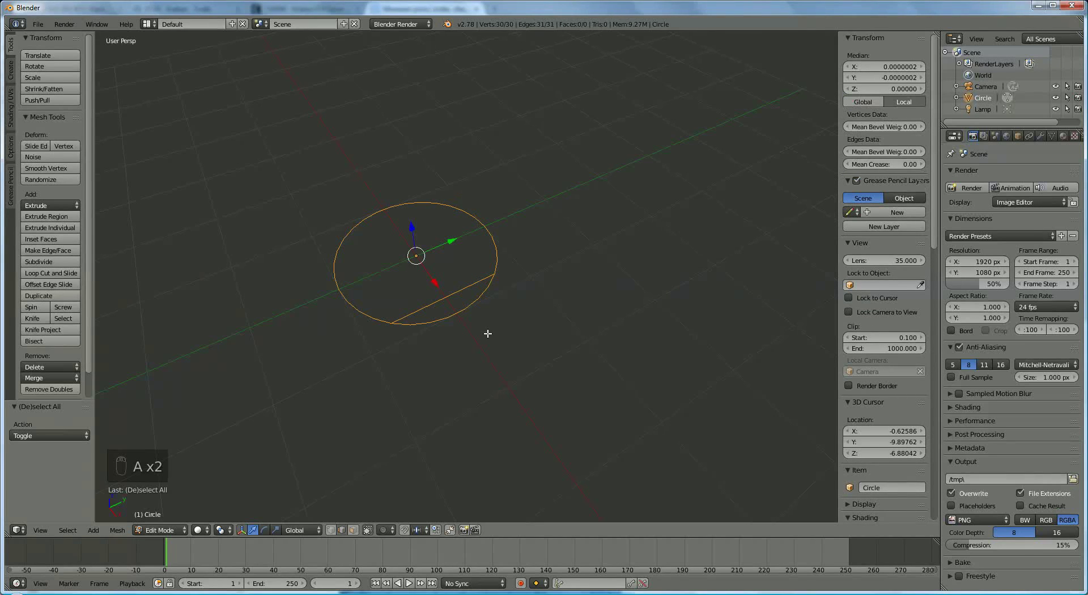
pyautogui.click(423, 323)
pyautogui.rightClick(432, 323)
pyautogui.moveTo(431, 322); pyautogui.dragTo(586, 360)
pyautogui.press('f')
# Select the smaller half's rim edges and fill it with a second face.
pyautogui.rightClick(587, 360)
pyautogui.moveTo(586, 361); pyautogui.dragTo(551, 355)
pyautogui.moveTo(552, 356); pyautogui.dragTo(531, 345)
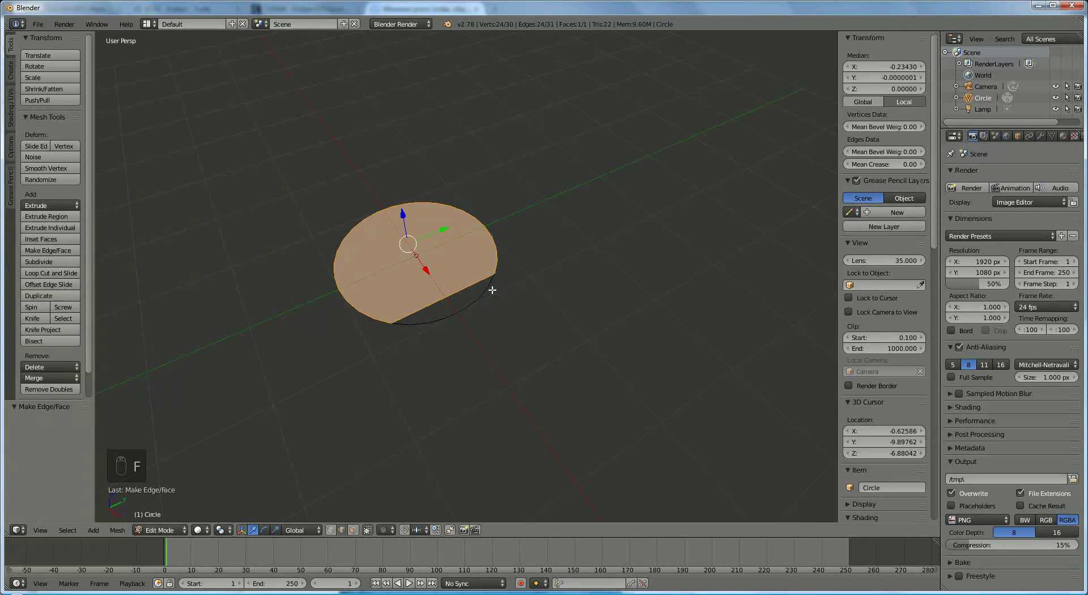
pyautogui.moveTo(494, 286); pyautogui.dragTo(503, 351)
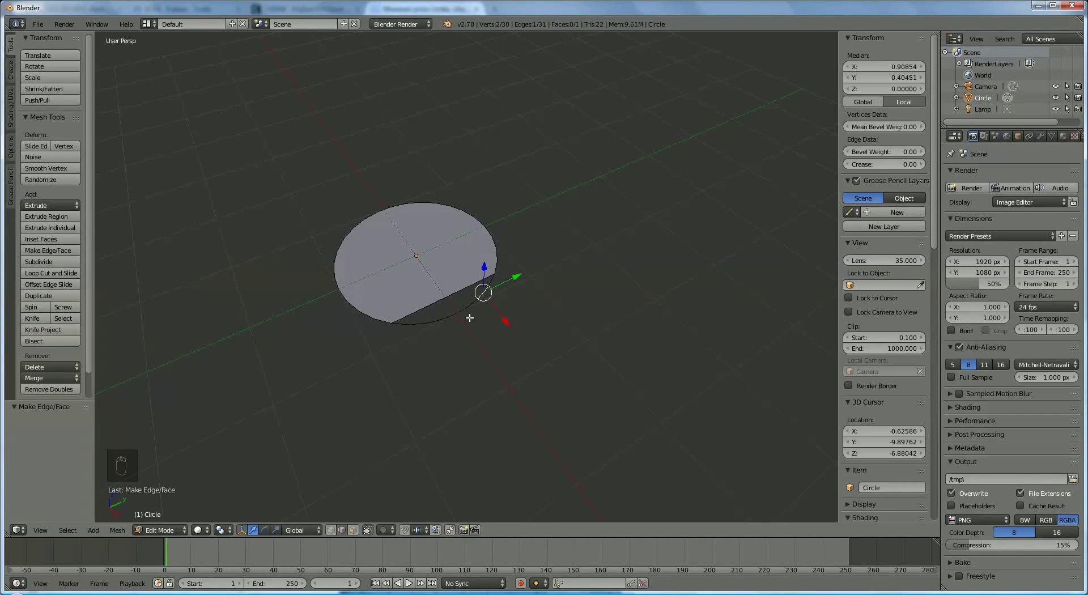
pyautogui.click(487, 343)
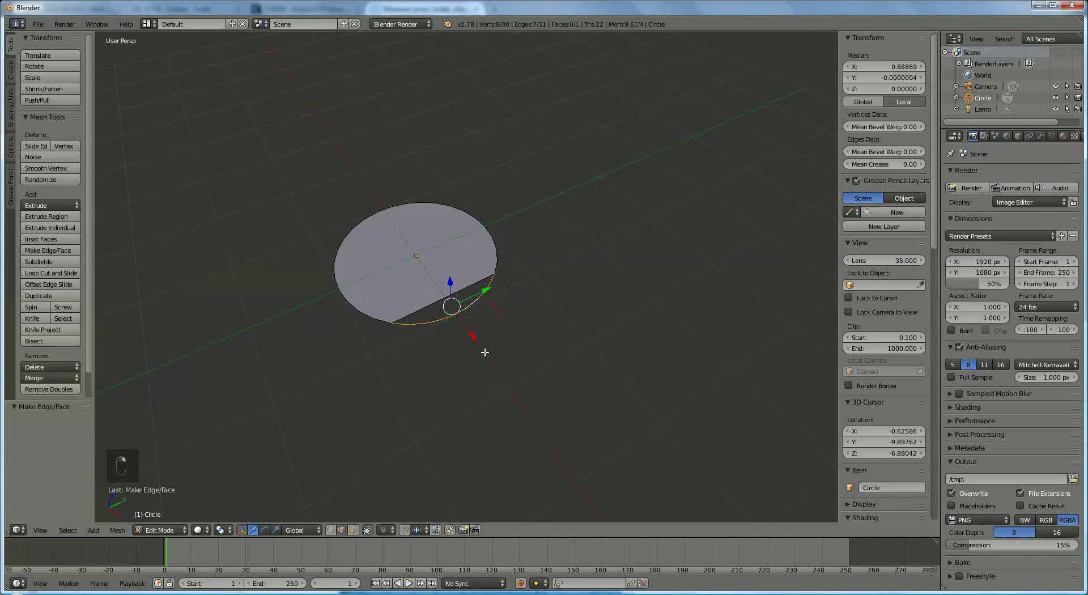
pyautogui.moveTo(445, 310); pyautogui.dragTo(523, 411)
pyautogui.press('f')
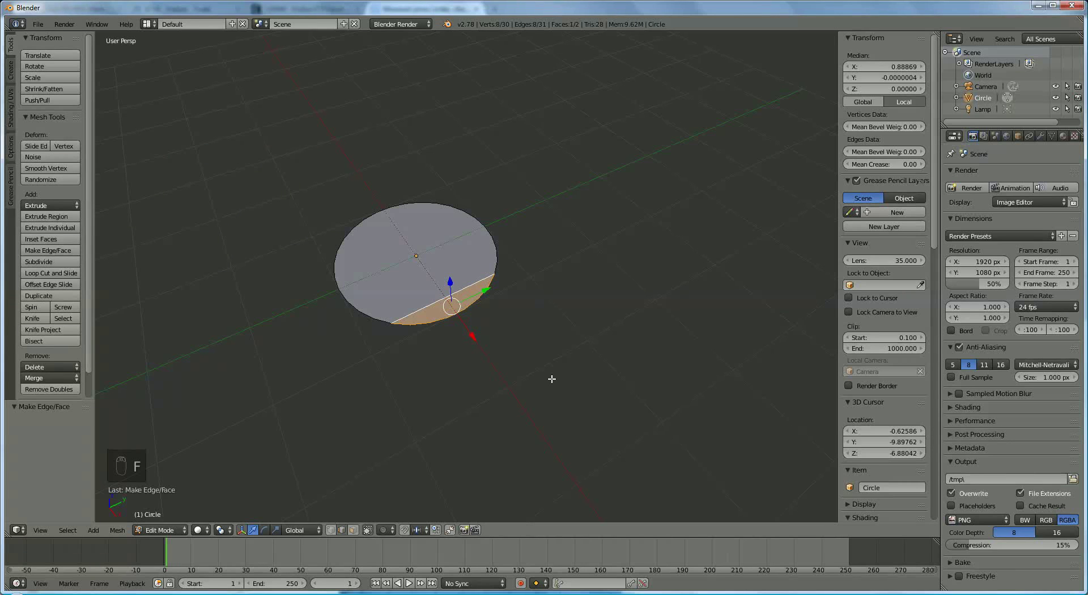
# Select the whole filled disc ready to extrude its thickness.
pyautogui.moveTo(550, 308); pyautogui.dragTo(606, 279)
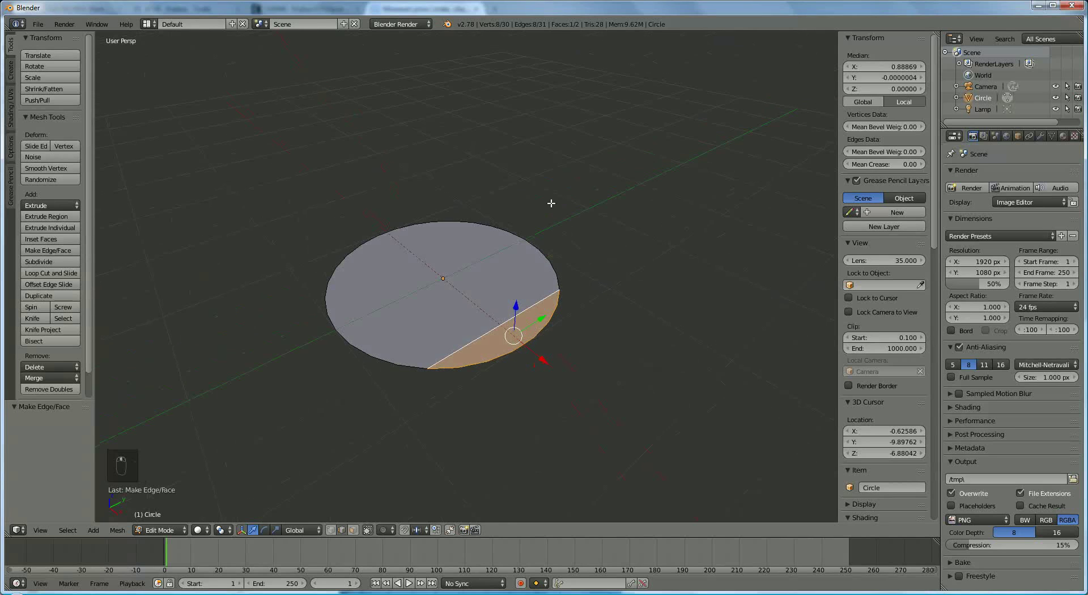
pyautogui.press('a')
pyautogui.press('a')
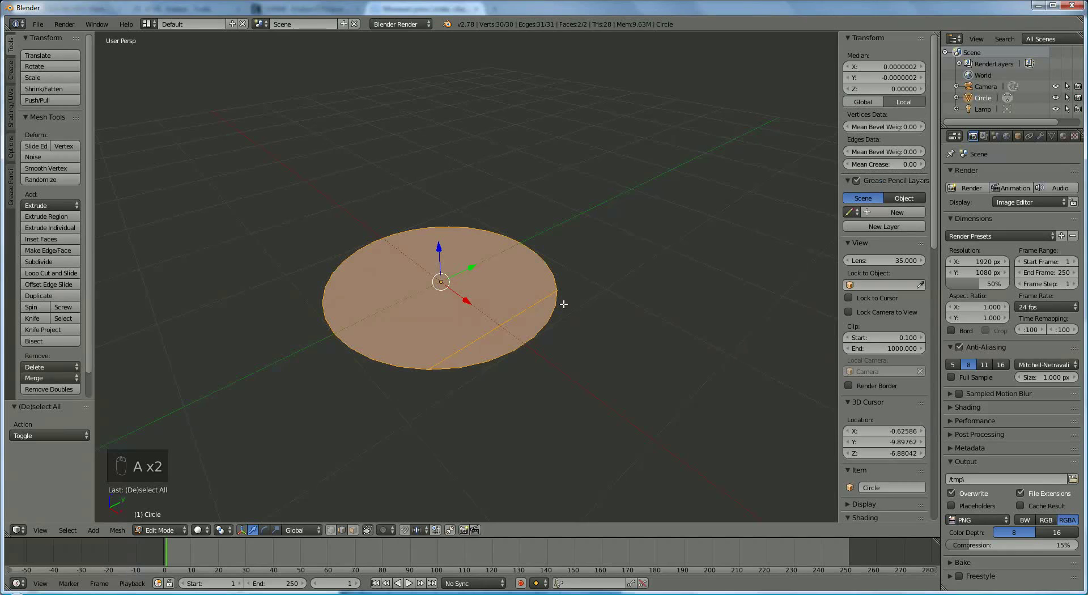
# Extrude the disc upward and confirm a thin thickness.
pyautogui.press('e')
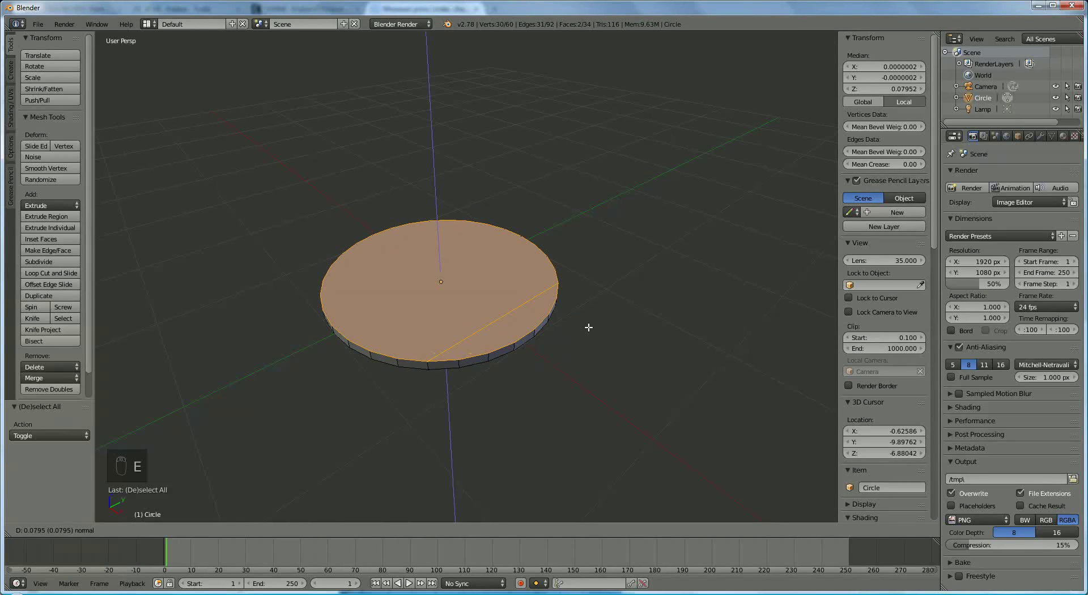
pyautogui.middleClick(551, 354)
pyautogui.click(548, 348)
# Extrude a rim face out into a long handle and scale its end face wider along Y.
pyautogui.moveTo(541, 337); pyautogui.dragTo(532, 341)
pyautogui.moveTo(531, 341); pyautogui.dragTo(358, 536)
pyautogui.moveTo(358, 536); pyautogui.dragTo(536, 409)
pyautogui.moveTo(500, 355); pyautogui.dragTo(533, 418)
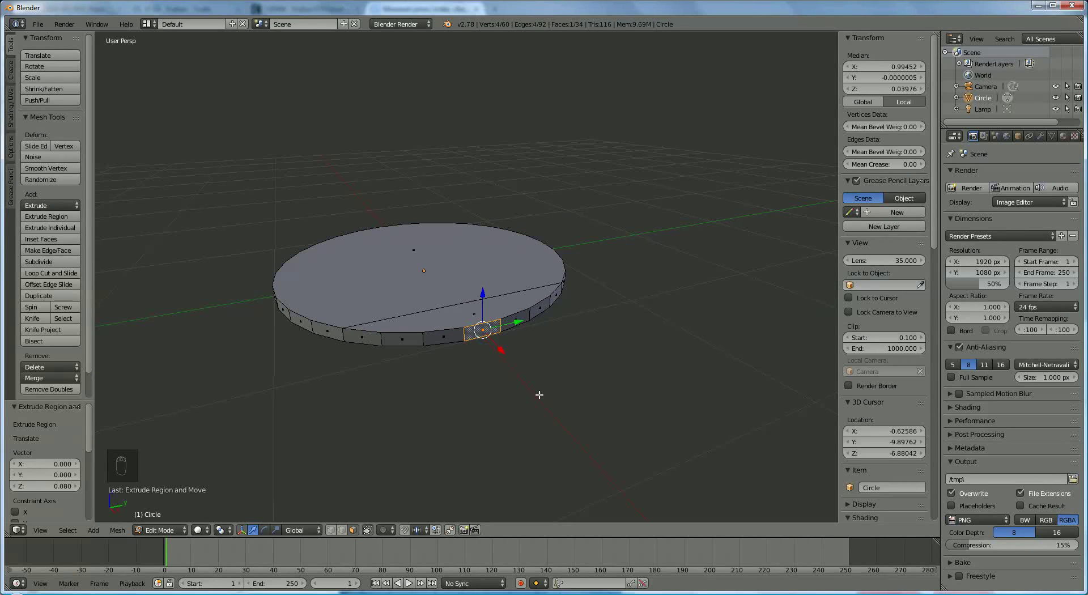
pyautogui.press('e')
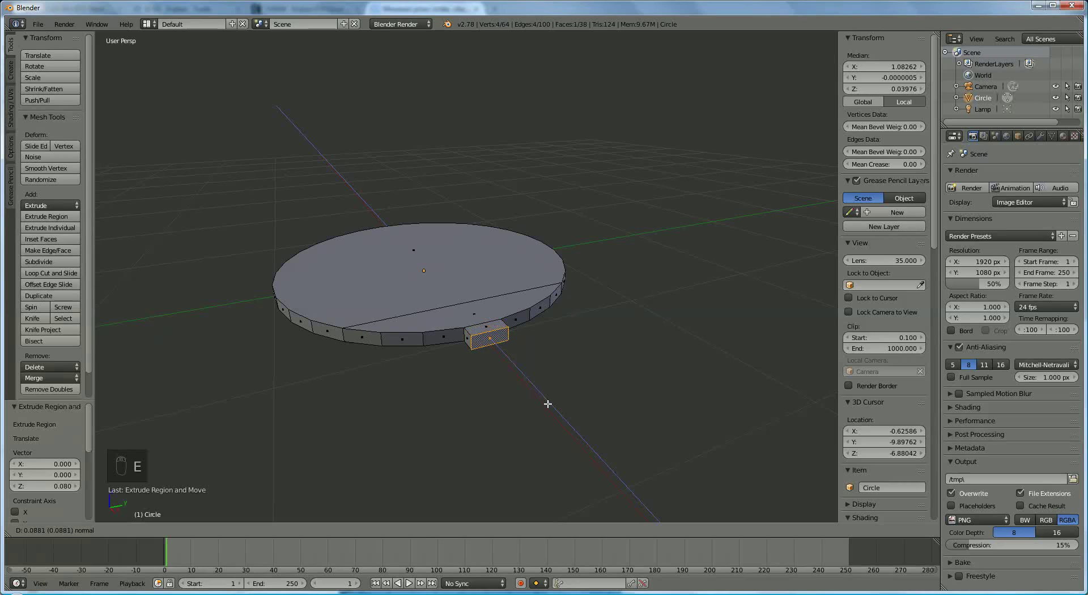
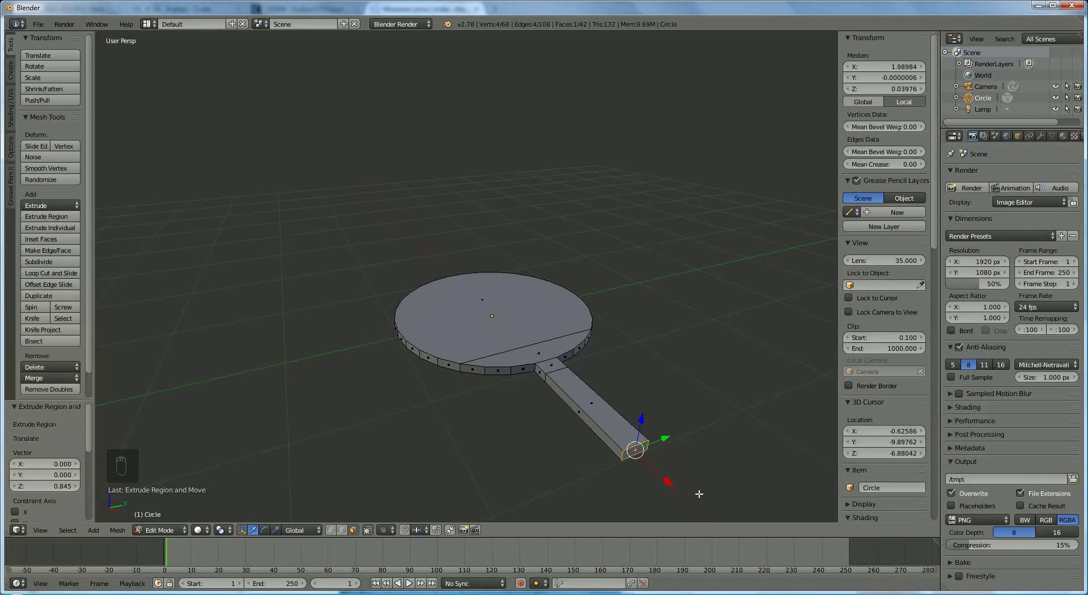
pyautogui.press('s')
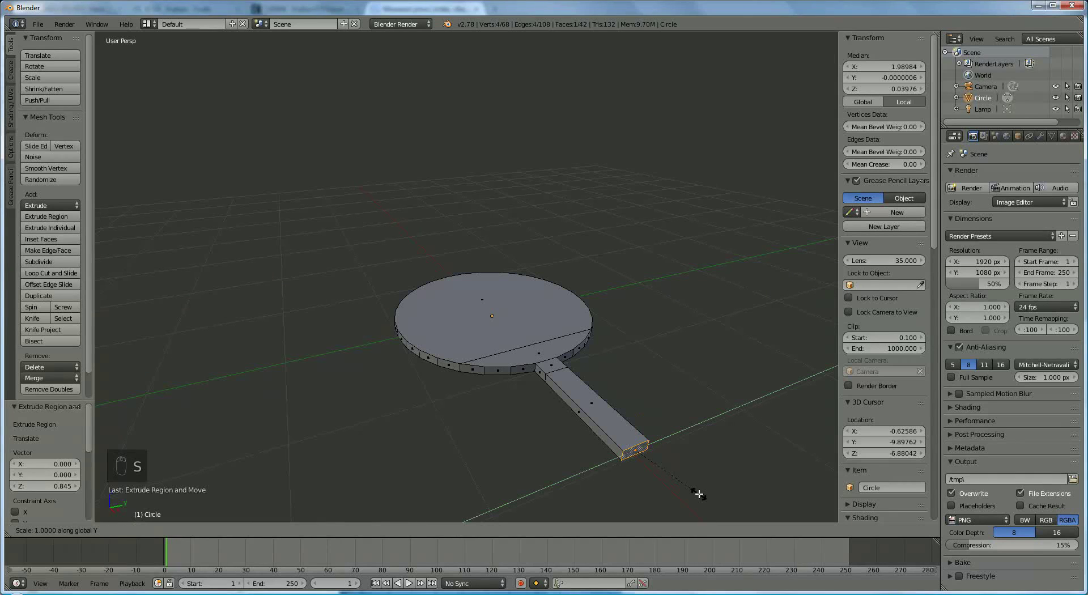
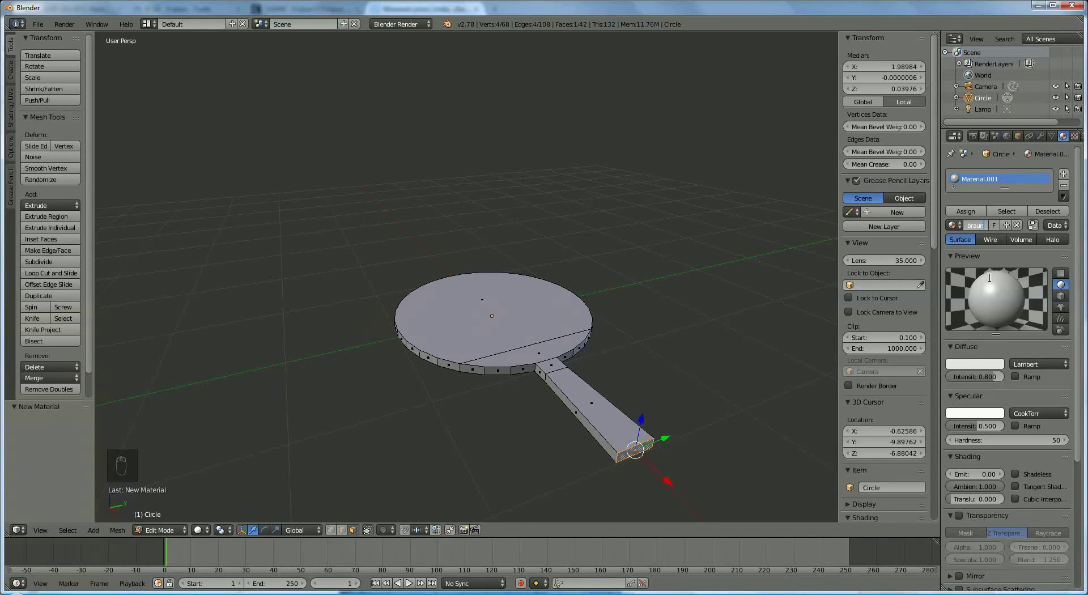
# Give the braun material a light brown diffuse colour at intensity 1.0.
pyautogui.moveTo(995, 368); pyautogui.dragTo(958, 317)
pyautogui.moveTo(1017, 377); pyautogui.dragTo(515, 272)
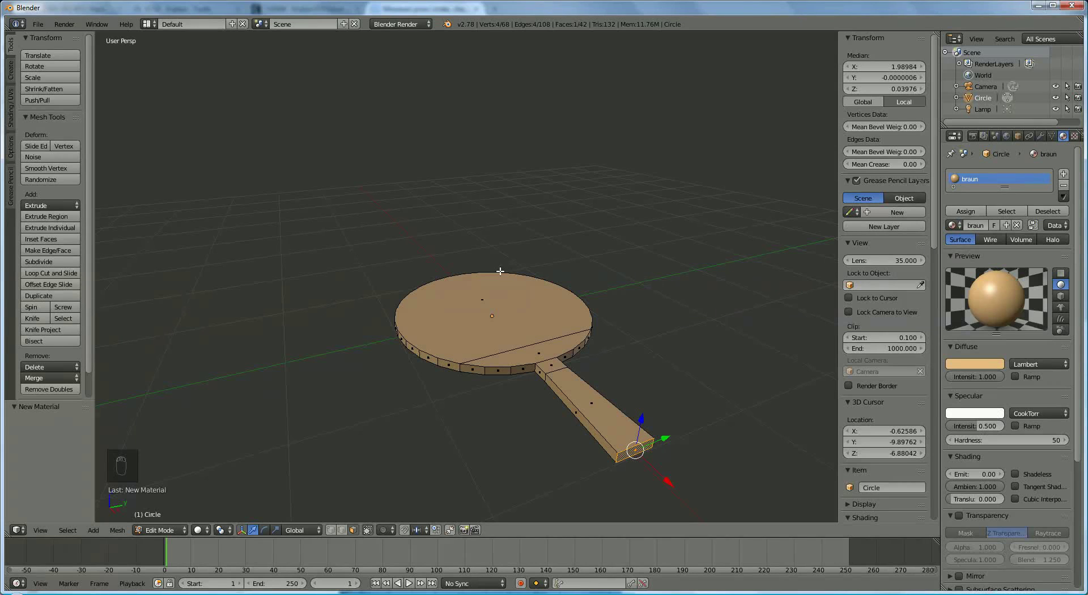
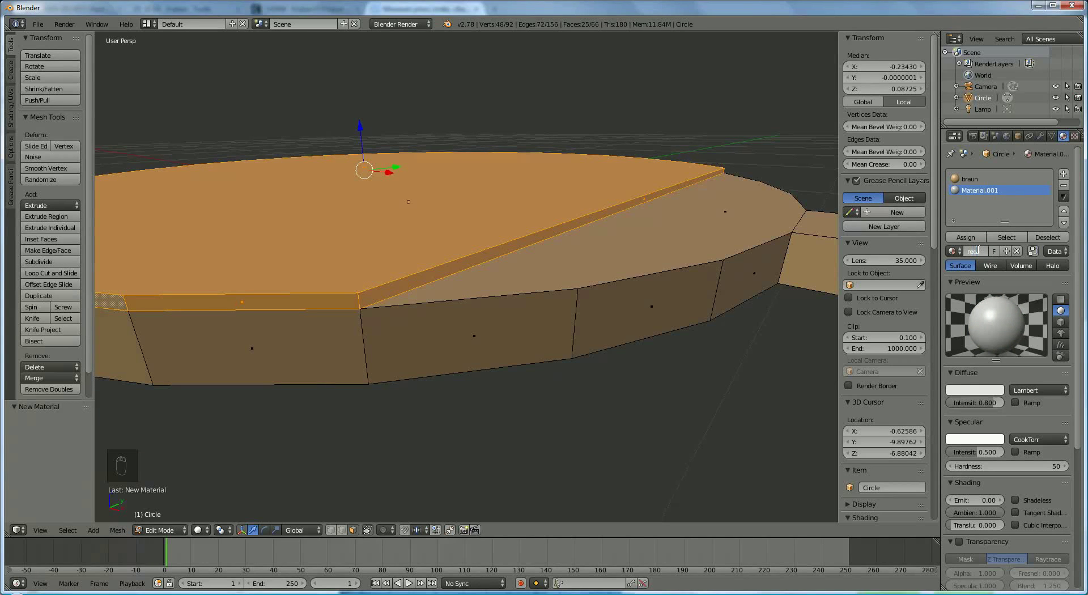
# Set the new red material's diffuse colour to red for the blade's top face.
pyautogui.moveTo(993, 391); pyautogui.dragTo(948, 324)
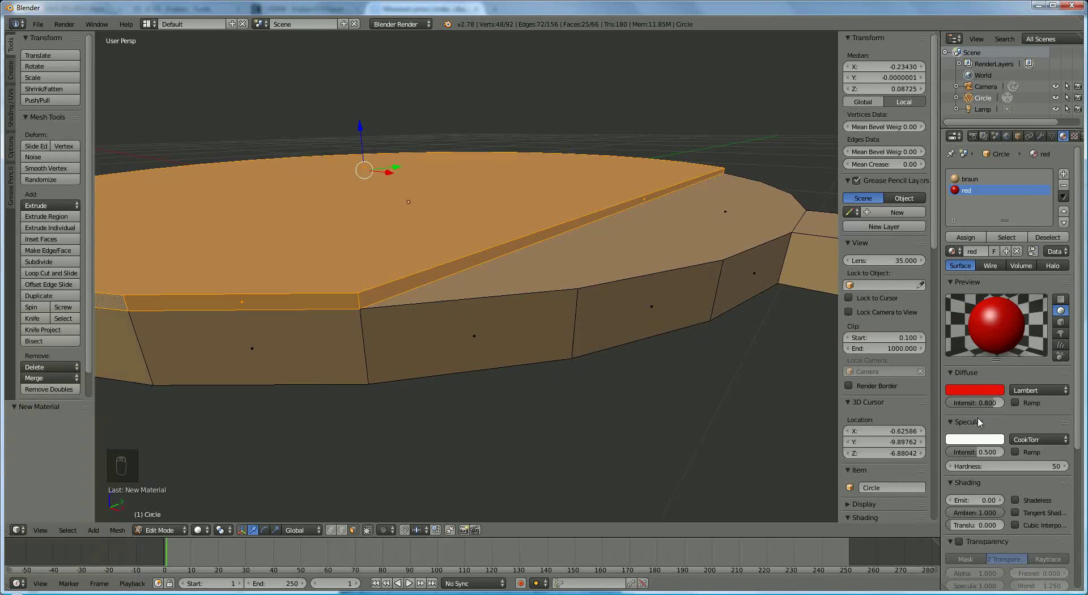
pyautogui.moveTo(1025, 407); pyautogui.dragTo(986, 482)
pyautogui.moveTo(986, 482); pyautogui.dragTo(984, 454)
pyautogui.moveTo(1033, 451); pyautogui.dragTo(1082, 409)
pyautogui.moveTo(1084, 415); pyautogui.dragTo(956, 573)
pyautogui.moveTo(960, 571); pyautogui.dragTo(1077, 307)
pyautogui.moveTo(1078, 283); pyautogui.dragTo(978, 183)
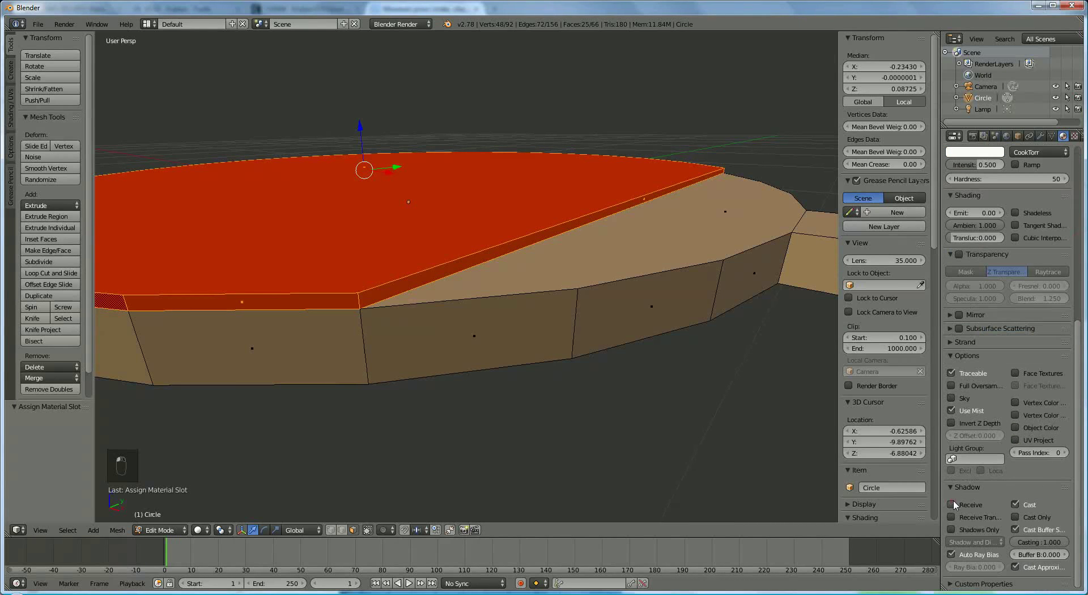
# Turn to the blade's underside and select its bottom face.
pyautogui.moveTo(486, 266); pyautogui.dragTo(505, 159)
pyautogui.click(505, 160)
pyautogui.click(458, 288)
# Extrude the bottom face slightly and give it a new material named blue with a blue diffuse colour.
pyautogui.press('e')
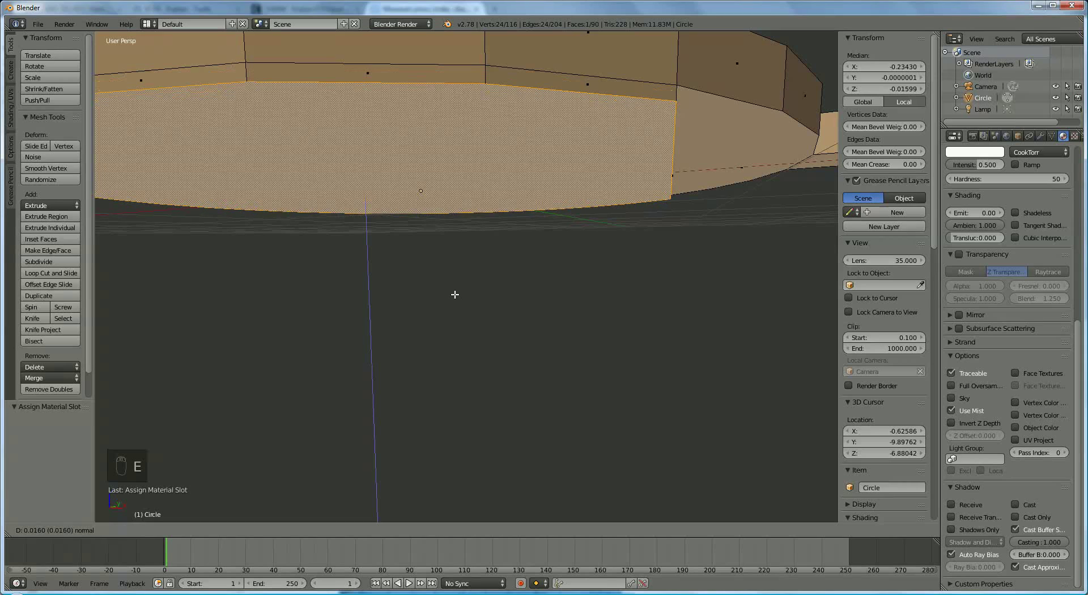
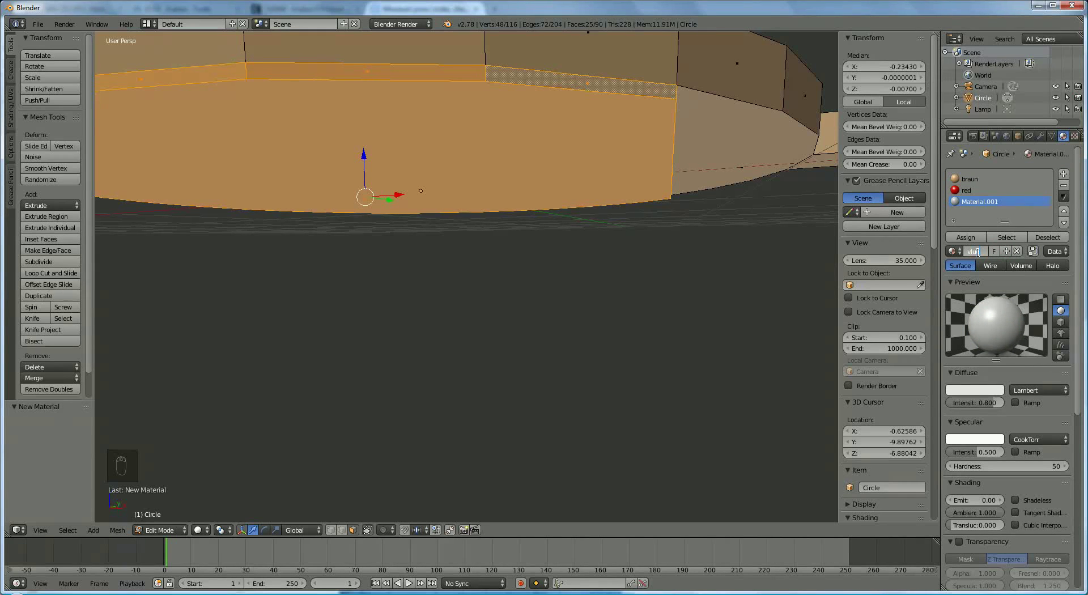
pyautogui.press('BackSpace')
pyautogui.press('BackSpace')
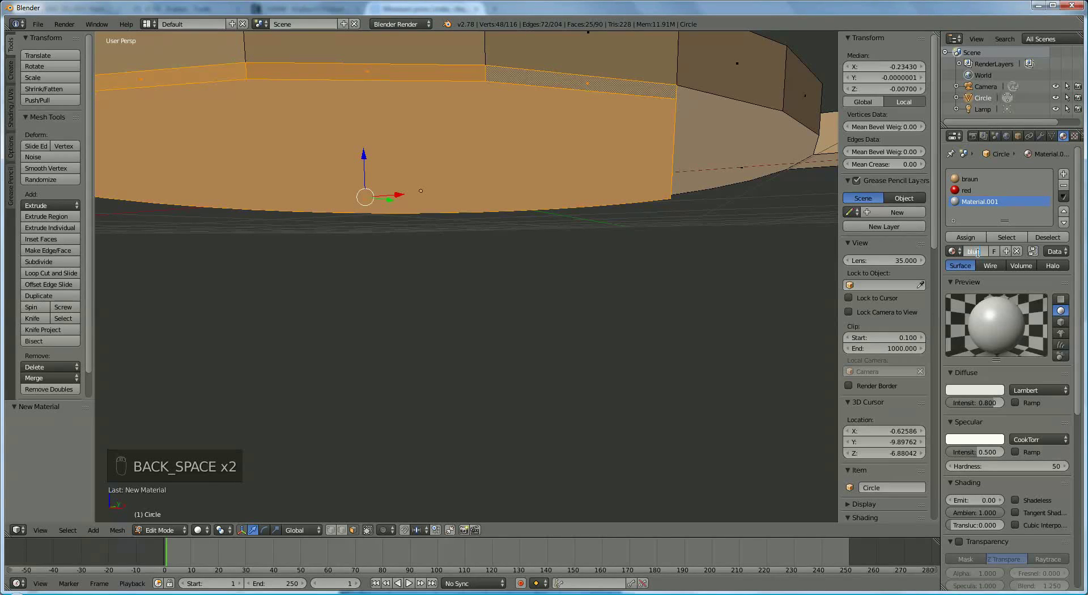
pyautogui.moveTo(988, 395); pyautogui.dragTo(972, 252)
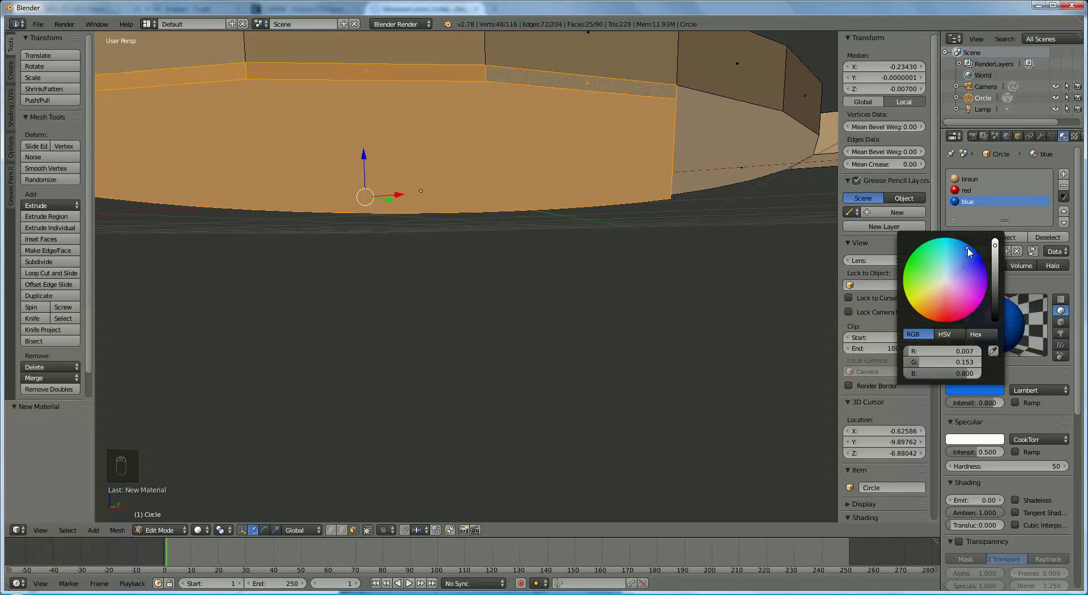
pyautogui.moveTo(1028, 407); pyautogui.dragTo(985, 270)
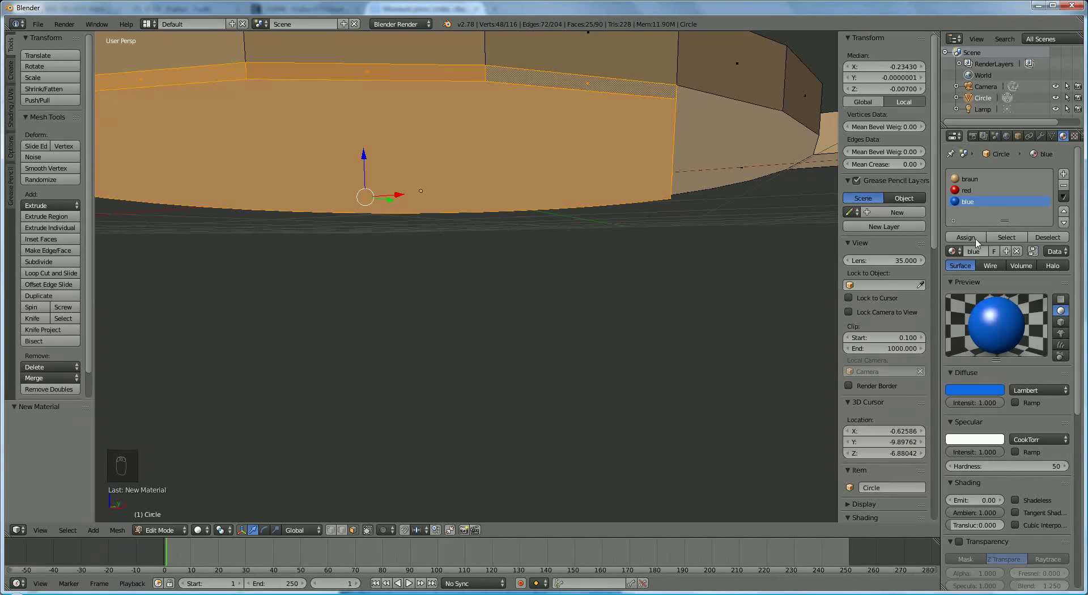
# Pull back and orbit to bring the handle-to-blade joint into close view.
pyautogui.moveTo(978, 243); pyautogui.dragTo(718, 327)
pyautogui.moveTo(718, 327); pyautogui.dragTo(720, 330)
pyautogui.moveTo(719, 330); pyautogui.dragTo(677, 370)
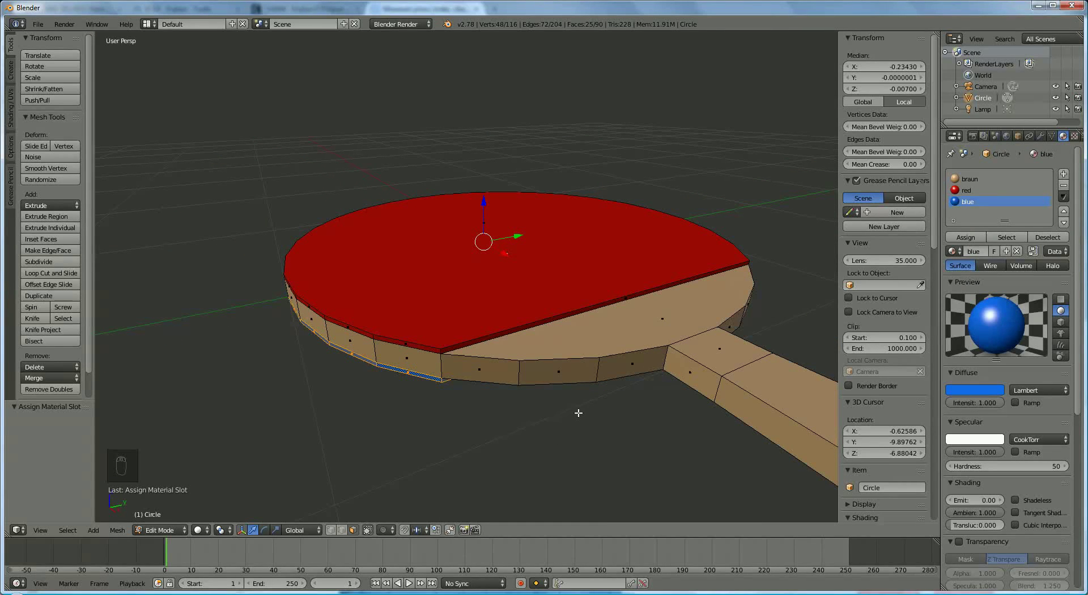
pyautogui.moveTo(582, 409); pyautogui.dragTo(343, 532)
pyautogui.moveTo(351, 528); pyautogui.dragTo(568, 302)
pyautogui.moveTo(526, 322); pyautogui.dragTo(503, 364)
pyautogui.moveTo(592, 366); pyautogui.dragTo(503, 365)
# Select the edges where the handle meets the blade.
pyautogui.click(503, 365)
pyautogui.middleClick(477, 365)
pyautogui.click(477, 364)
pyautogui.middleClick(570, 368)
pyautogui.click(570, 368)
pyautogui.moveTo(643, 353); pyautogui.dragTo(637, 334)
pyautogui.click(637, 332)
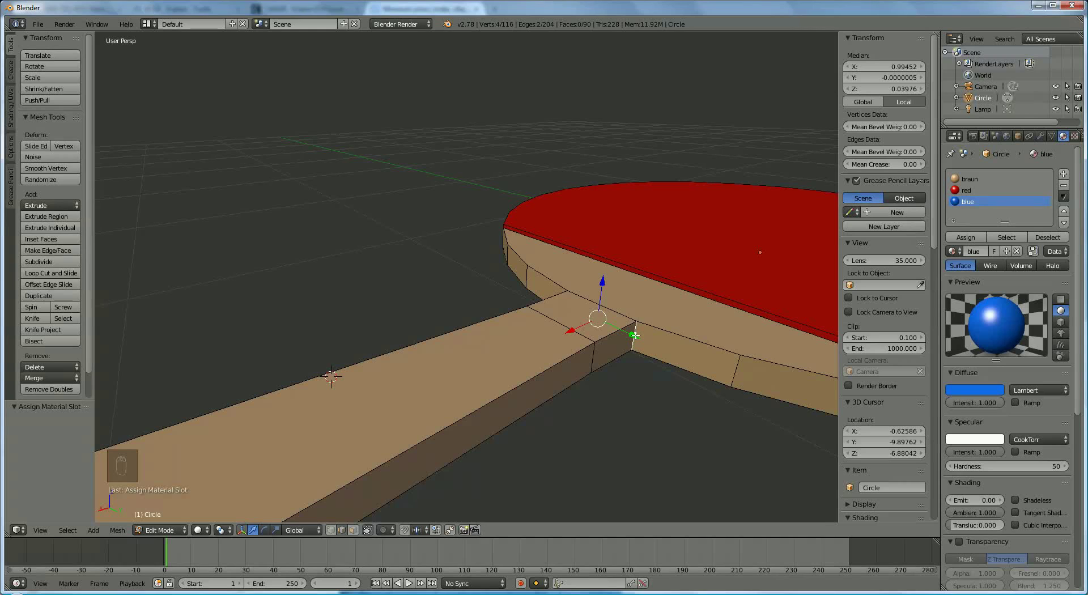
# Bevel the joint edges with Ctrl+B into a rounded multi-segment transition.
pyautogui.press('ctrl+b')
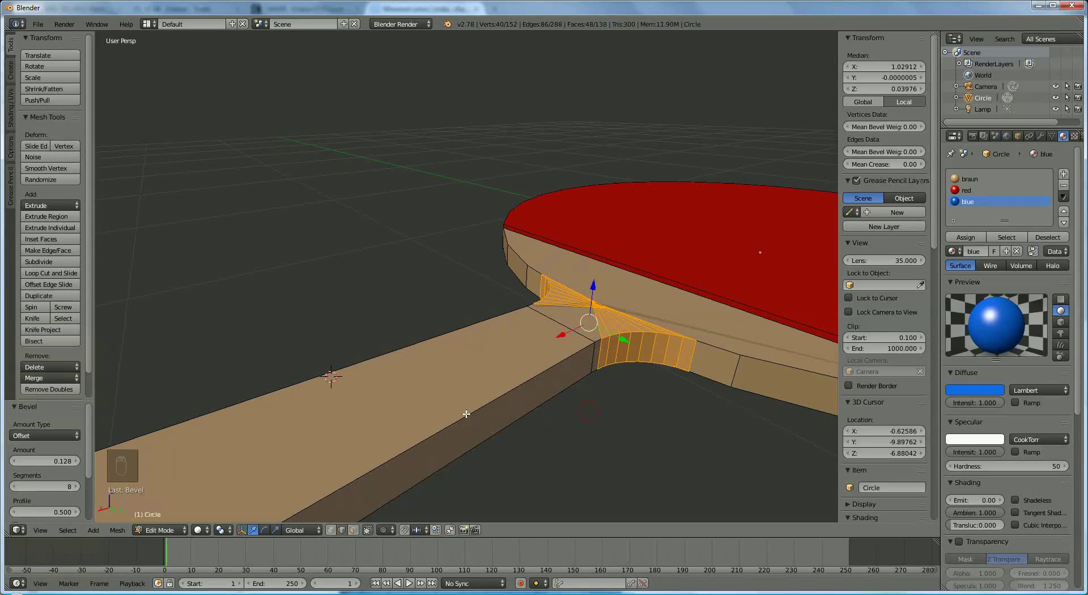
pyautogui.moveTo(505, 398); pyautogui.dragTo(608, 427)
pyautogui.middleClick(644, 389)
pyautogui.moveTo(643, 390); pyautogui.dragTo(616, 439)
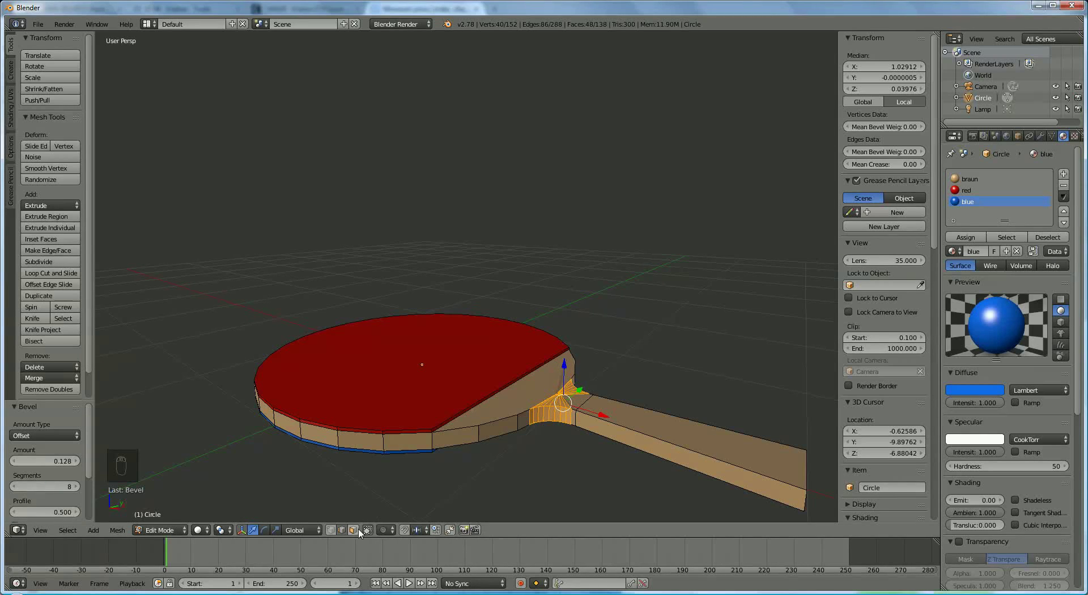
pyautogui.moveTo(362, 531); pyautogui.dragTo(453, 497)
# Duplicate the handle's top face and separate it into its own object, Circle.001.
pyautogui.moveTo(755, 446); pyautogui.dragTo(453, 497)
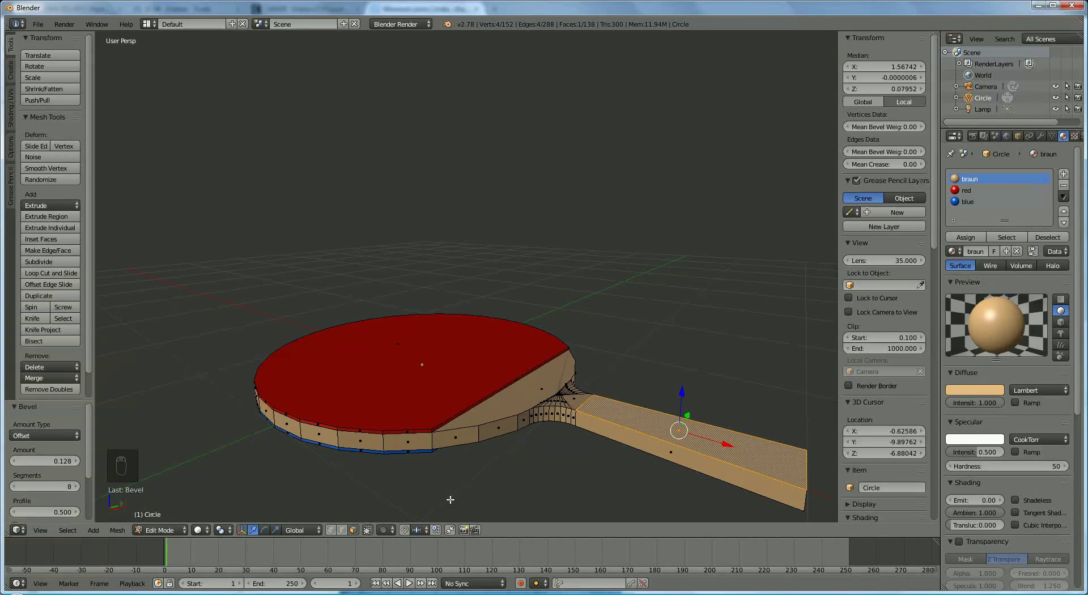
pyautogui.press('shift+d')
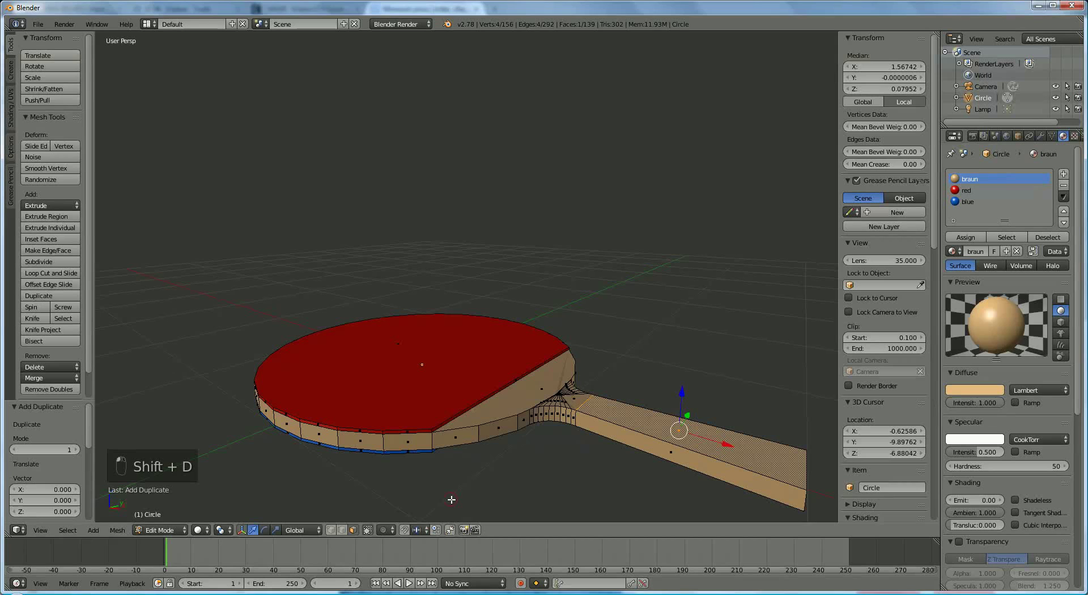
pyautogui.press('p')
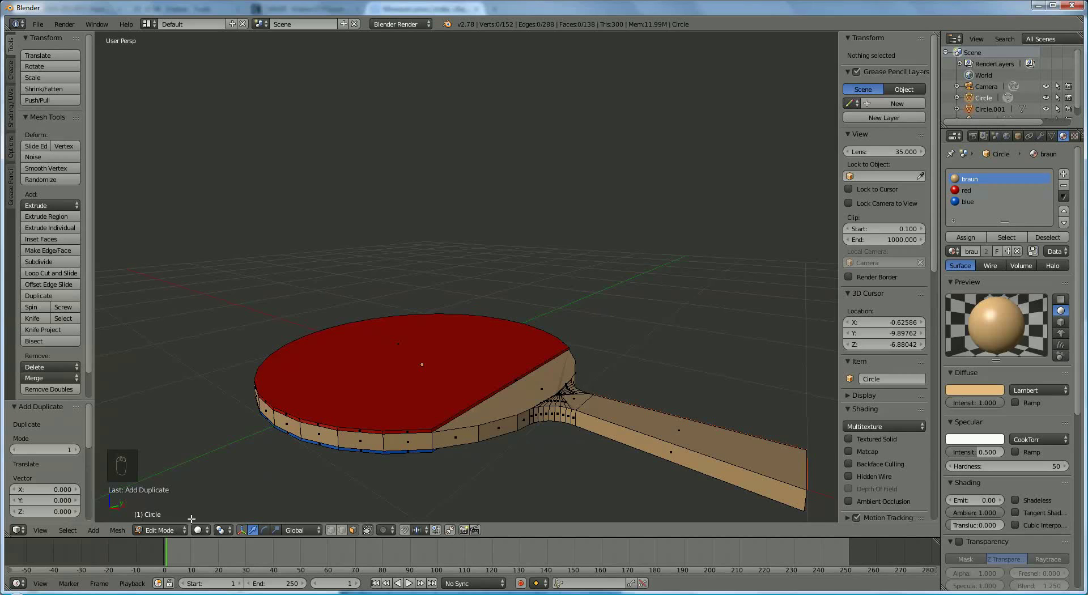
pyautogui.click(738, 459)
# Close in on the handle and begin extruding the copied face.
pyautogui.moveTo(738, 456); pyautogui.dragTo(783, 365)
pyautogui.middleClick(780, 361)
pyautogui.moveTo(764, 345); pyautogui.dragTo(745, 332)
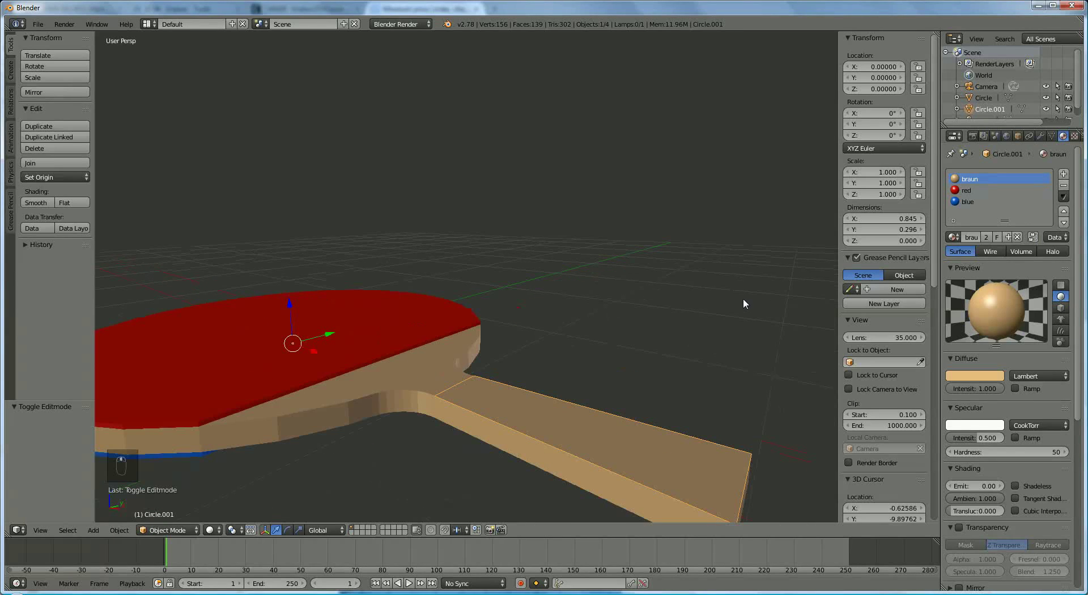
pyautogui.middleClick(689, 329)
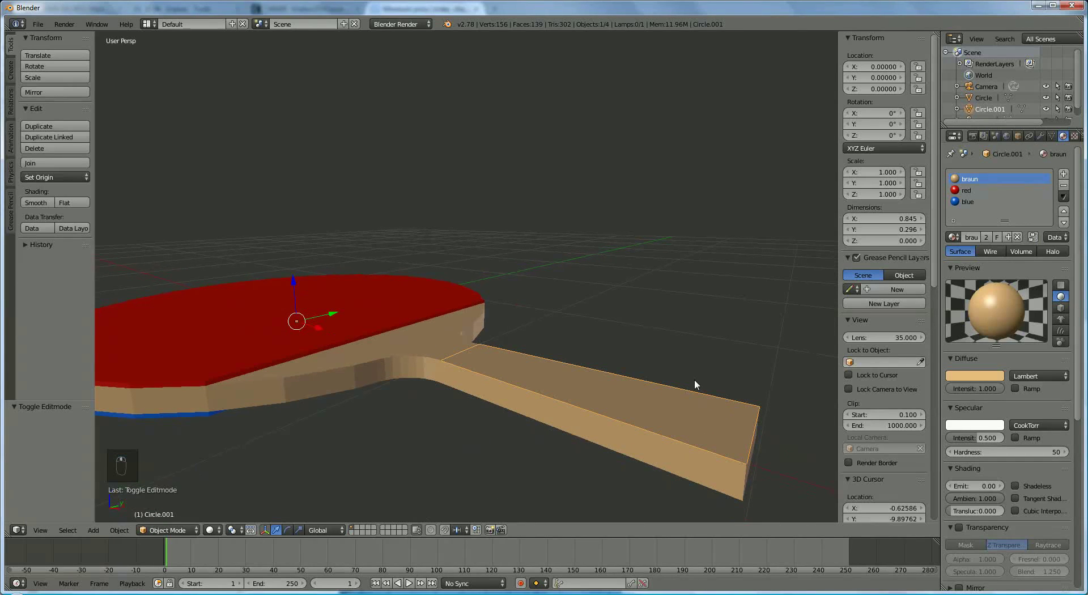
pyautogui.middleClick(697, 385)
pyautogui.press('e')
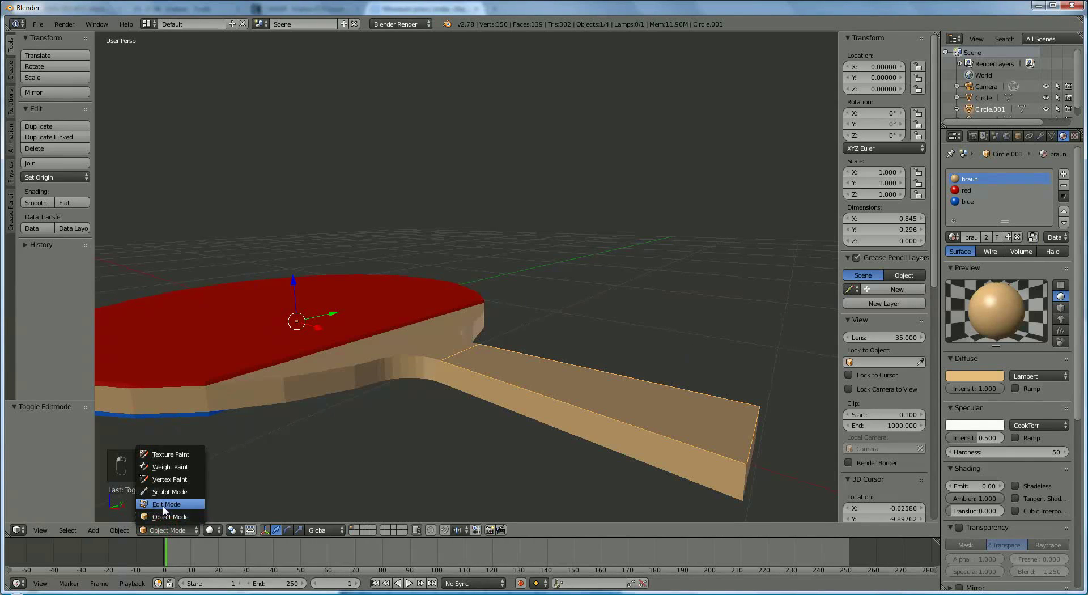
# Extrude the copied grip face upward into a block and set its height.
pyautogui.click(511, 465)
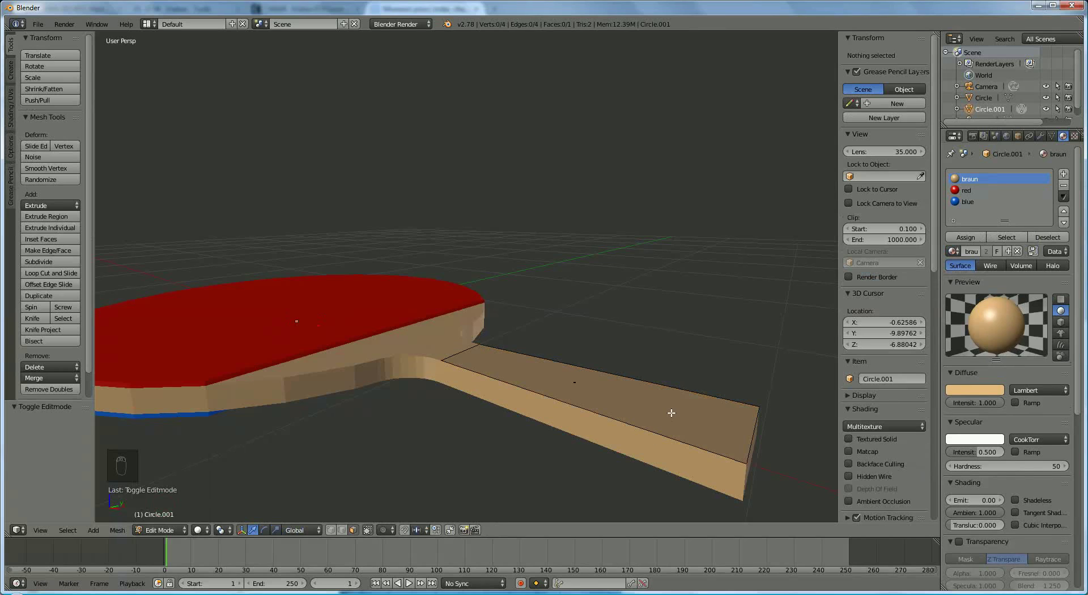
pyautogui.moveTo(592, 390); pyautogui.dragTo(679, 428)
pyautogui.click(679, 428)
pyautogui.press('e')
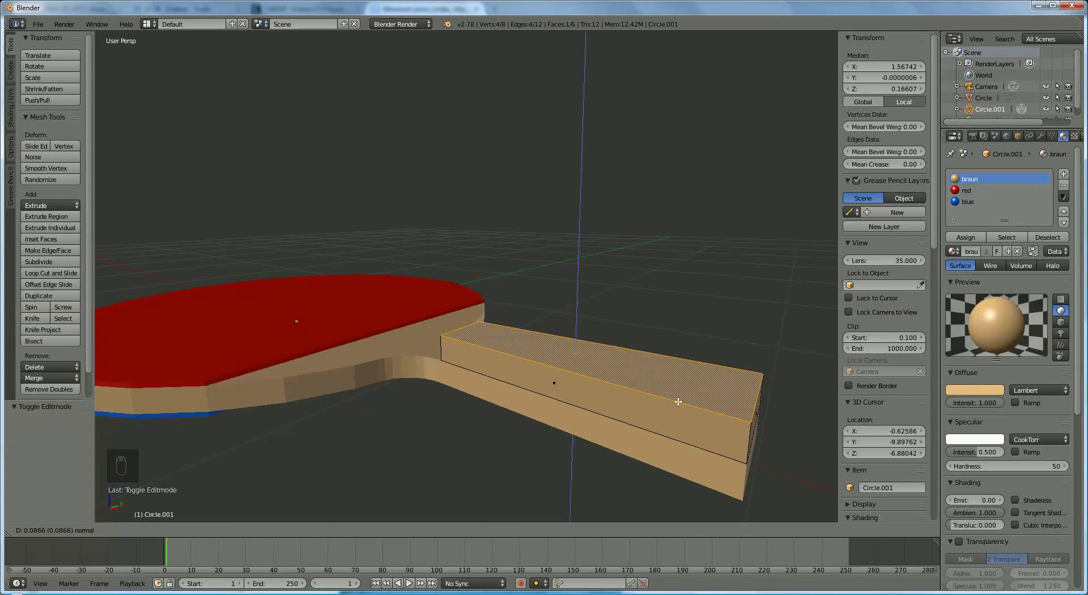
pyautogui.moveTo(610, 451); pyautogui.dragTo(243, 493)
pyautogui.moveTo(373, 486); pyautogui.dragTo(430, 343)
# Extrude the grip block's end face to extend it toward the blade.
pyautogui.rightClick(429, 367)
pyautogui.moveTo(430, 327); pyautogui.dragTo(430, 338)
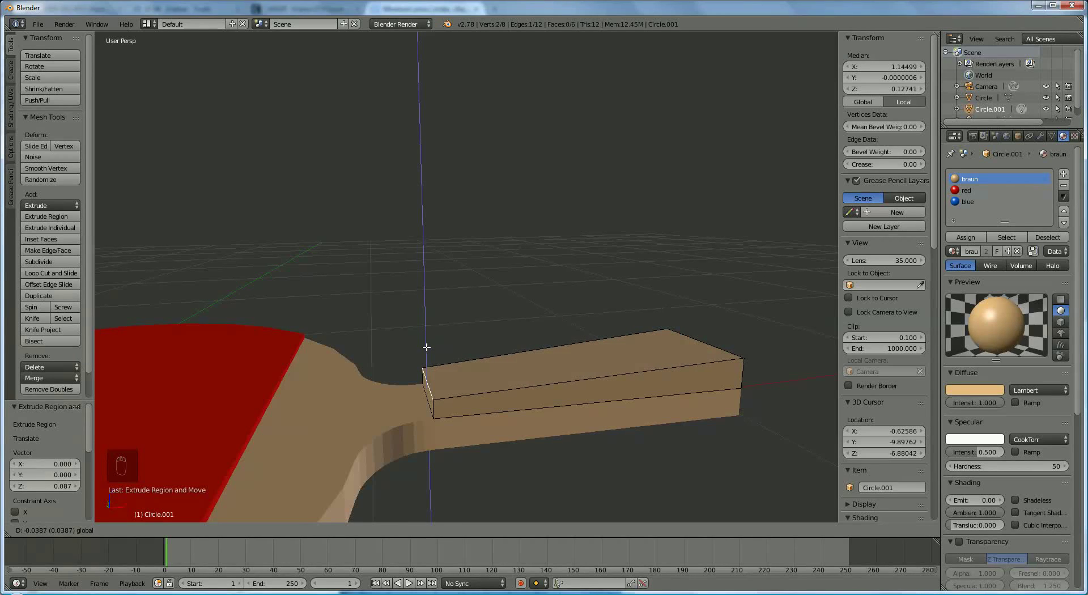
pyautogui.moveTo(450, 452); pyautogui.dragTo(463, 423)
pyautogui.moveTo(495, 448); pyautogui.dragTo(502, 458)
pyautogui.middleClick(502, 457)
pyautogui.rightClick(503, 460)
pyautogui.middleClick(463, 422)
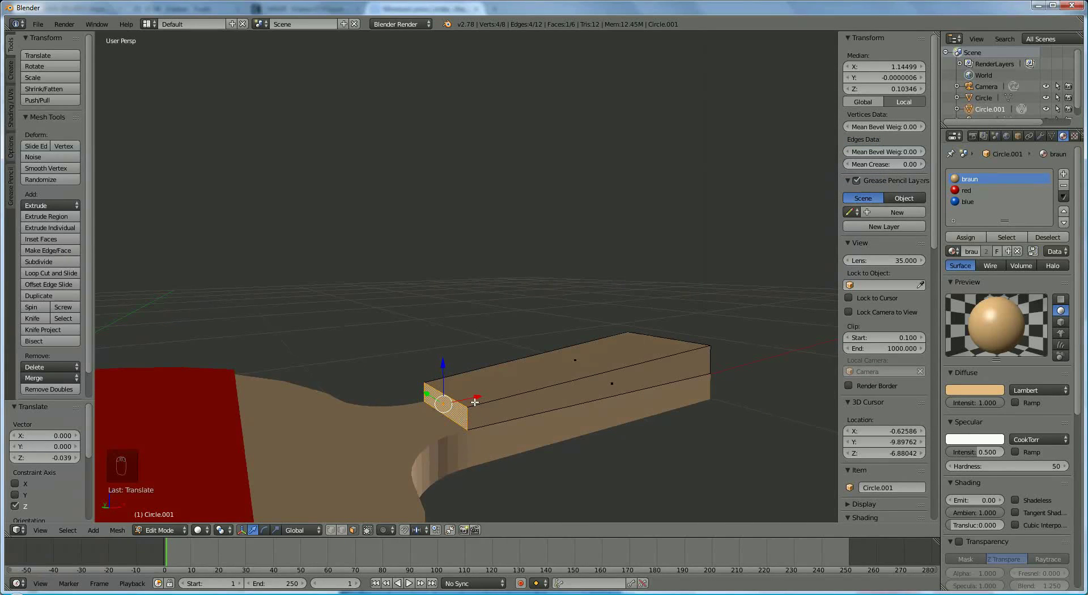
pyautogui.press('e')
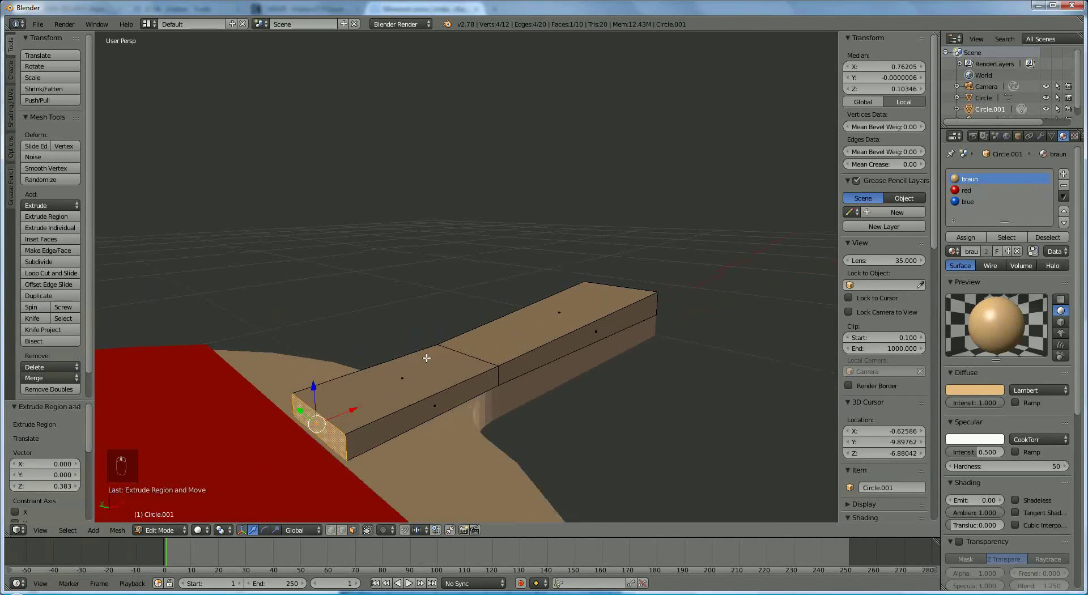
# Subdivide the grip's end edges and move in close on its front end.
pyautogui.moveTo(42, 265); pyautogui.dragTo(223, 342)
pyautogui.moveTo(223, 343); pyautogui.dragTo(442, 421)
pyautogui.moveTo(437, 424); pyautogui.dragTo(400, 364)
pyautogui.moveTo(500, 412); pyautogui.dragTo(400, 364)
pyautogui.moveTo(400, 364); pyautogui.dragTo(438, 360)
# Lower the grip's front top edges to slope it toward the blade and bevel the front corners.
pyautogui.rightClick(438, 344)
pyautogui.middleClick(437, 349)
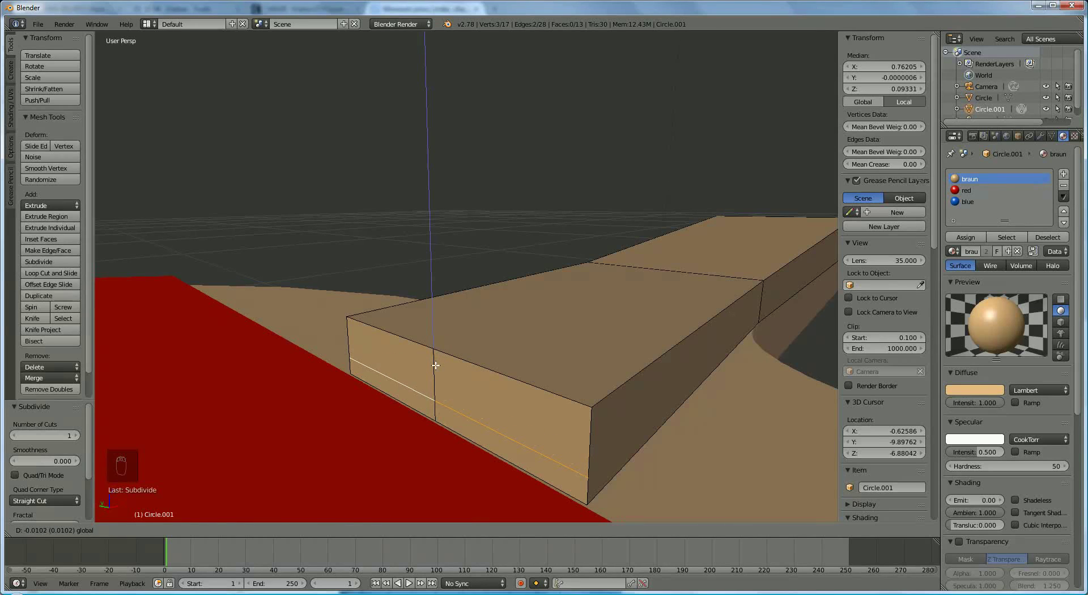
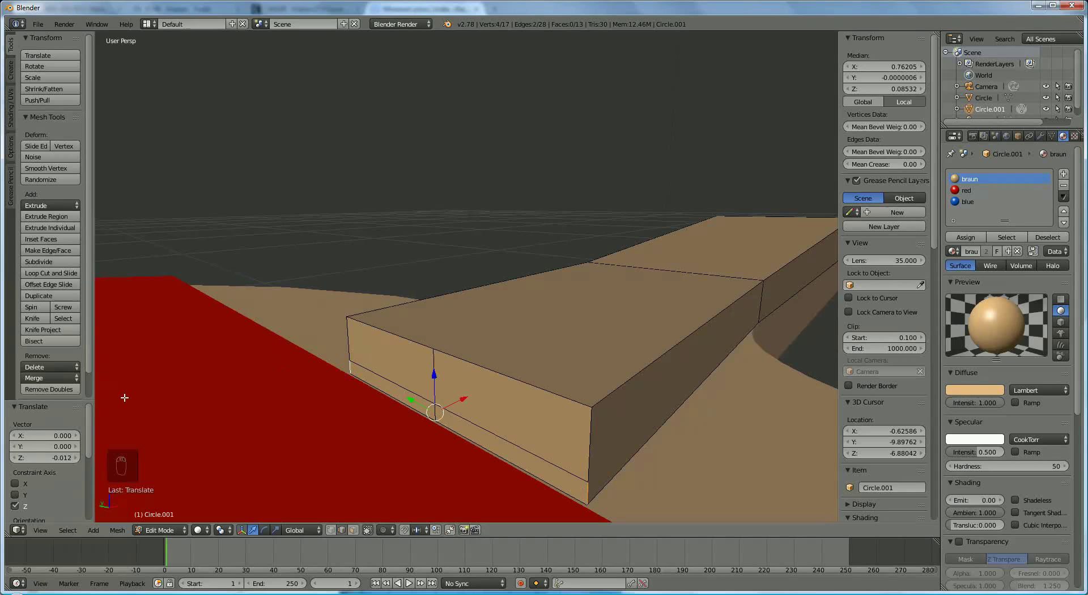
pyautogui.press('ctrl+b')
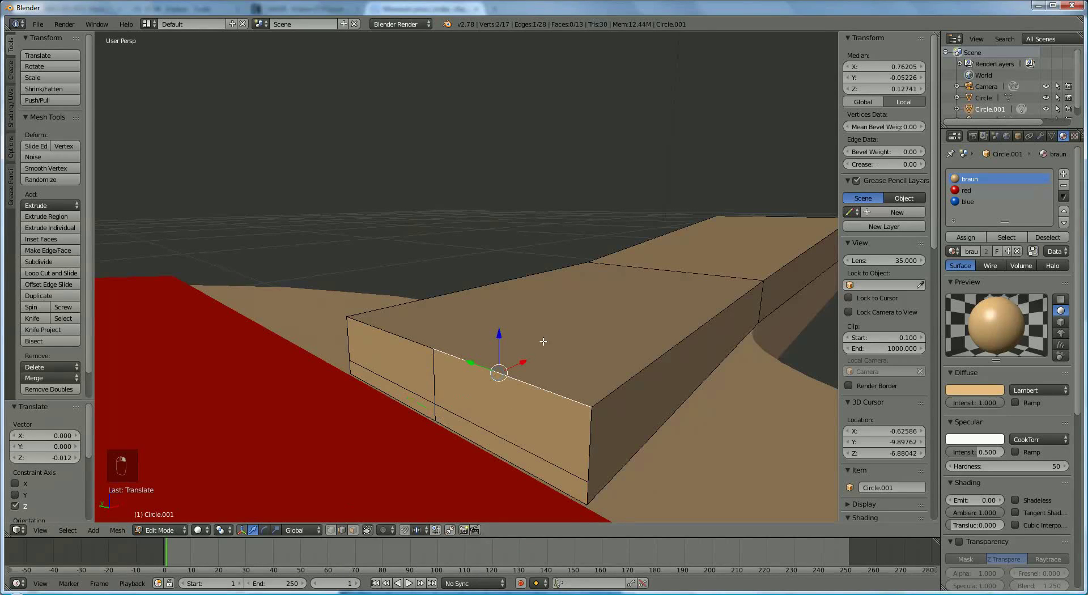
pyautogui.click(422, 340)
pyautogui.moveTo(404, 339); pyautogui.dragTo(659, 246)
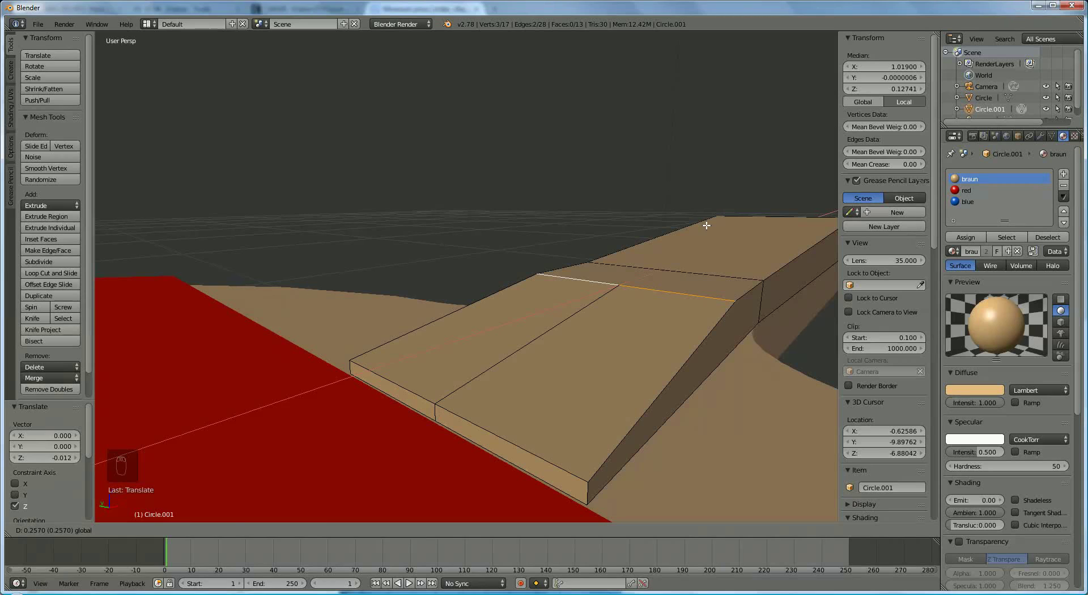
pyautogui.moveTo(538, 469); pyautogui.dragTo(303, 373)
pyautogui.middleClick(303, 374)
# Confirm the grip's rounded front corners and start a bevel on its top outer edges.
pyautogui.press('ctrl+b')
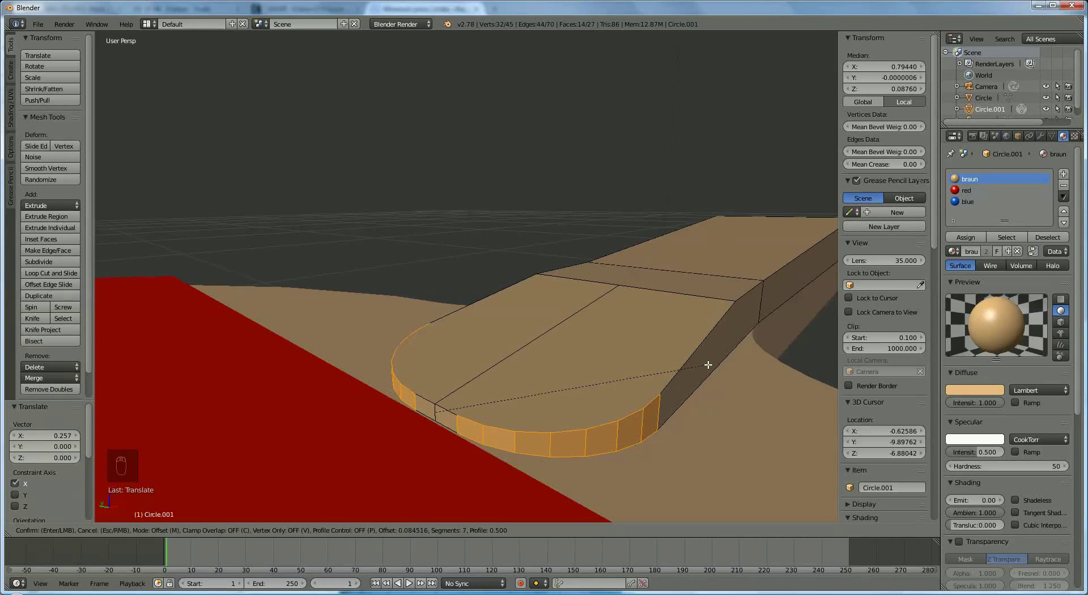
pyautogui.moveTo(680, 443); pyautogui.dragTo(637, 427)
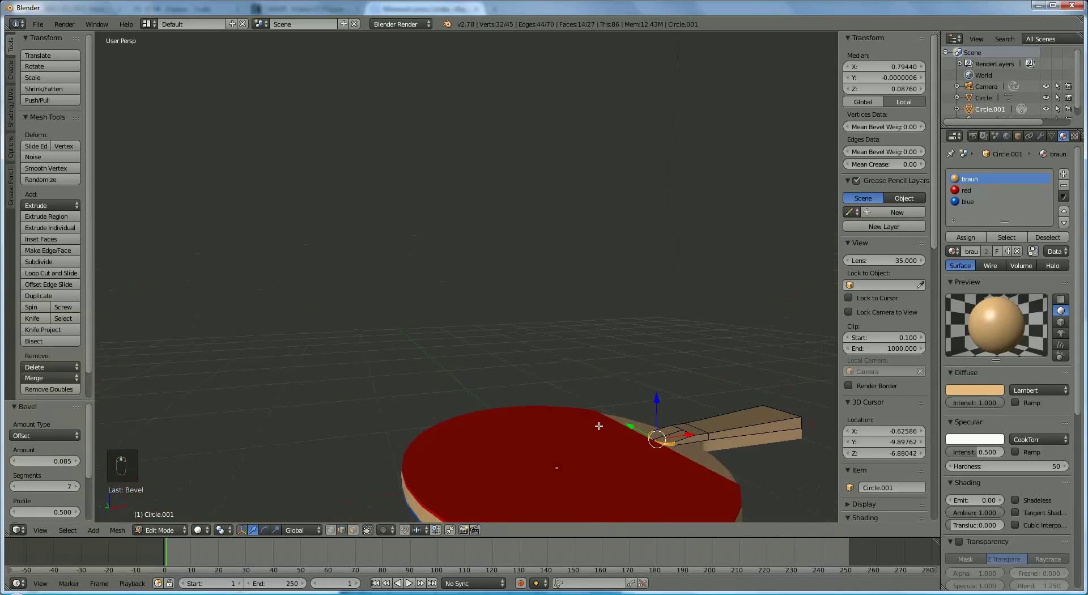
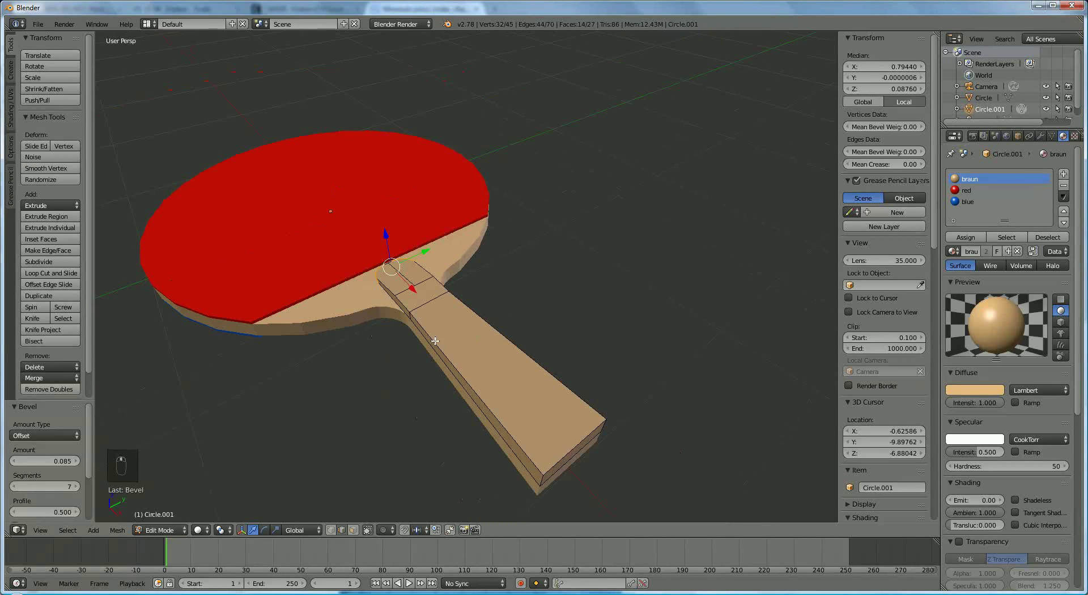
pyautogui.moveTo(503, 389); pyautogui.dragTo(320, 304)
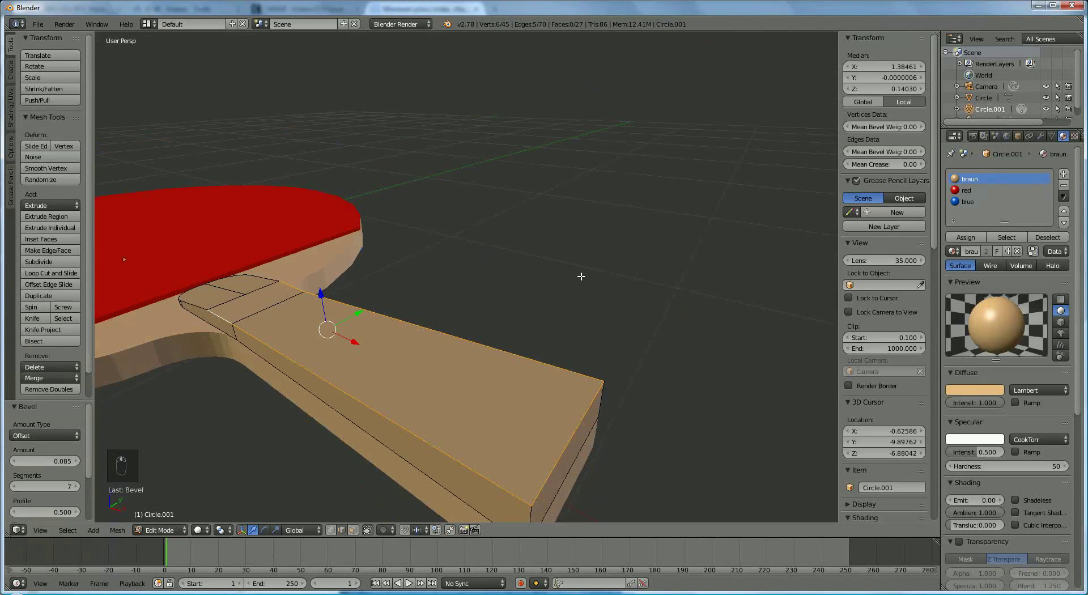
pyautogui.middleClick(584, 275)
# Bevel the handle's top edge loop with several segments and inspect the rounded result.
pyautogui.press('ctrl+b')
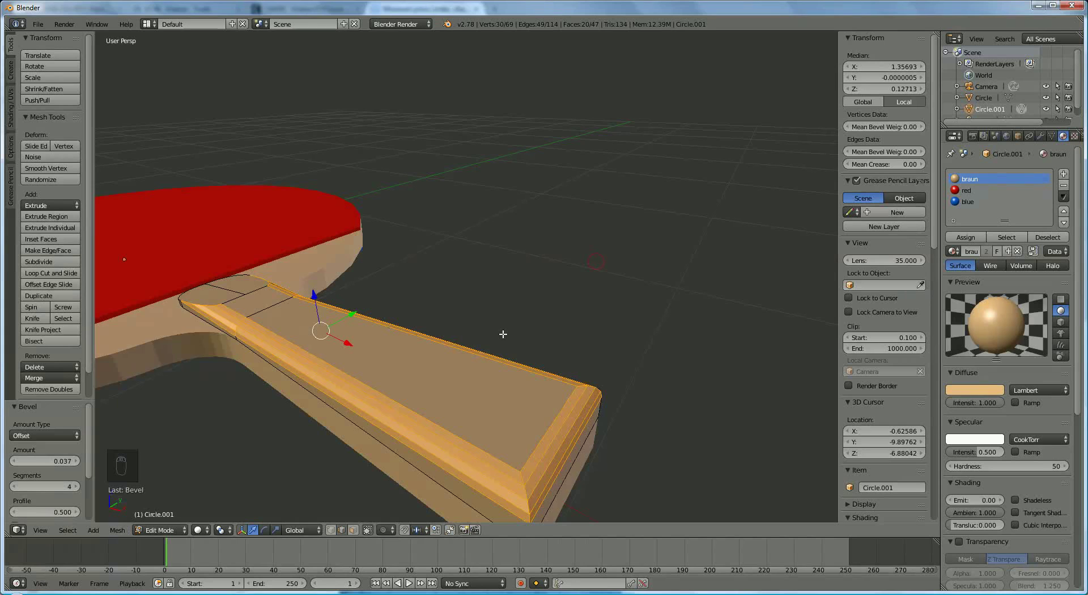
pyautogui.moveTo(501, 312); pyautogui.dragTo(557, 311)
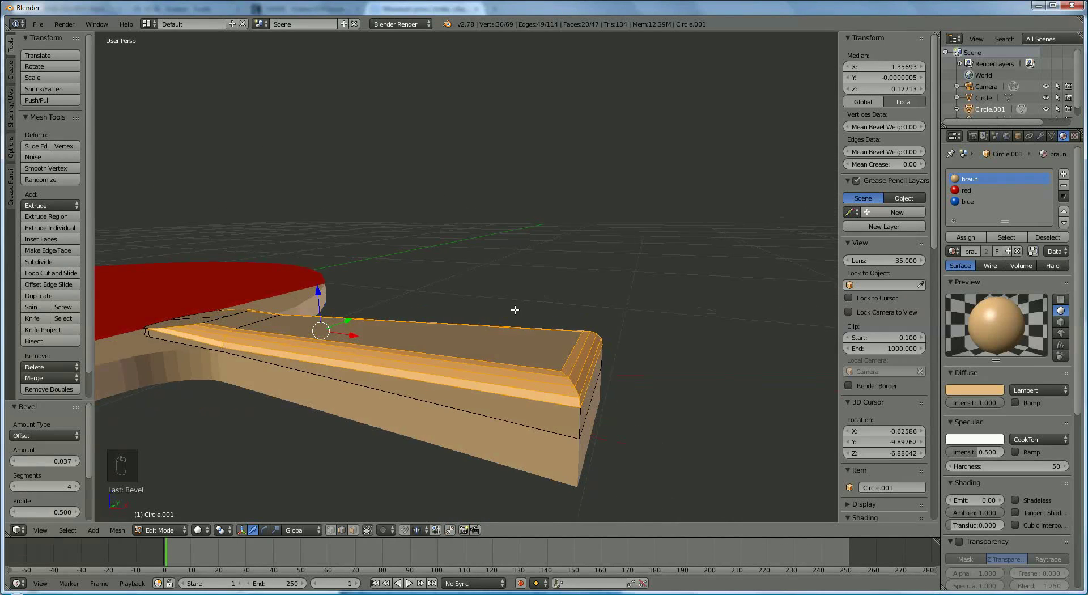
pyautogui.moveTo(529, 343); pyautogui.dragTo(555, 409)
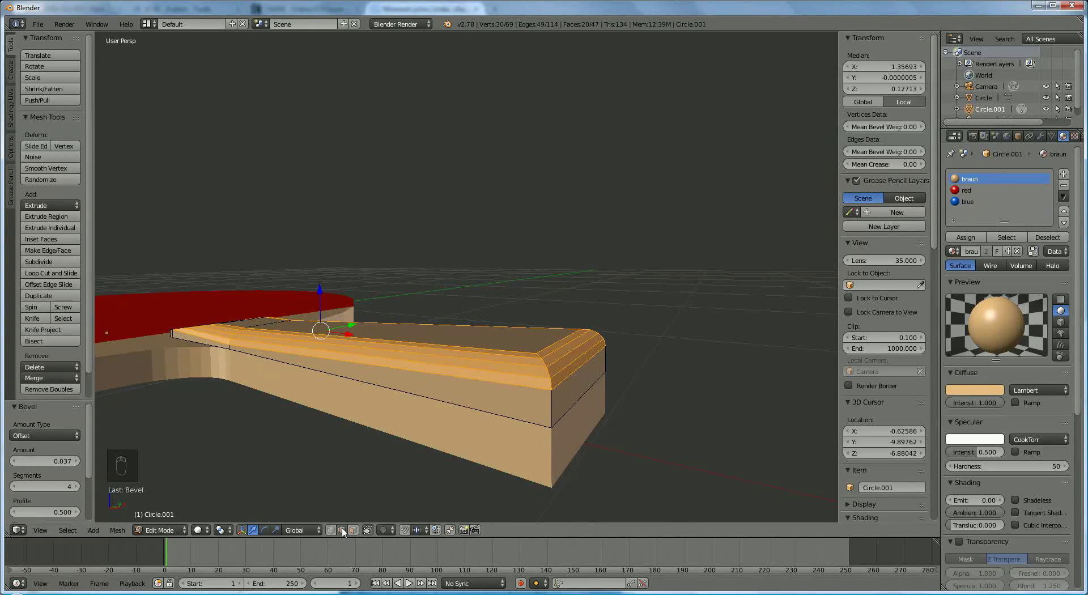
pyautogui.moveTo(347, 526); pyautogui.dragTo(587, 321)
pyautogui.moveTo(593, 365); pyautogui.dragTo(587, 321)
pyautogui.moveTo(588, 321); pyautogui.dragTo(587, 320)
pyautogui.moveTo(588, 320); pyautogui.dragTo(577, 356)
pyautogui.moveTo(576, 356); pyautogui.dragTo(587, 318)
# Select the handle's end vertices and move them down along Z so the top slopes downward.
pyautogui.click(587, 317)
pyautogui.rightClick(587, 317)
pyautogui.middleClick(587, 322)
pyautogui.moveTo(587, 324); pyautogui.dragTo(575, 346)
pyautogui.scroll(3)
pyautogui.moveTo(577, 343); pyautogui.dragTo(584, 317)
pyautogui.middleClick(584, 317)
pyautogui.moveTo(584, 323); pyautogui.dragTo(572, 336)
pyautogui.moveTo(572, 335); pyautogui.dragTo(580, 324)
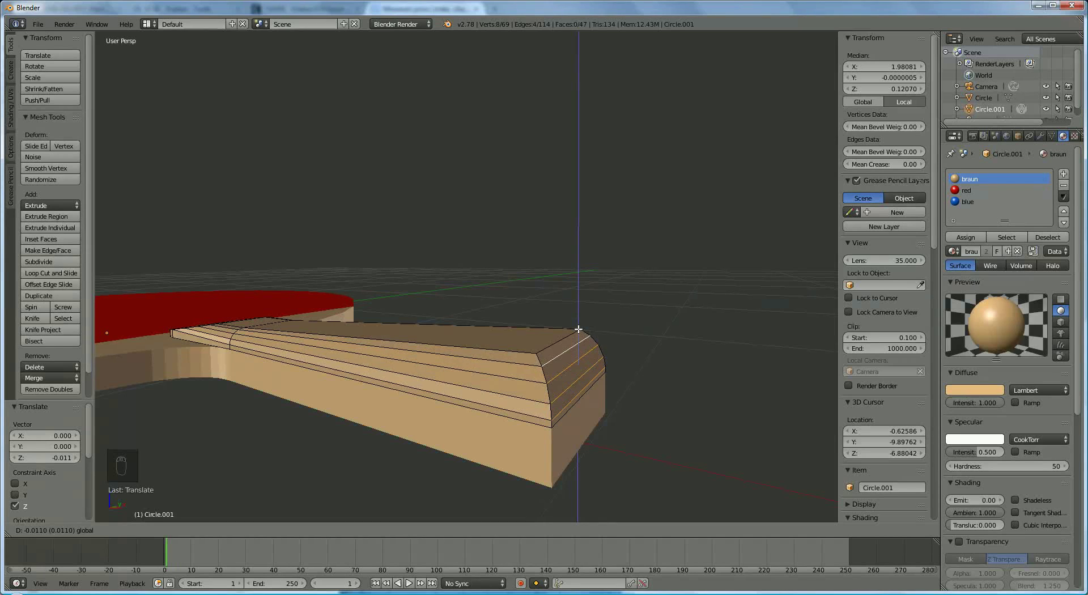
# Settle the handle end's drop and pull the neck's side vertices inward along Y.
pyautogui.moveTo(617, 391); pyautogui.dragTo(557, 397)
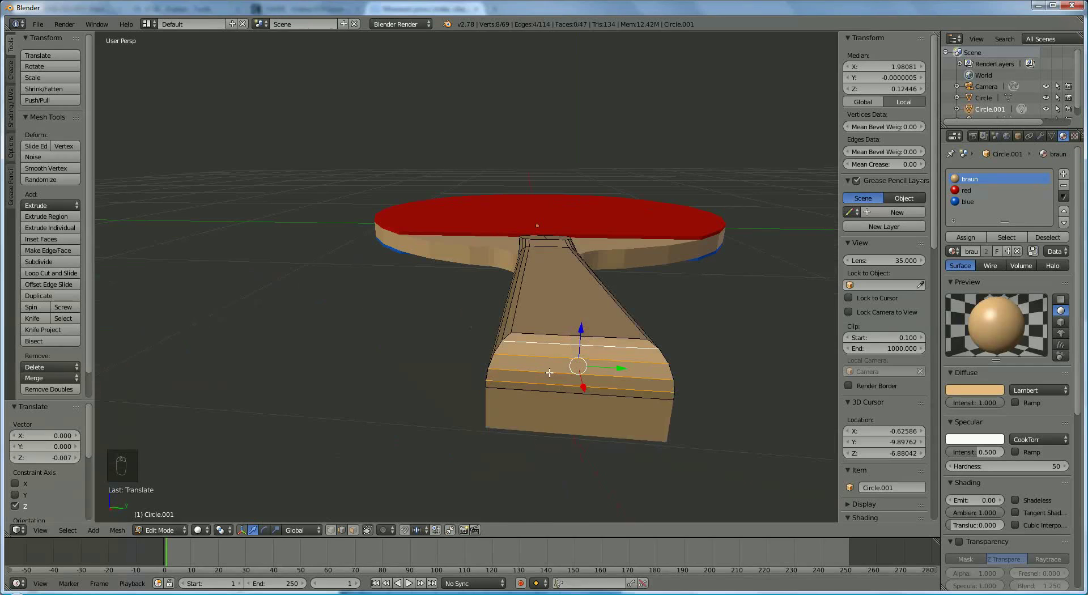
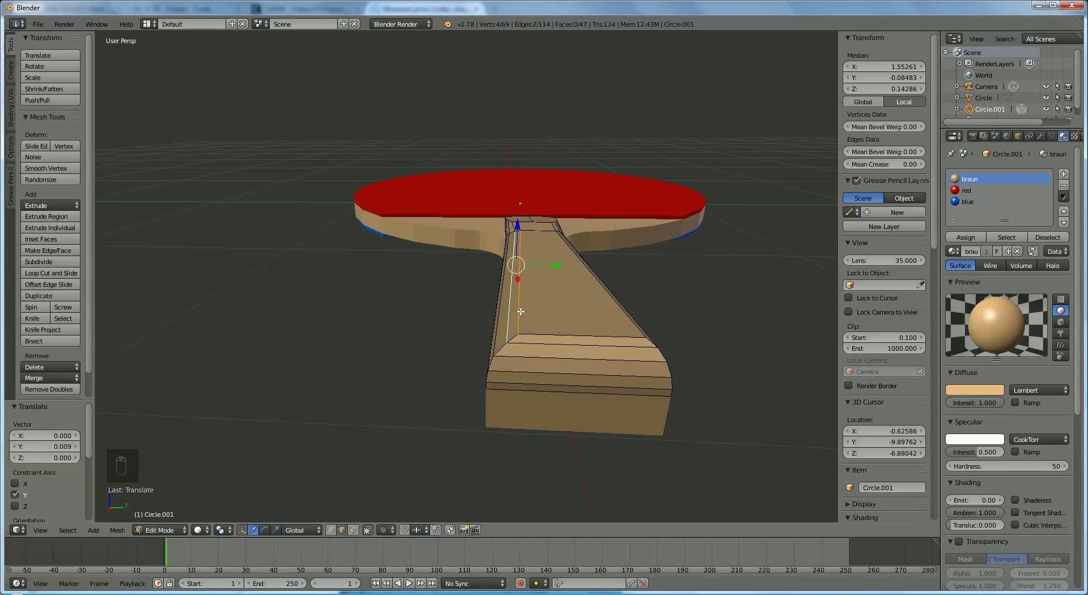
pyautogui.moveTo(523, 309); pyautogui.dragTo(624, 366)
pyautogui.moveTo(624, 365); pyautogui.dragTo(632, 269)
pyautogui.moveTo(627, 265); pyautogui.dragTo(622, 289)
pyautogui.moveTo(624, 285); pyautogui.dragTo(514, 272)
# Narrow the opposite side of the neck too and view the tapered handle from the side.
pyautogui.rightClick(629, 265)
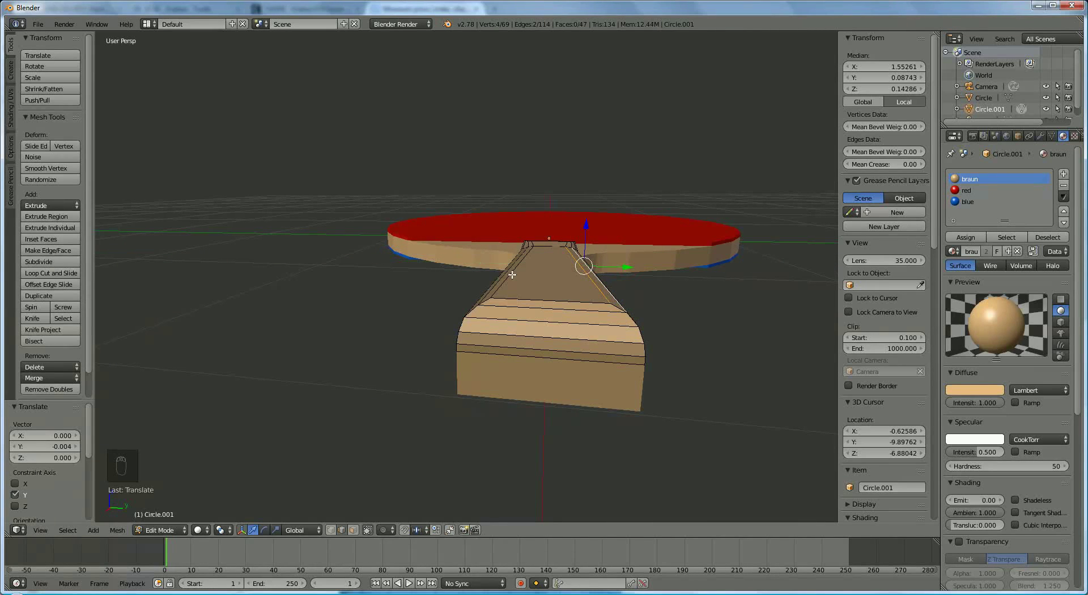
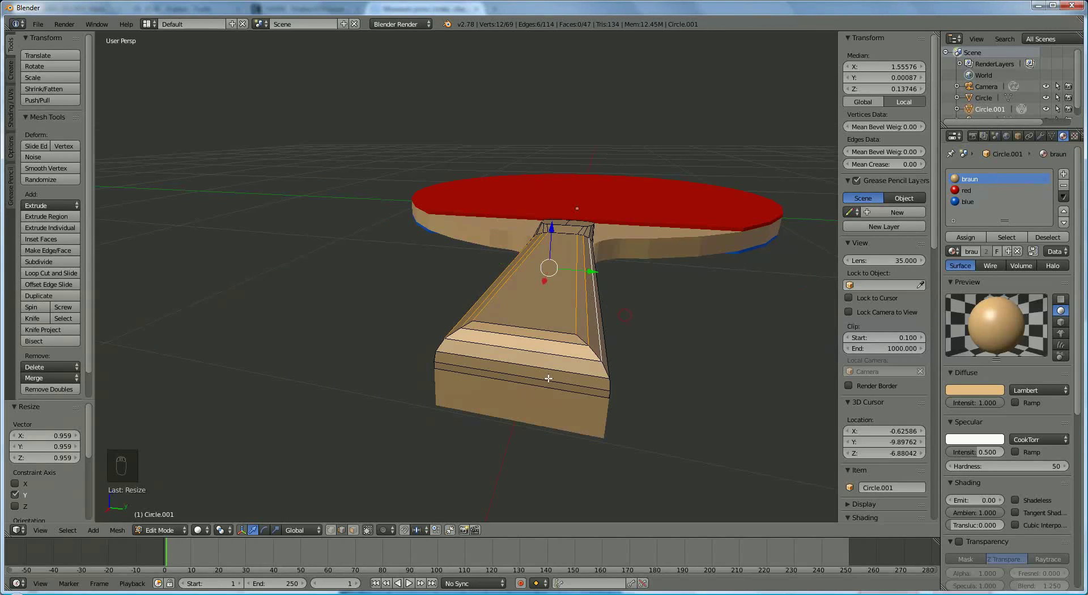
pyautogui.middleClick(566, 383)
pyautogui.moveTo(633, 379); pyautogui.dragTo(485, 318)
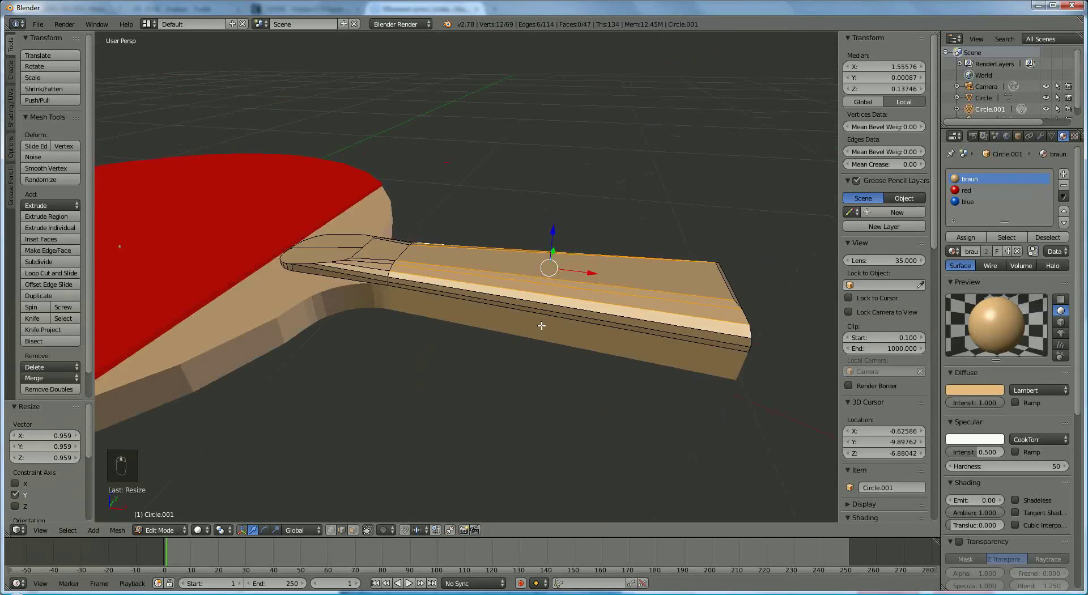
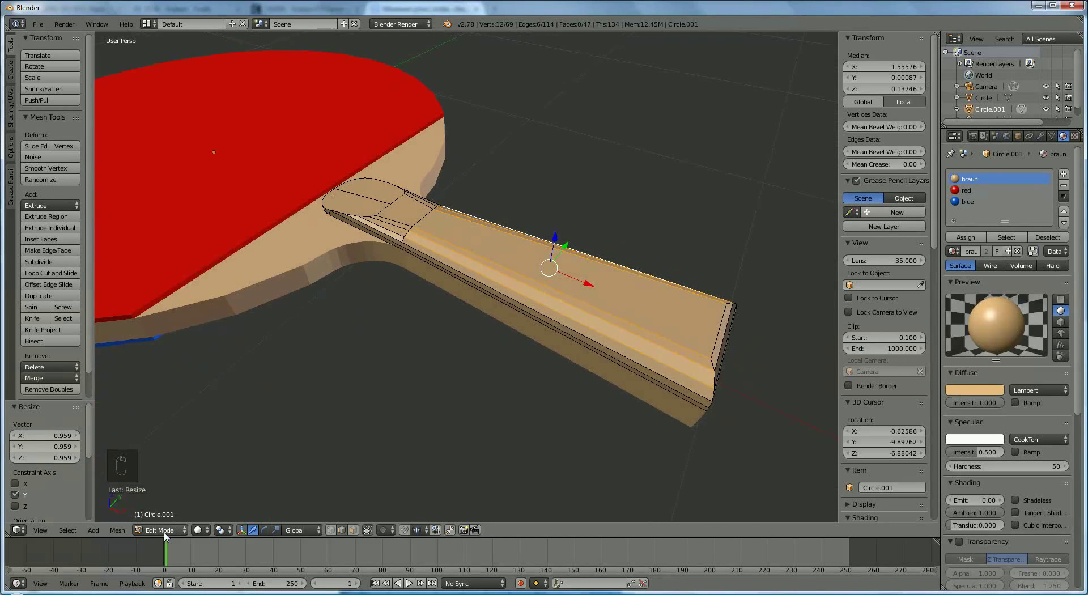
# Leave Edit Mode, create a brown 'braun dark' material and assign it to the handle.
pyautogui.click(186, 521)
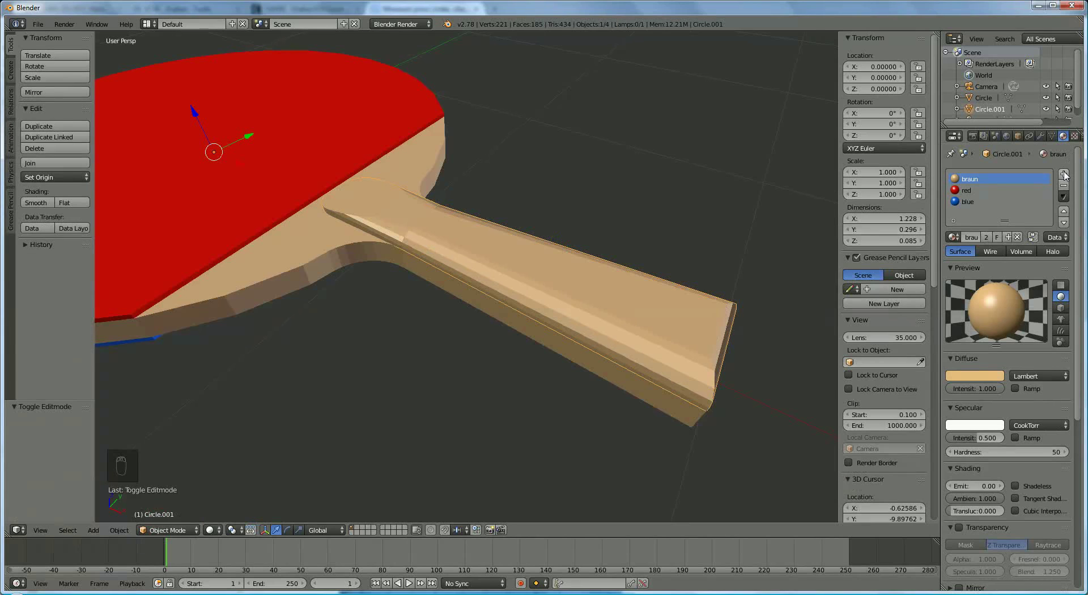
pyautogui.moveTo(1069, 176); pyautogui.dragTo(980, 377)
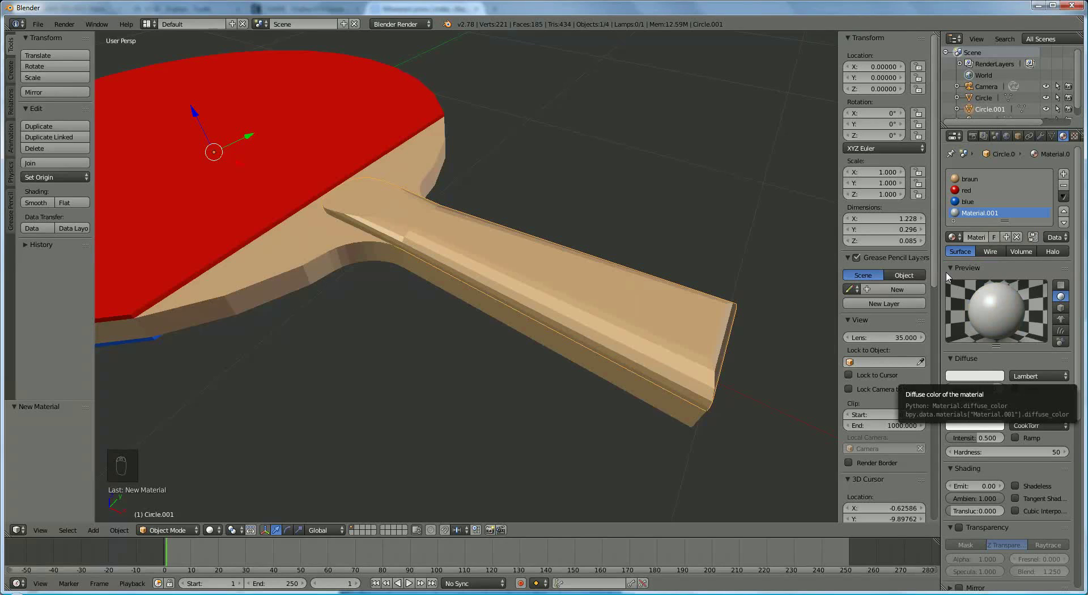
pyautogui.moveTo(951, 277); pyautogui.dragTo(946, 288)
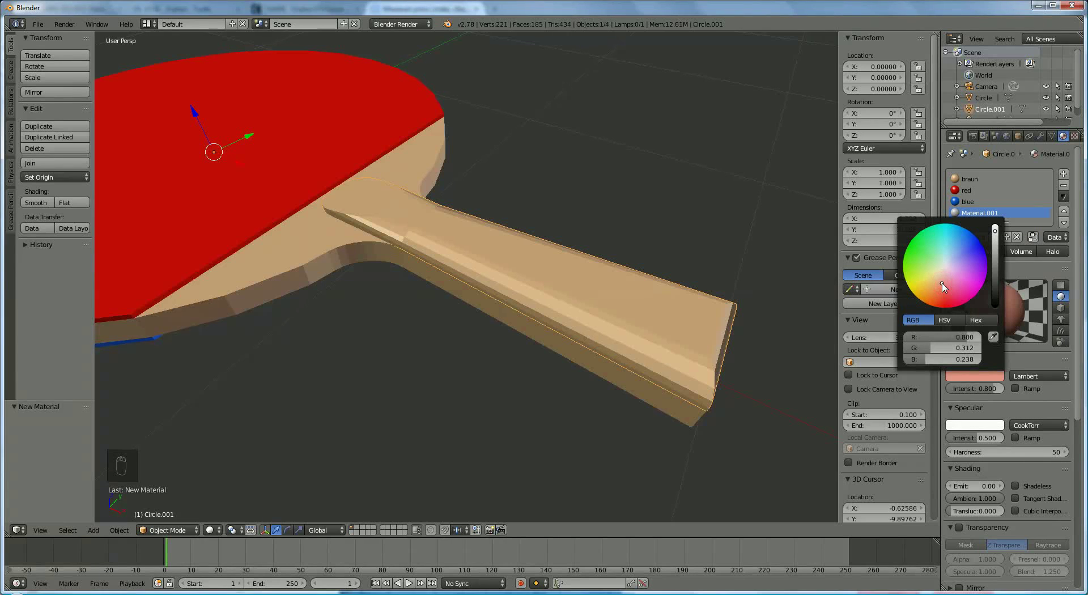
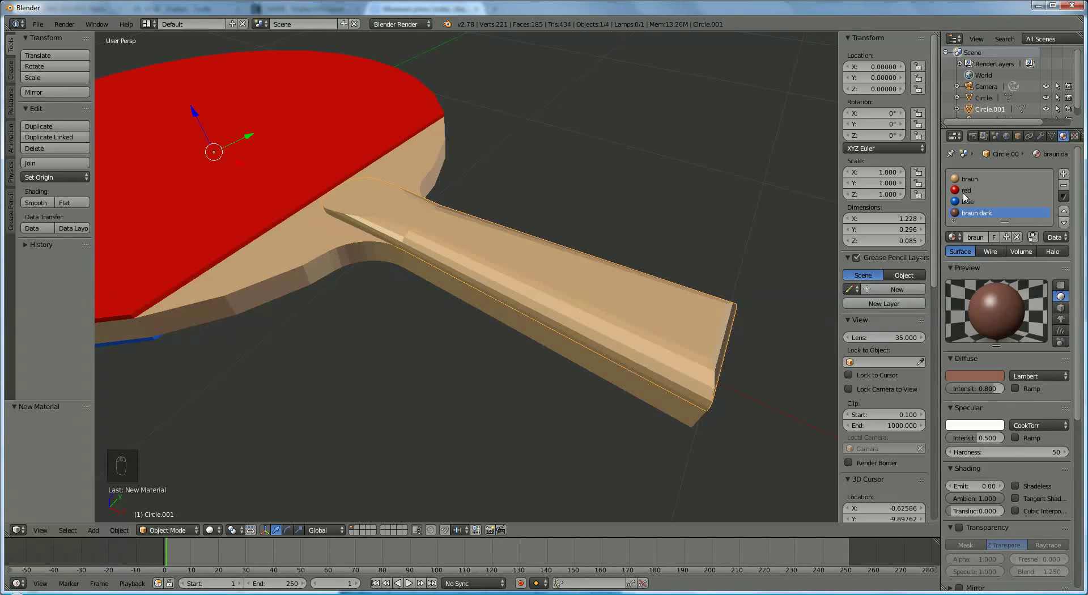
pyautogui.moveTo(972, 203); pyautogui.dragTo(641, 310)
pyautogui.moveTo(641, 309); pyautogui.dragTo(576, 370)
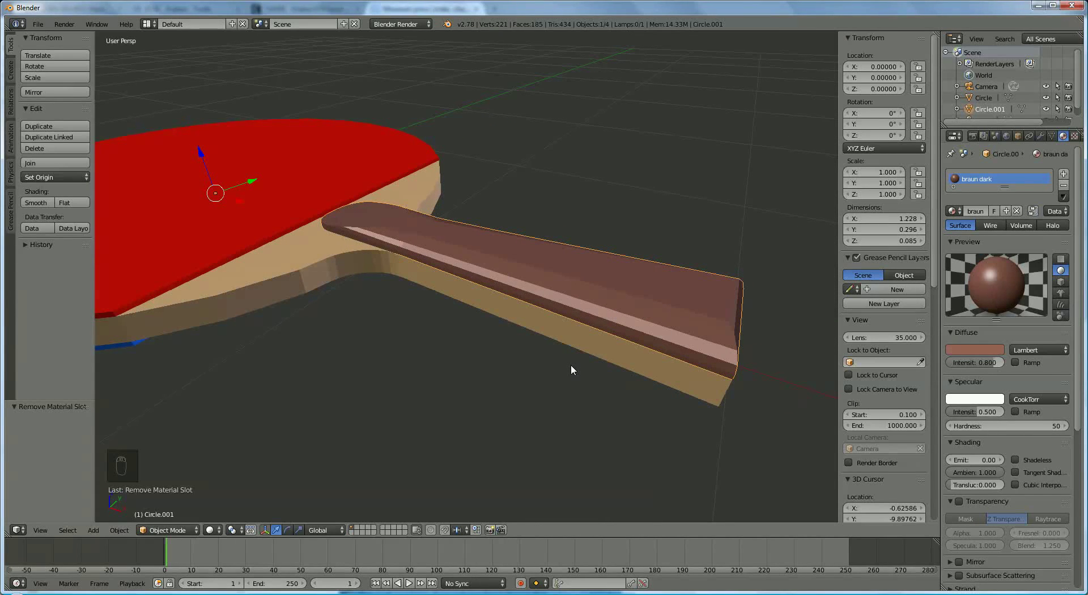
# Duplicate the handle, flip it 180° on X and move the copy below the blade.
pyautogui.press('shift+d')
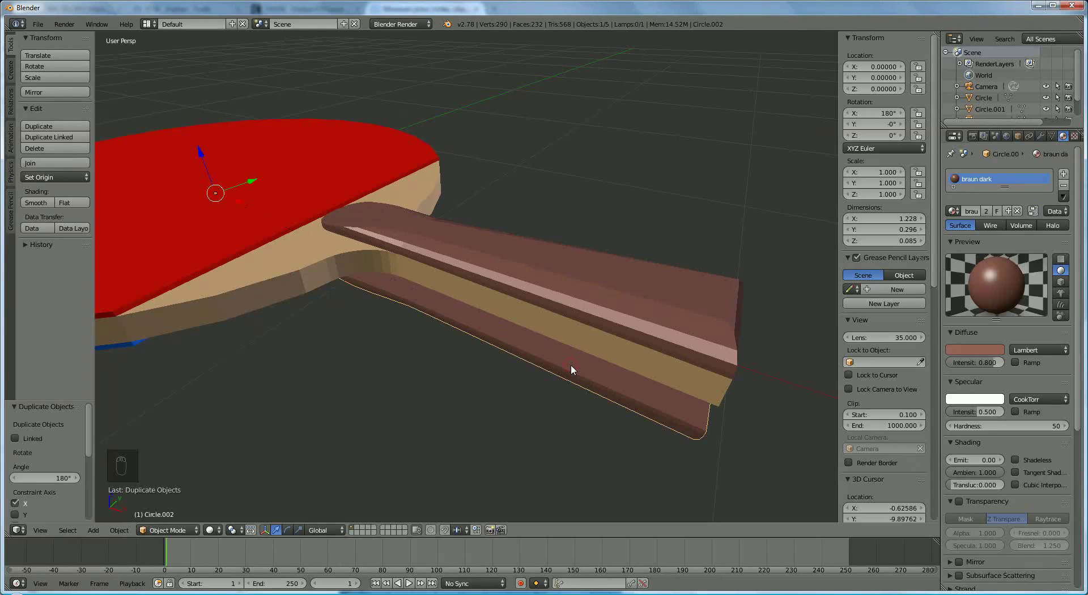
pyautogui.moveTo(441, 206); pyautogui.dragTo(270, 204)
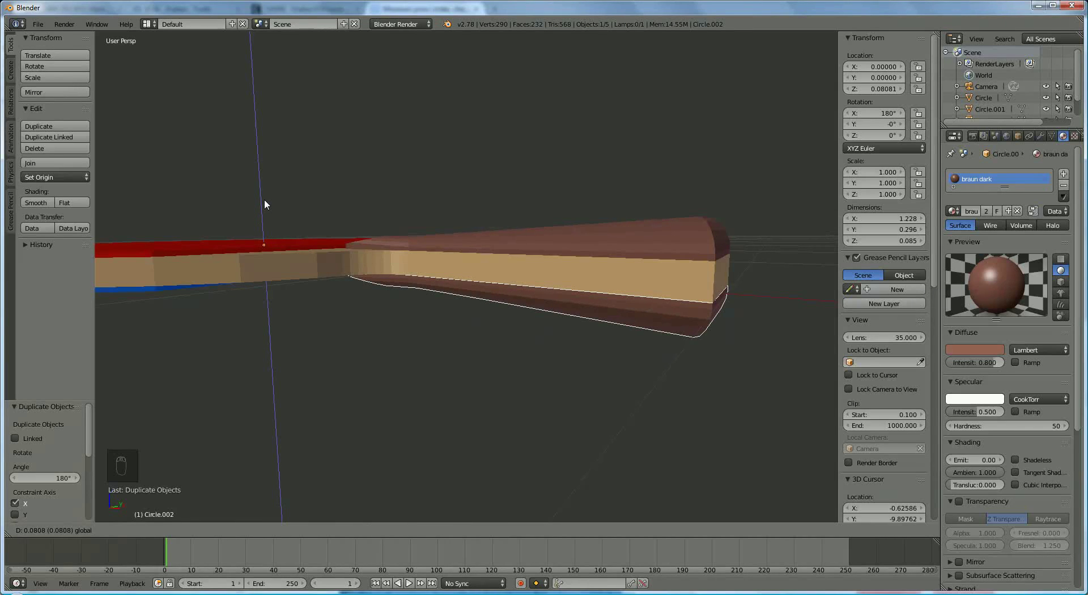
pyautogui.moveTo(604, 355); pyautogui.dragTo(505, 337)
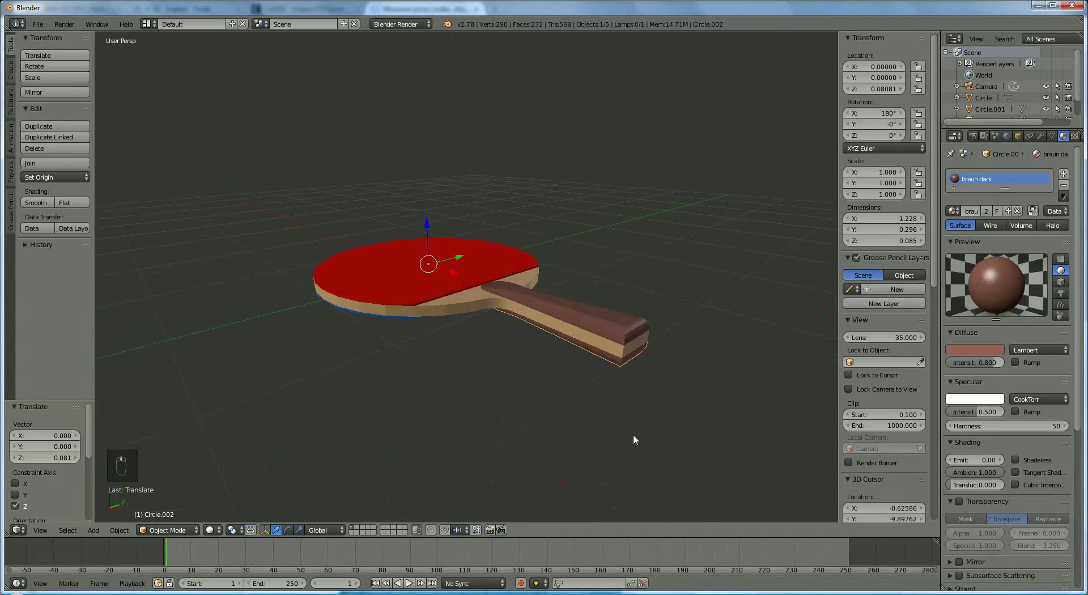
# Join both handle halves with the blade into one object and lift it slightly along Z.
pyautogui.moveTo(626, 294); pyautogui.dragTo(585, 439)
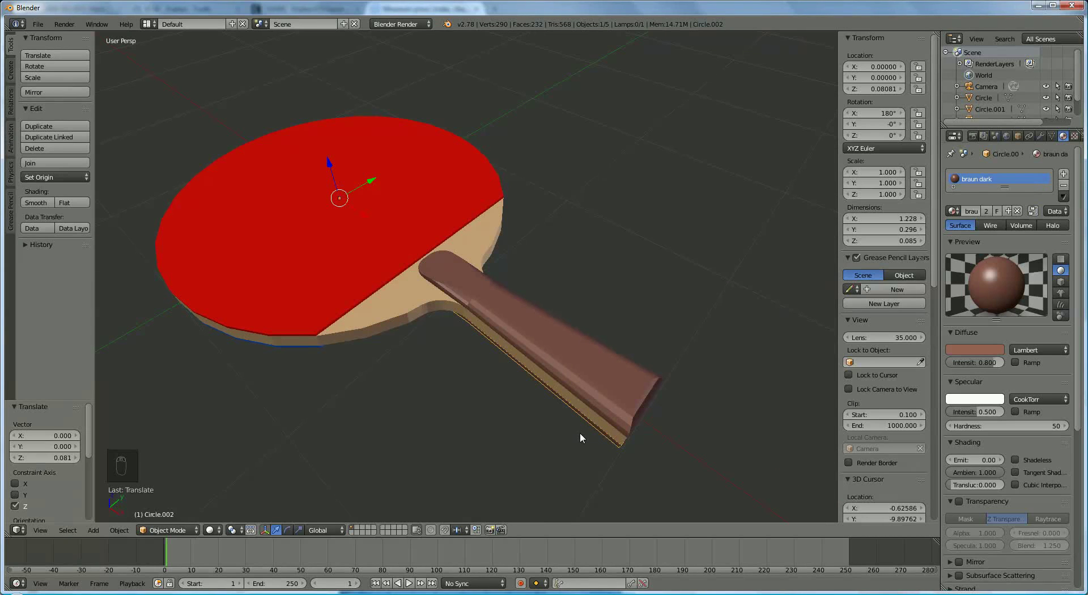
pyautogui.moveTo(597, 360); pyautogui.dragTo(396, 306)
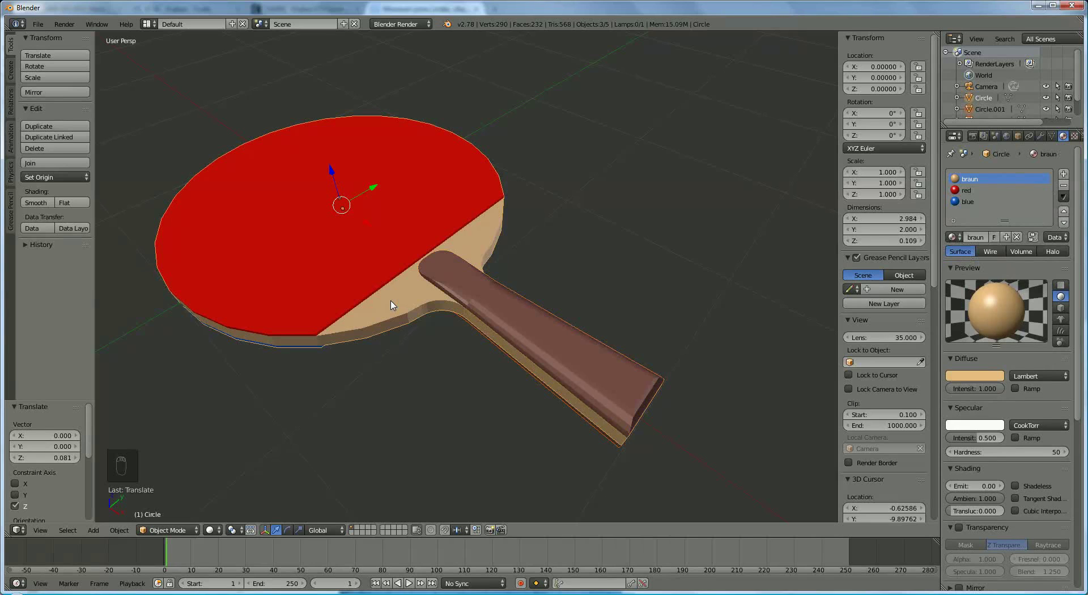
pyautogui.press('ctrl+j')
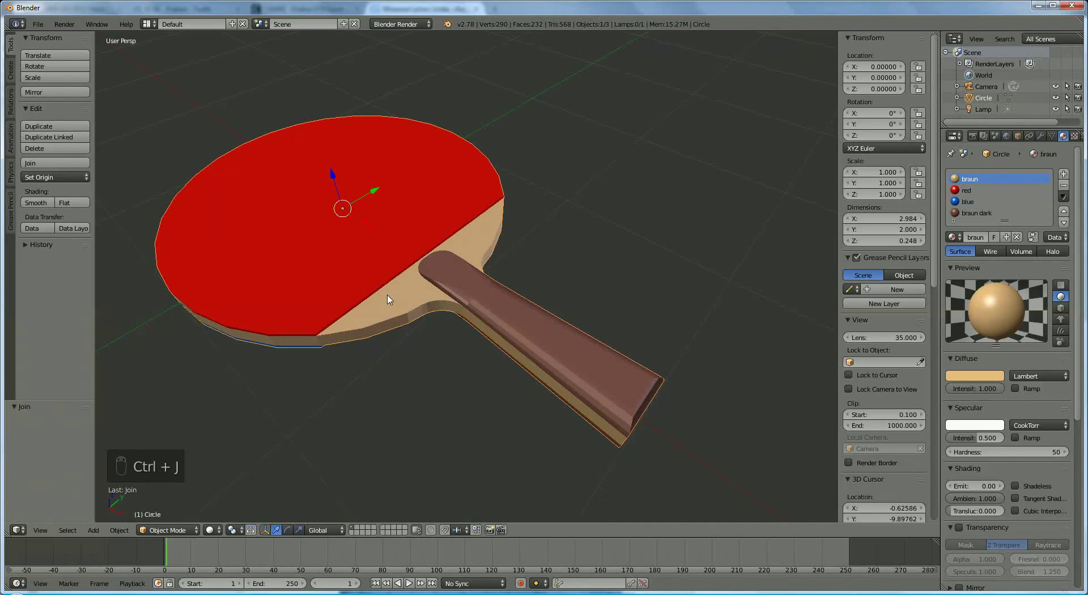
pyautogui.moveTo(337, 177); pyautogui.dragTo(337, 163)
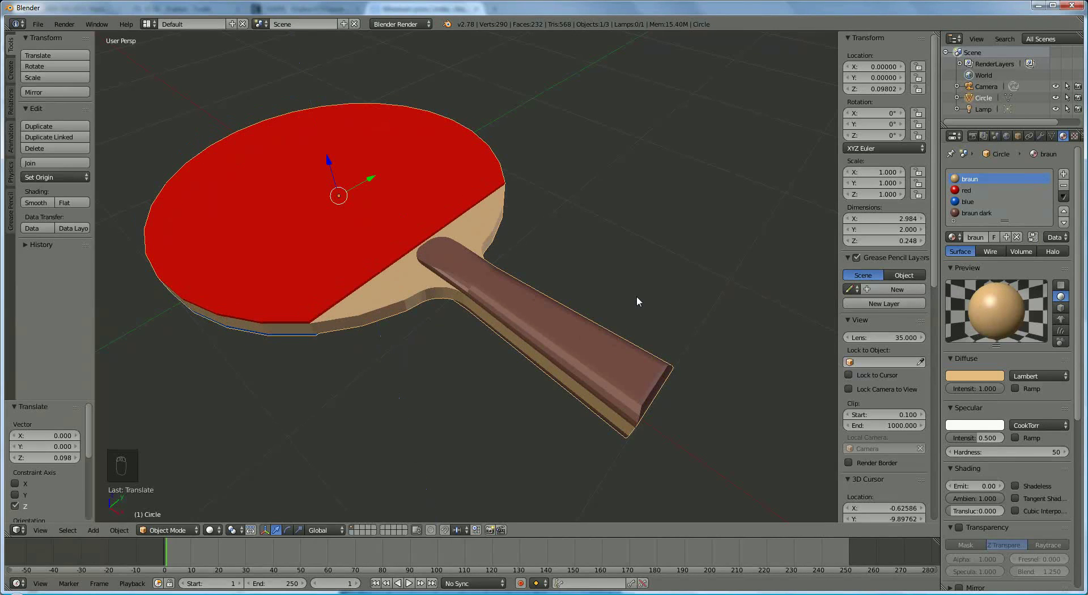
# Set the paddle's shading to Smooth and add an Edge Split modifier to keep edges sharp.
pyautogui.rightClick(42, 207)
pyautogui.moveTo(40, 207); pyautogui.dragTo(494, 416)
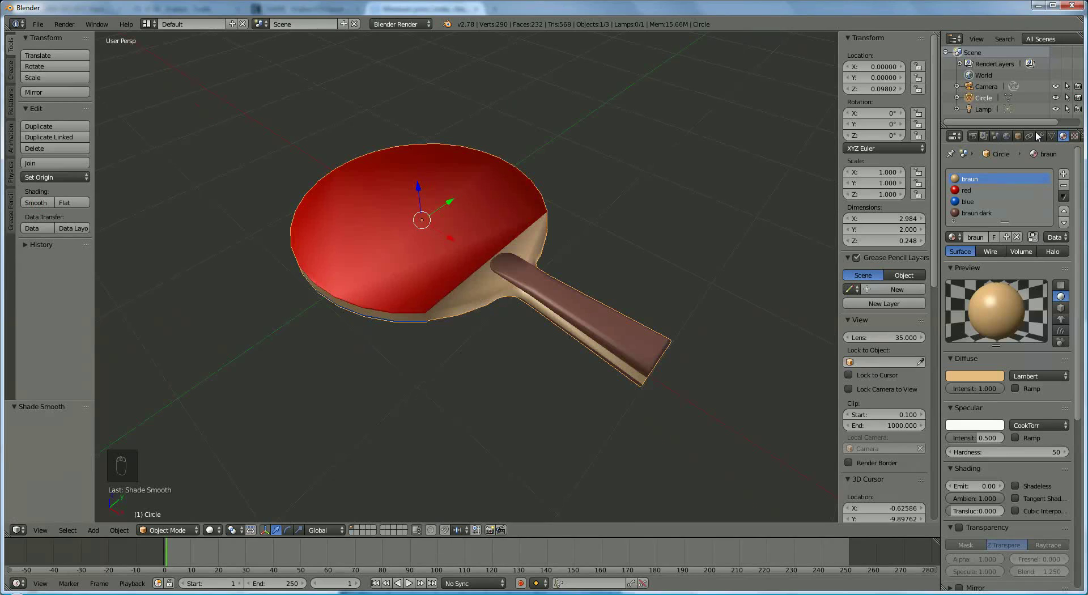
pyautogui.moveTo(1048, 142); pyautogui.dragTo(872, 269)
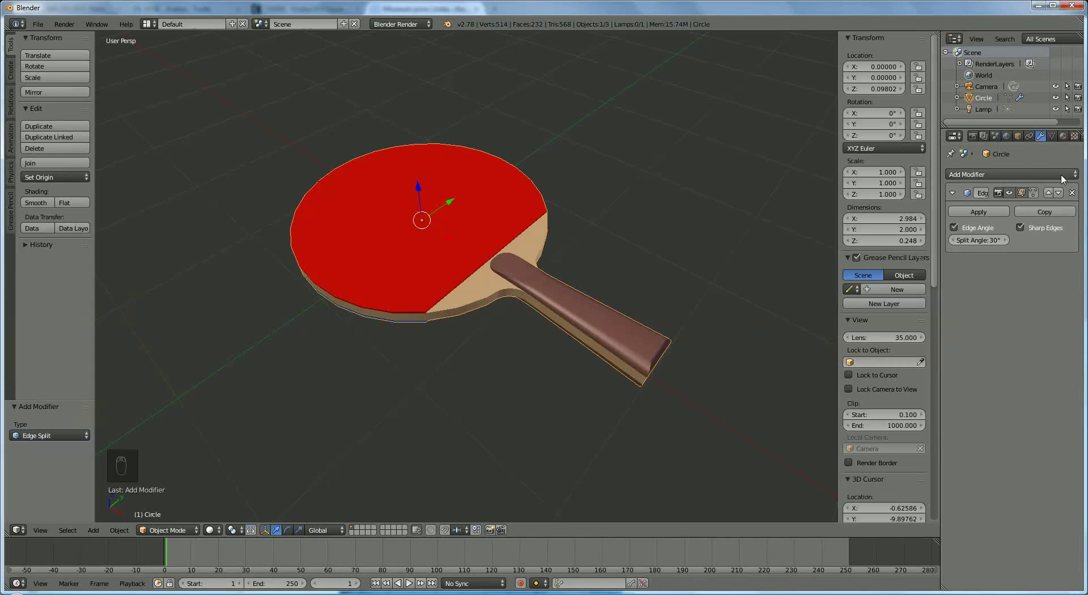
pyautogui.moveTo(1076, 198); pyautogui.dragTo(867, 271)
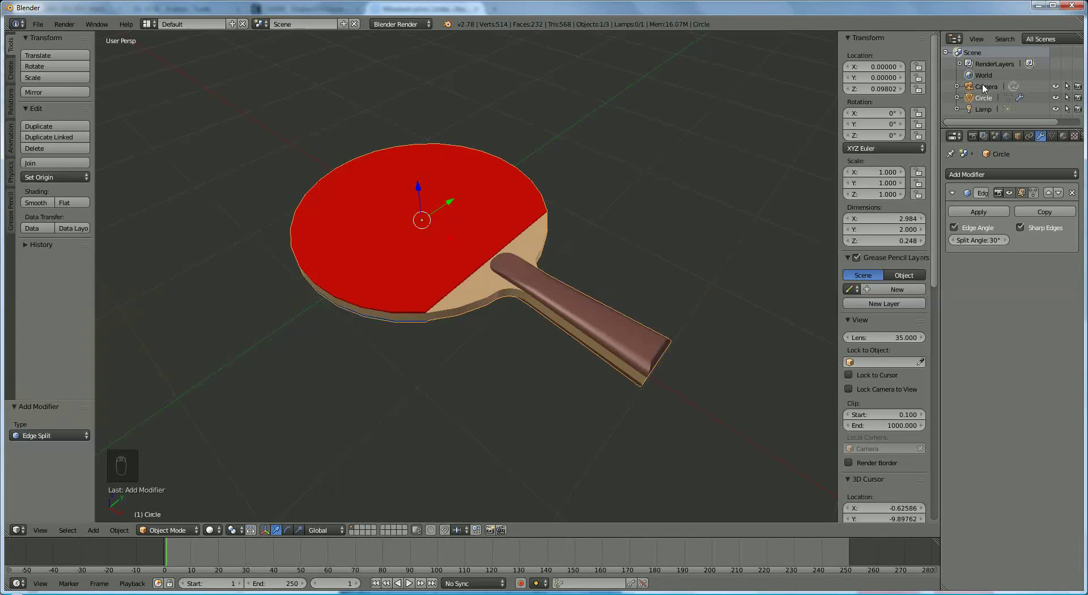
pyautogui.moveTo(987, 91); pyautogui.dragTo(626, 255)
# Select the camera and switch the viewport to look through it.
pyautogui.click(626, 256)
pyautogui.moveTo(626, 256); pyautogui.dragTo(685, 279)
pyautogui.moveTo(685, 279); pyautogui.dragTo(642, 204)
pyautogui.press('KP_0')
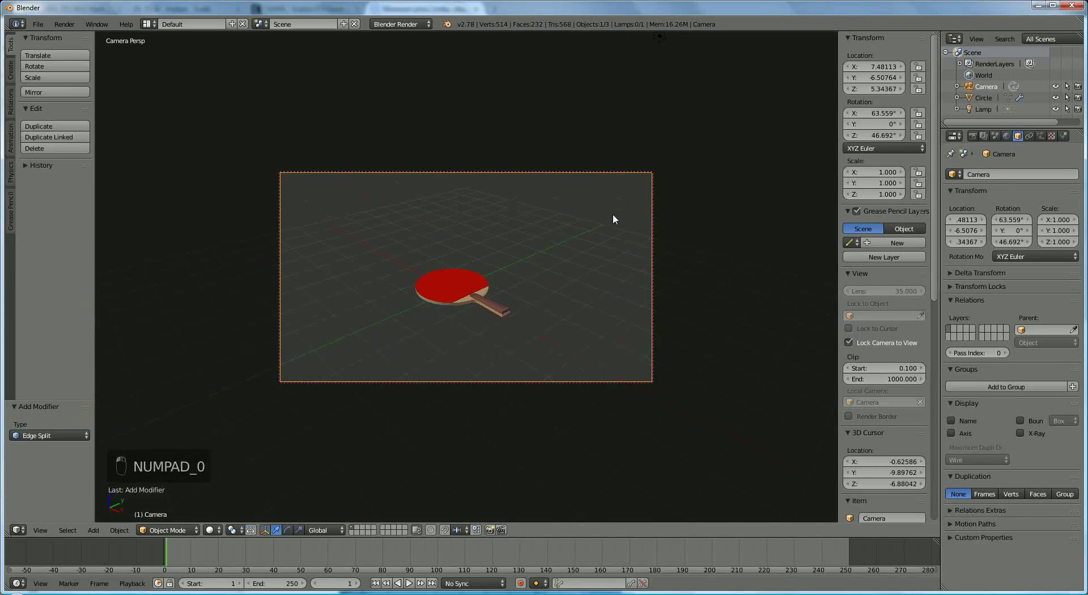
# Swing the camera down and reframe until the paddle sits centred from a low angle.
pyautogui.moveTo(546, 301); pyautogui.dragTo(515, 338)
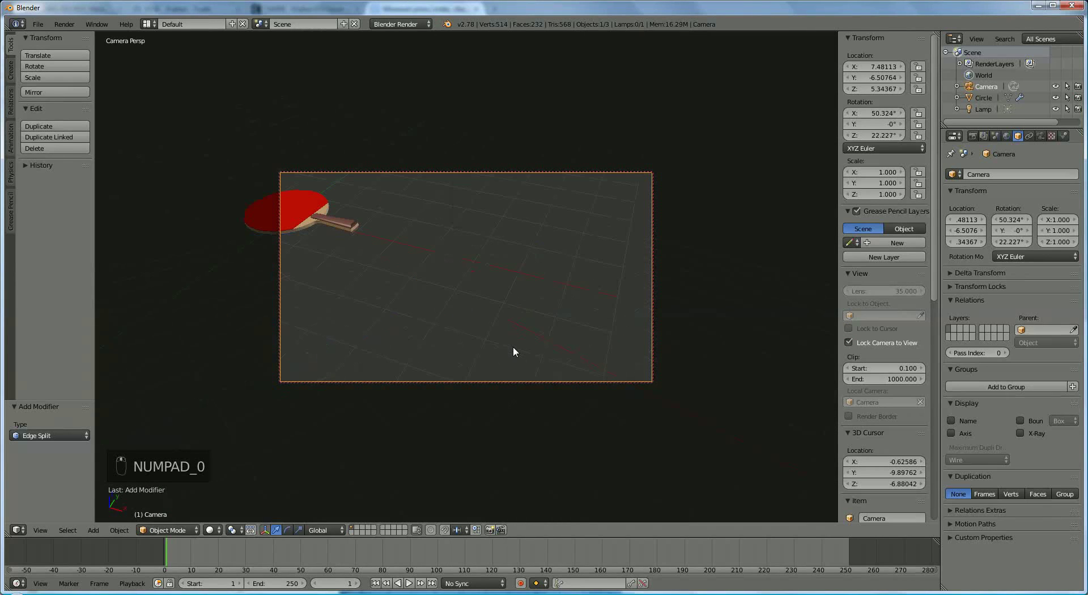
pyautogui.middleClick(349, 154)
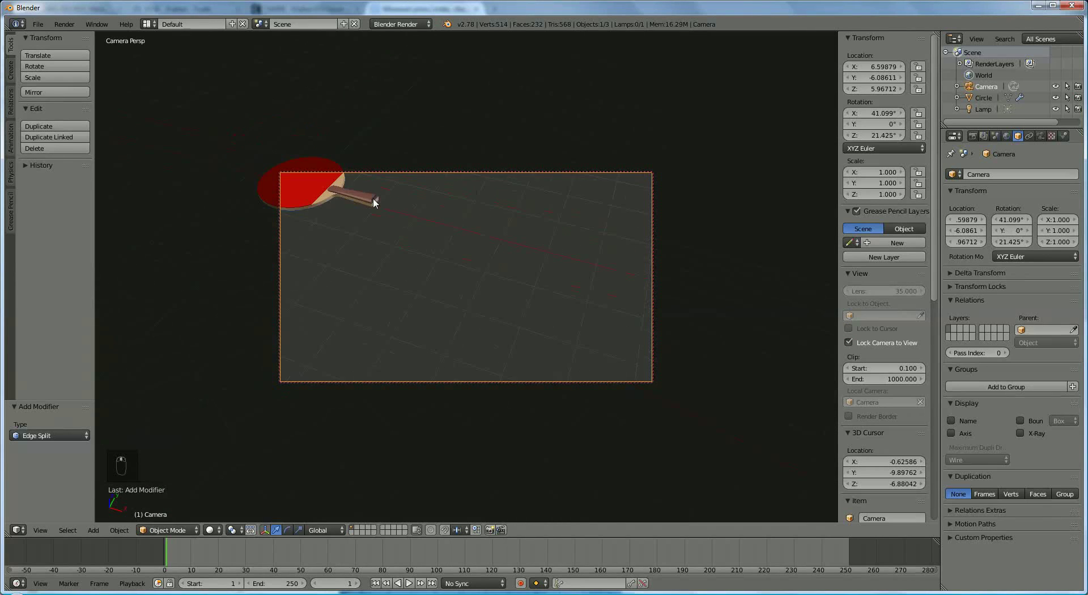
pyautogui.middleClick(492, 258)
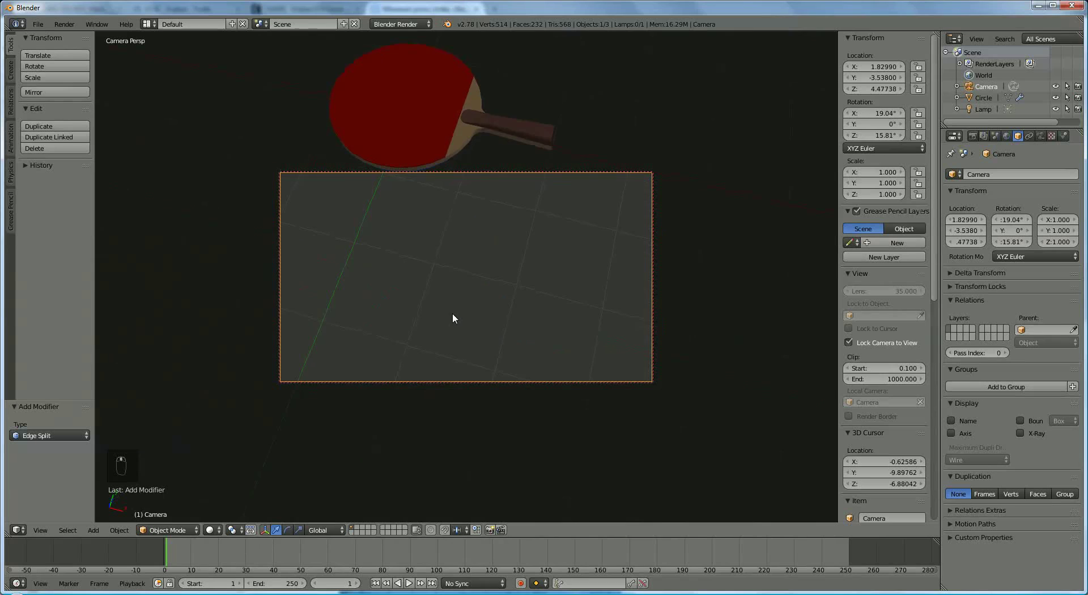
pyautogui.moveTo(463, 396); pyautogui.dragTo(429, 233)
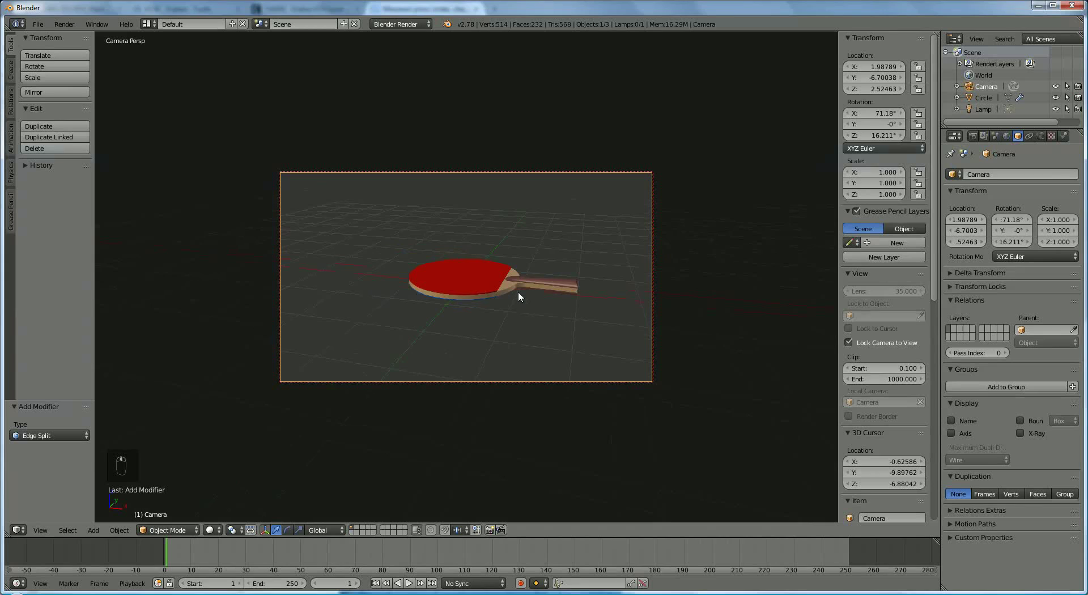
pyautogui.moveTo(523, 297); pyautogui.dragTo(523, 297)
# Duplicate the red paddle beside the first and rotate it 180° on X and Z to show its blue face.
pyautogui.press('shift+d')
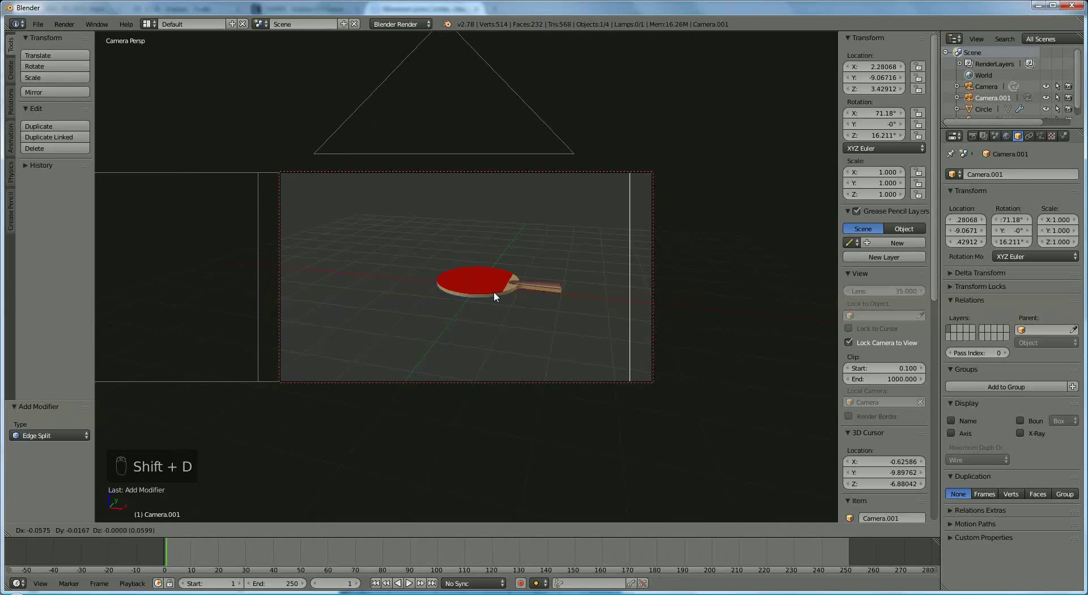
pyautogui.press('Escape')
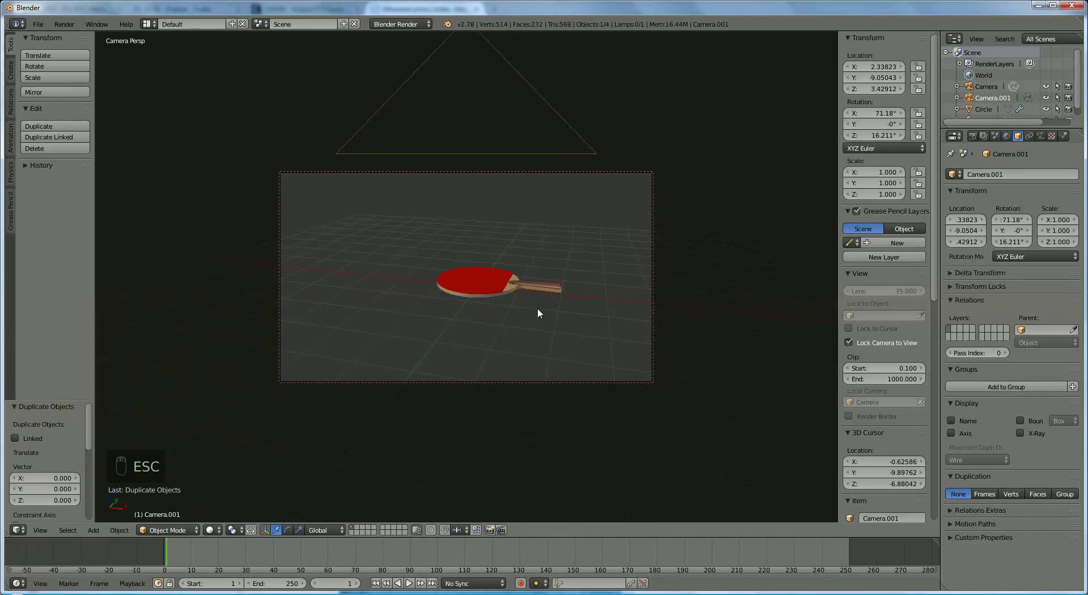
pyautogui.press('KP_0')
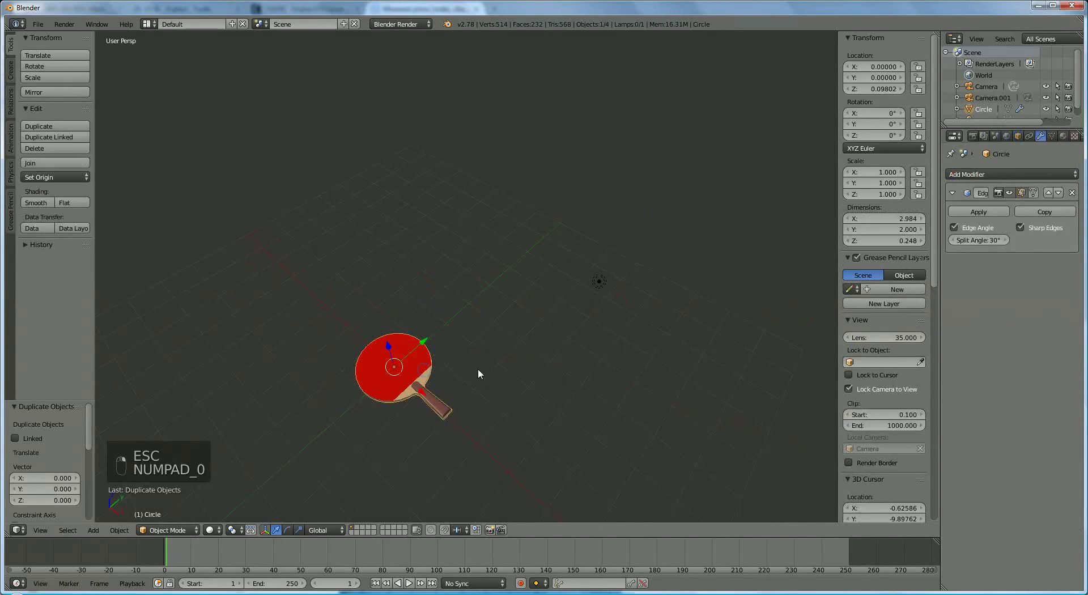
pyautogui.press('shift+d')
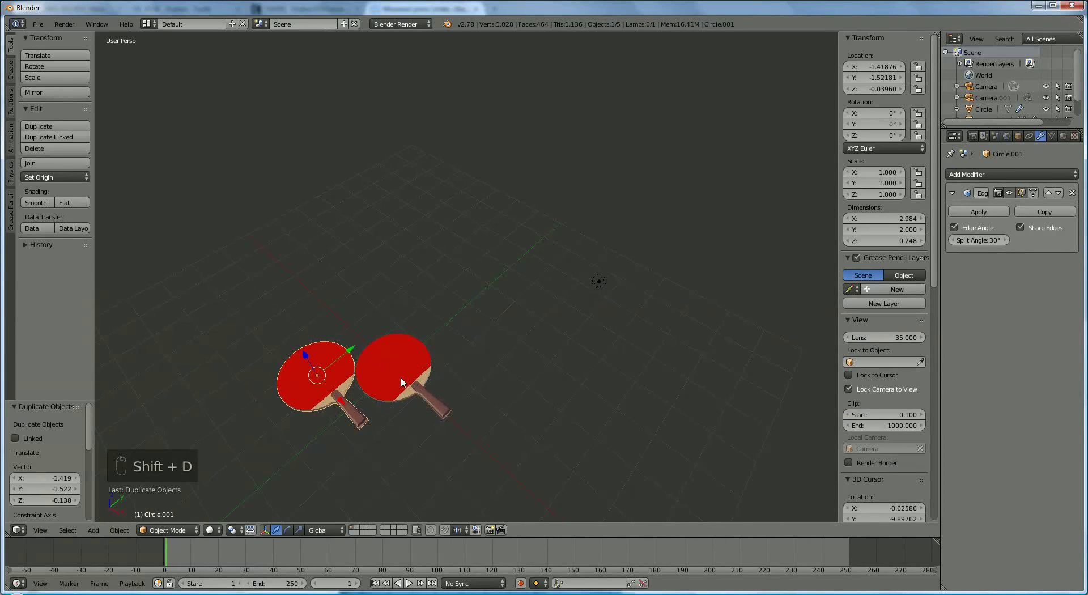
pyautogui.press('r')
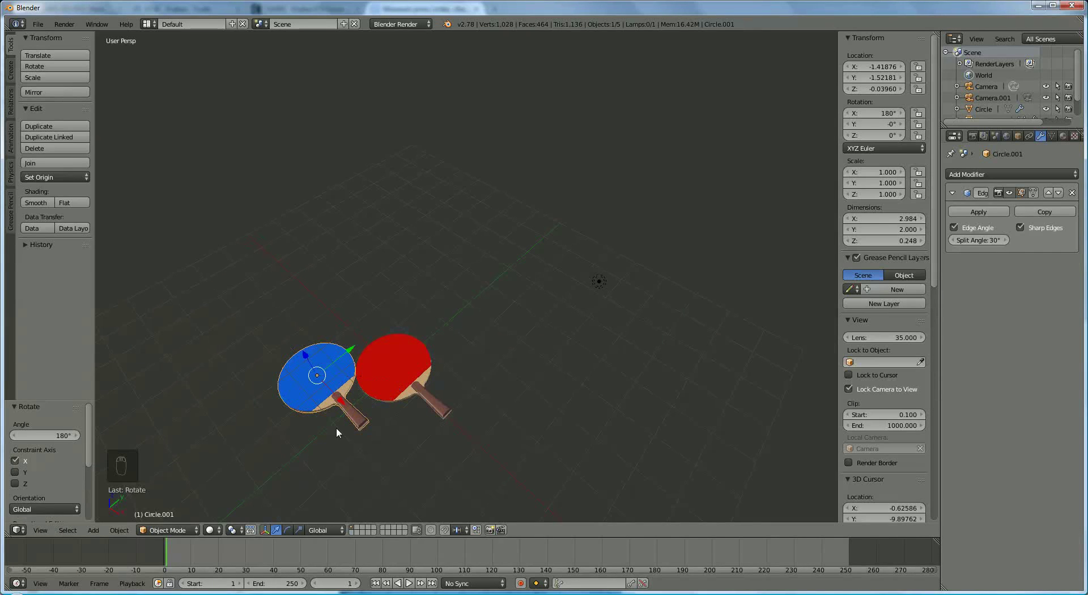
pyautogui.press('r')
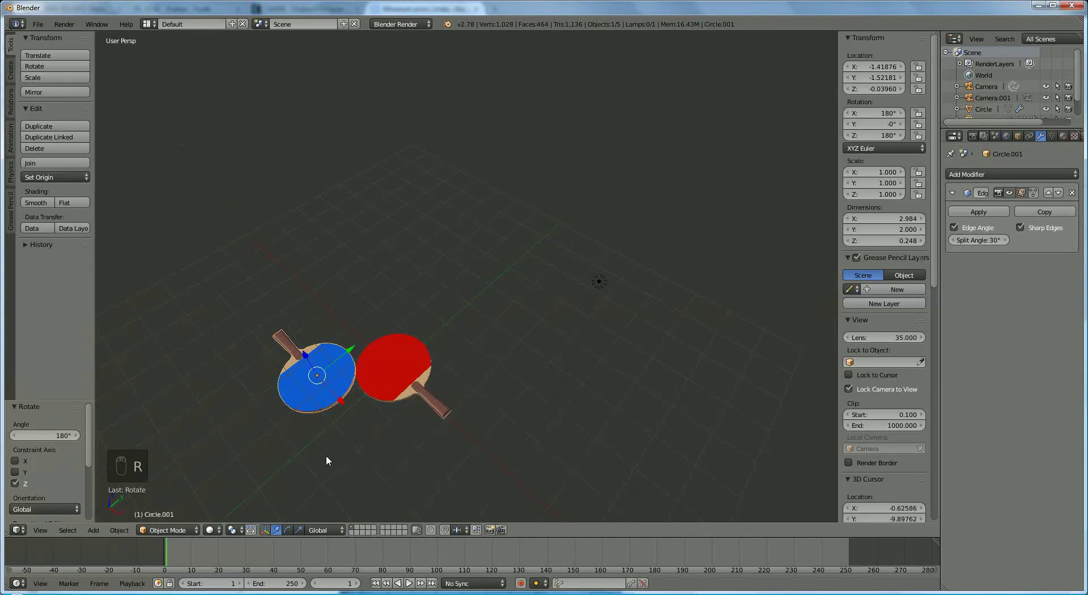
# Check through the camera that both paddles are framed together, then leave camera view.
pyautogui.moveTo(475, 387); pyautogui.dragTo(459, 388)
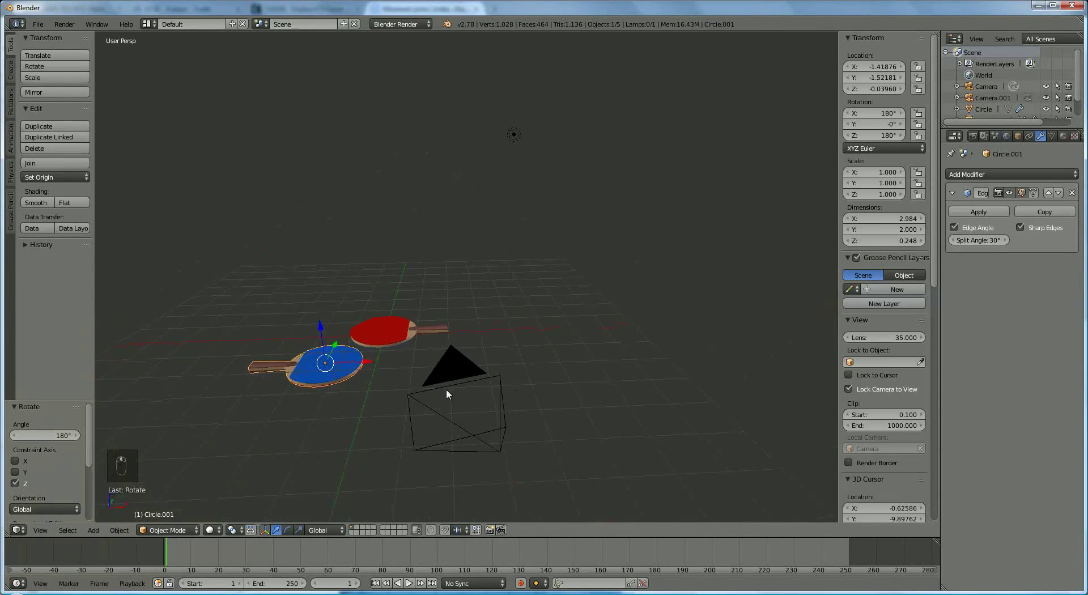
pyautogui.moveTo(449, 394); pyautogui.dragTo(445, 329)
pyautogui.press('KP_0')
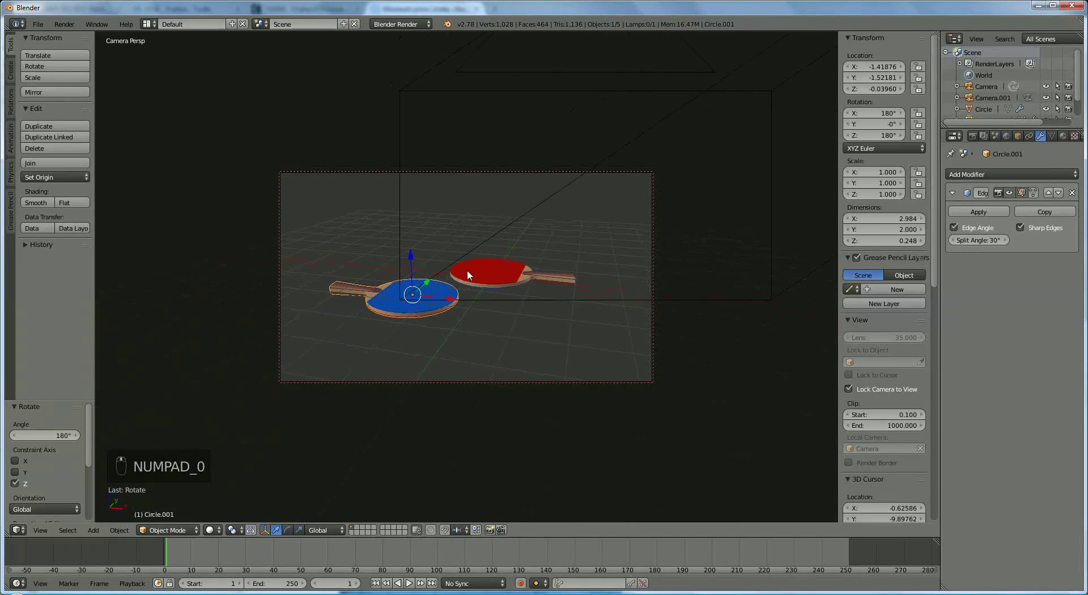
pyautogui.doubleClick(471, 276)
pyautogui.moveTo(467, 291); pyautogui.dragTo(373, 324)
pyautogui.press('KP_0')
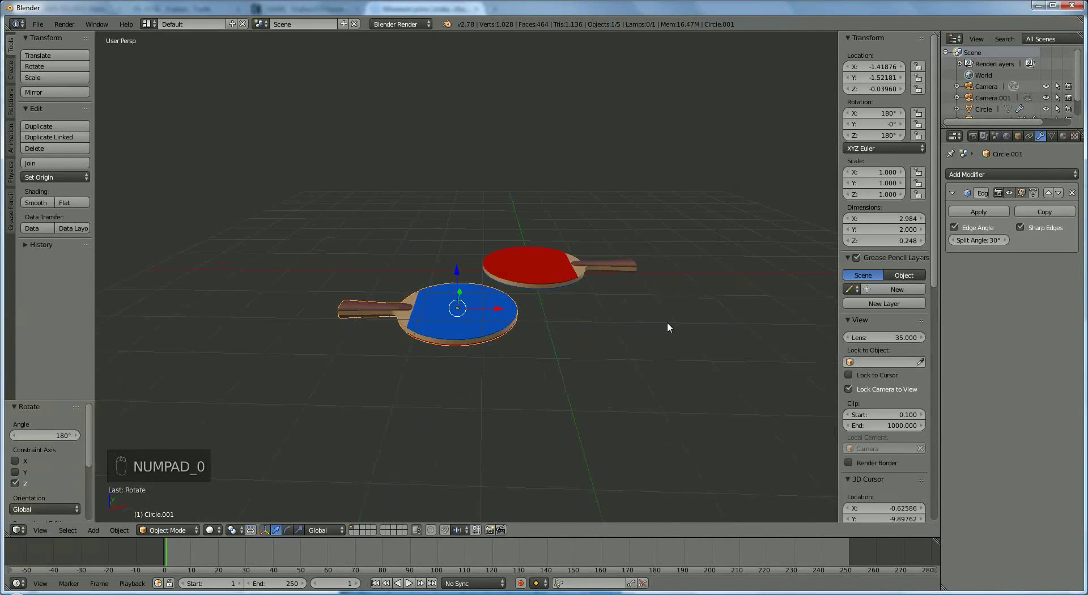
# Lower the lamp closer to the paddles and delete the spare Camera.001 copy.
pyautogui.moveTo(719, 101); pyautogui.dragTo(718, 288)
pyautogui.moveTo(717, 288); pyautogui.dragTo(699, 294)
pyautogui.moveTo(699, 294); pyautogui.dragTo(621, 259)
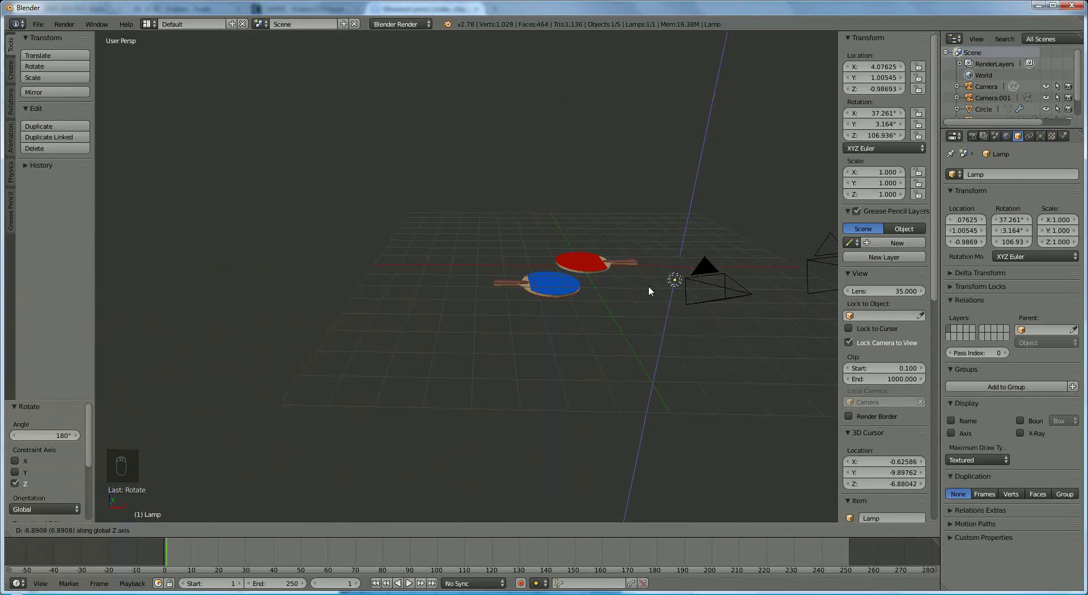
pyautogui.moveTo(798, 282); pyautogui.dragTo(691, 285)
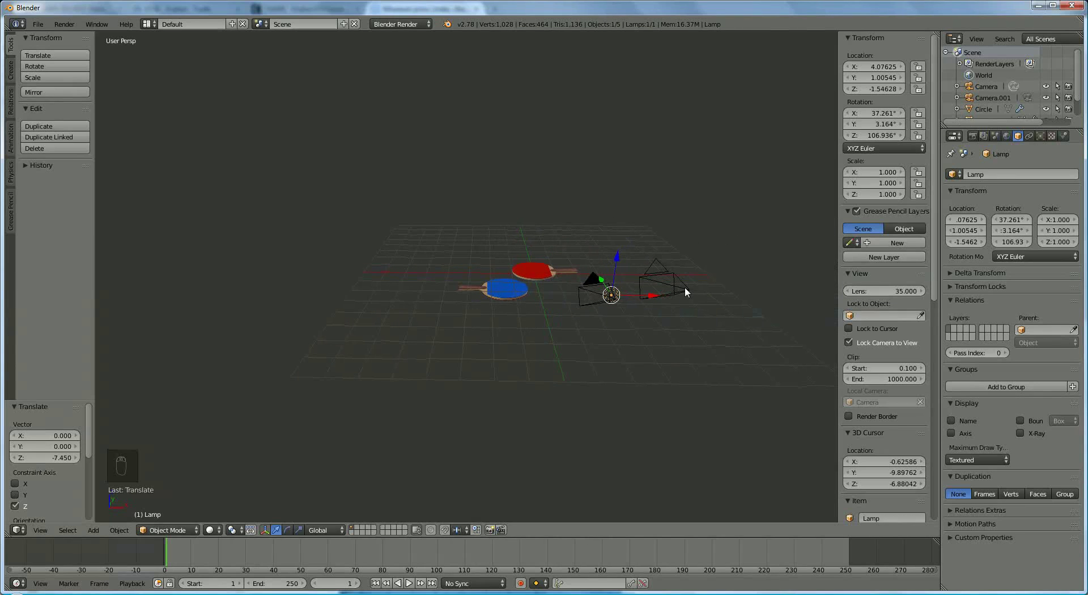
pyautogui.click(690, 293)
pyautogui.press('Delete')
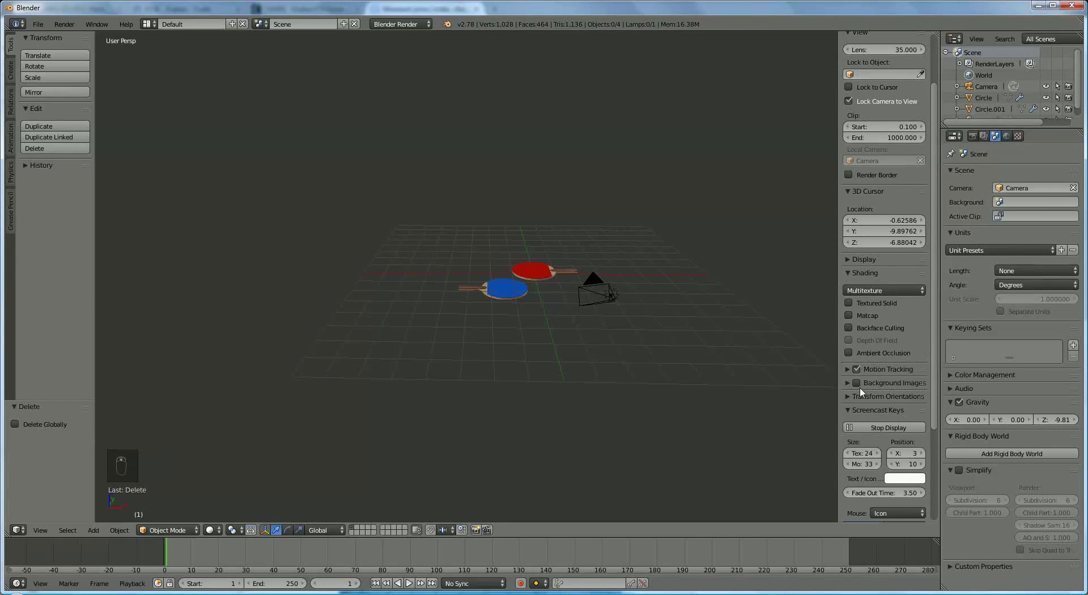
# Slide the lamp toward the paddles, checking the lighting through the camera.
pyautogui.moveTo(865, 392); pyautogui.dragTo(461, 264)
pyautogui.press('KP_0')
pyautogui.press('KP_0')
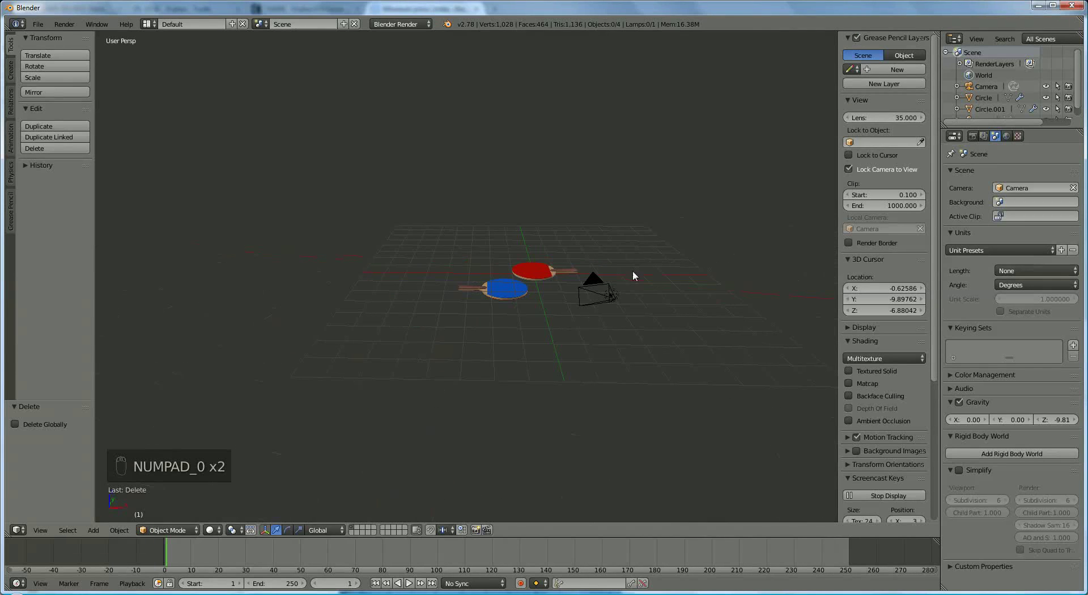
pyautogui.moveTo(629, 306); pyautogui.dragTo(728, 209)
pyautogui.moveTo(741, 241); pyautogui.dragTo(611, 231)
pyautogui.moveTo(611, 231); pyautogui.dragTo(583, 249)
pyautogui.moveTo(583, 249); pyautogui.dragTo(617, 248)
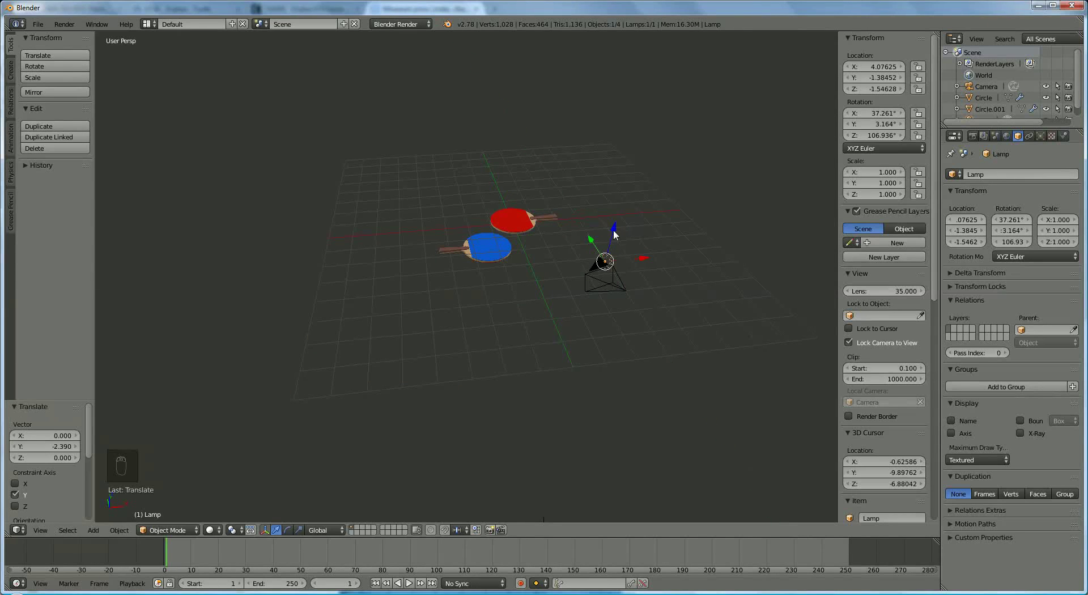
# Duplicate the lamp as Lamp.001 and place it beside the blue paddle.
pyautogui.moveTo(617, 223); pyautogui.dragTo(522, 270)
pyautogui.moveTo(523, 270); pyautogui.dragTo(658, 251)
pyautogui.moveTo(655, 251); pyautogui.dragTo(602, 254)
# Raise Lamp.001 vertically (G Z) above the paddles from a side-on view.
pyautogui.press('shift+d')
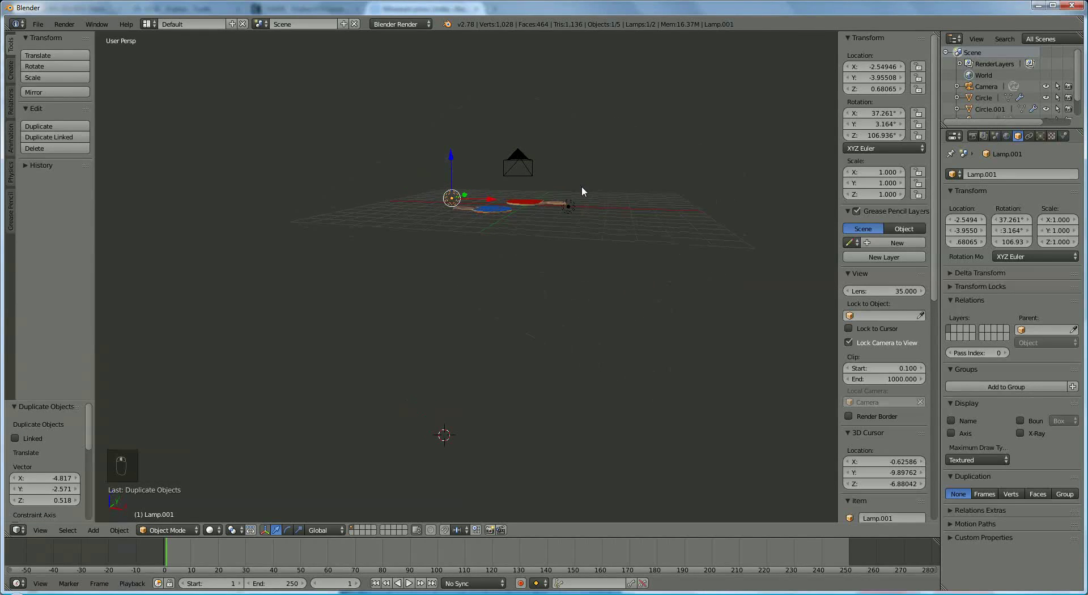
pyautogui.moveTo(571, 217); pyautogui.dragTo(576, 148)
pyautogui.moveTo(577, 148); pyautogui.dragTo(577, 133)
pyautogui.moveTo(576, 133); pyautogui.dragTo(460, 195)
pyautogui.moveTo(465, 186); pyautogui.dragTo(455, 151)
pyautogui.middleClick(455, 151)
pyautogui.click(455, 140)
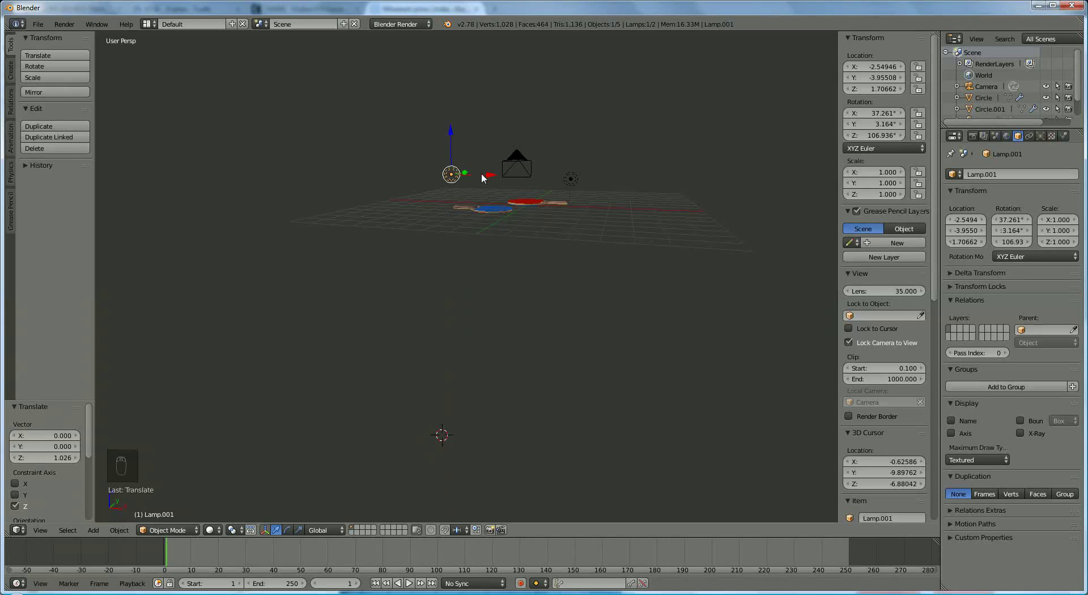
# Duplicate a third lamp, Lamp.002, and slide it along X and Y in front of the paddles.
pyautogui.press('shift+d')
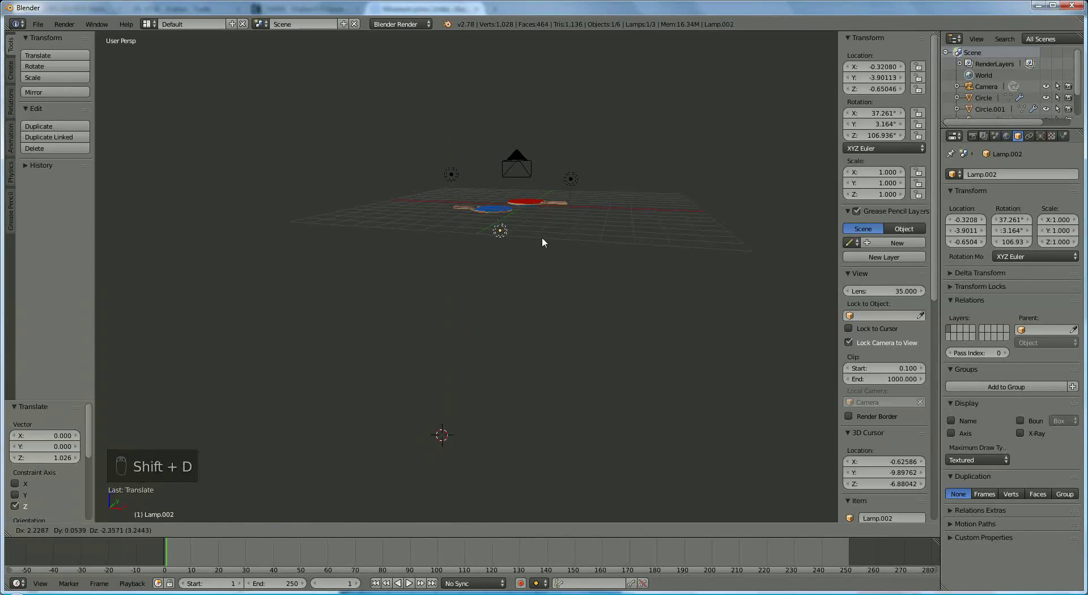
pyautogui.moveTo(458, 269); pyautogui.dragTo(551, 298)
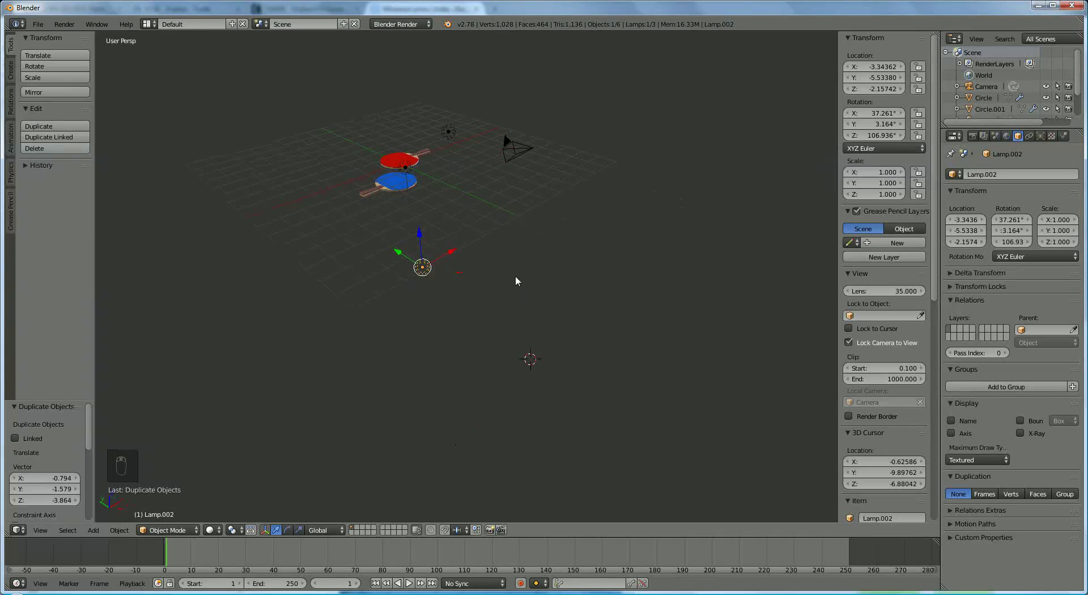
pyautogui.moveTo(471, 232); pyautogui.dragTo(507, 188)
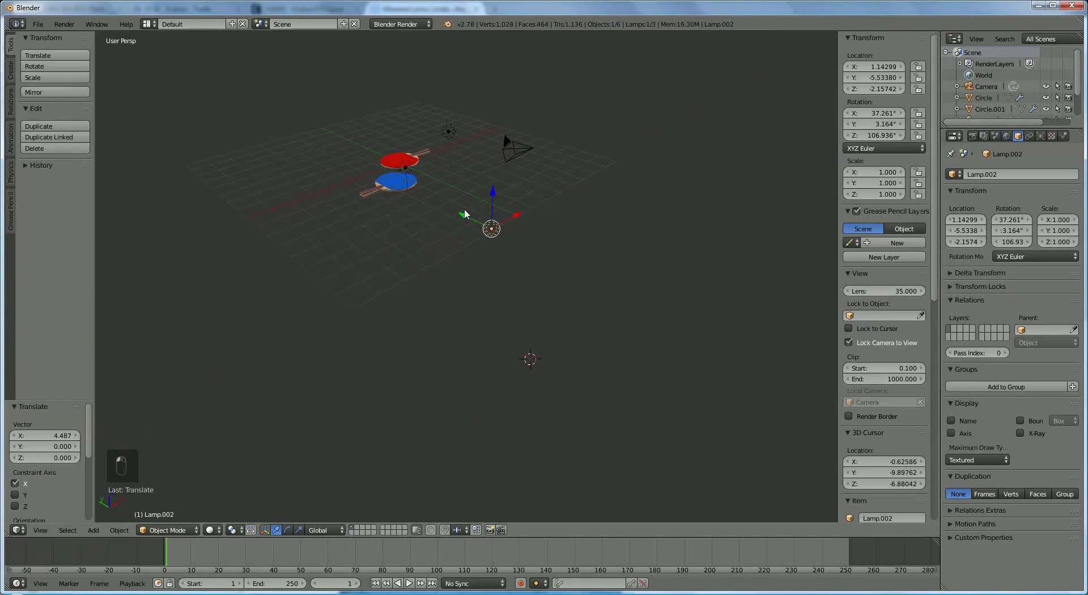
pyautogui.moveTo(471, 229); pyautogui.dragTo(338, 240)
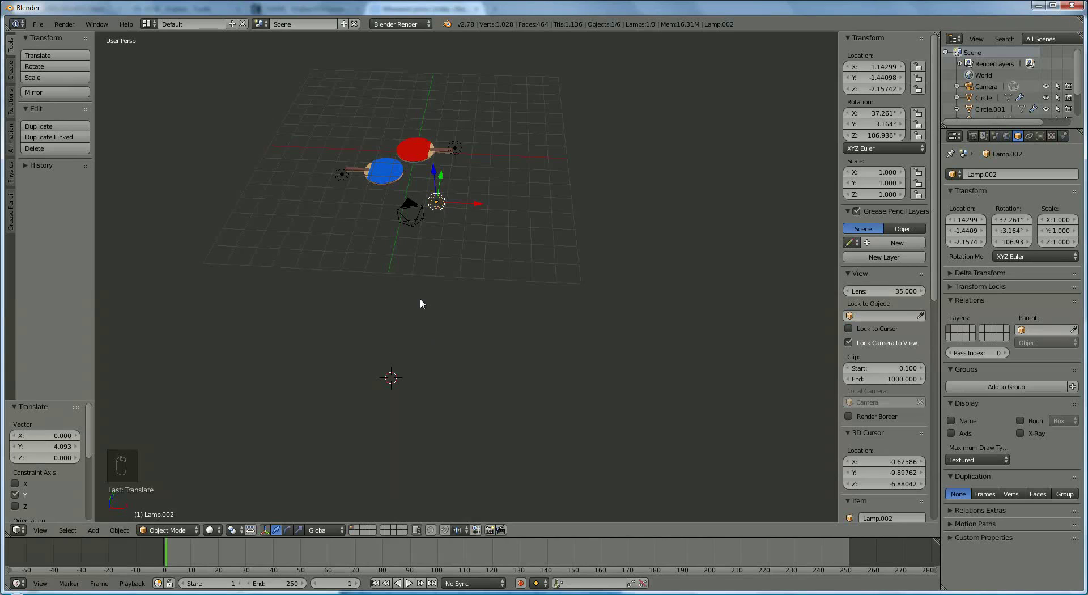
pyautogui.moveTo(979, 142); pyautogui.dragTo(961, 476)
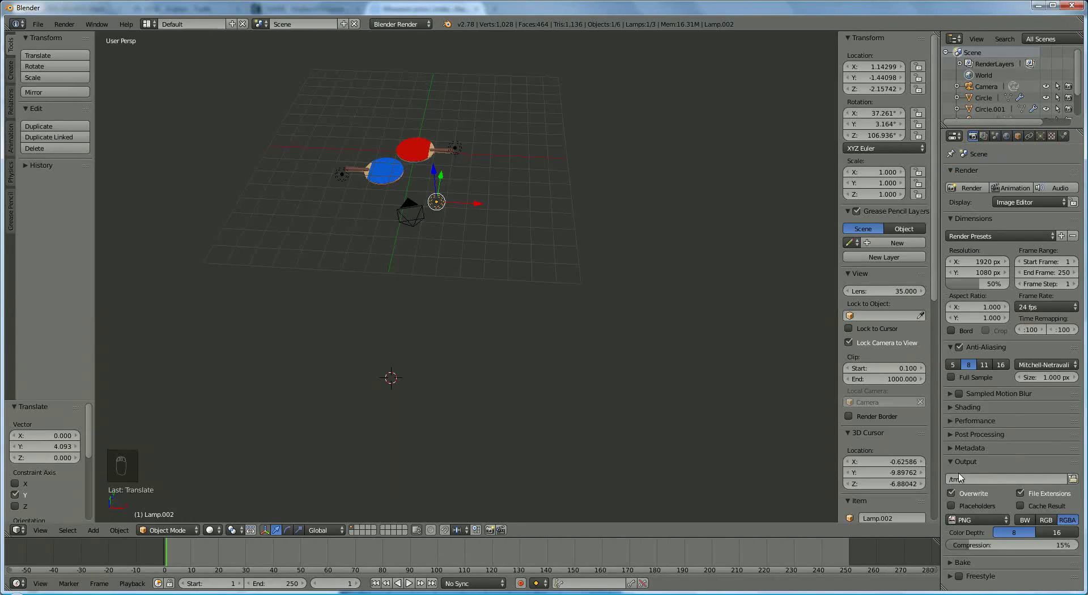